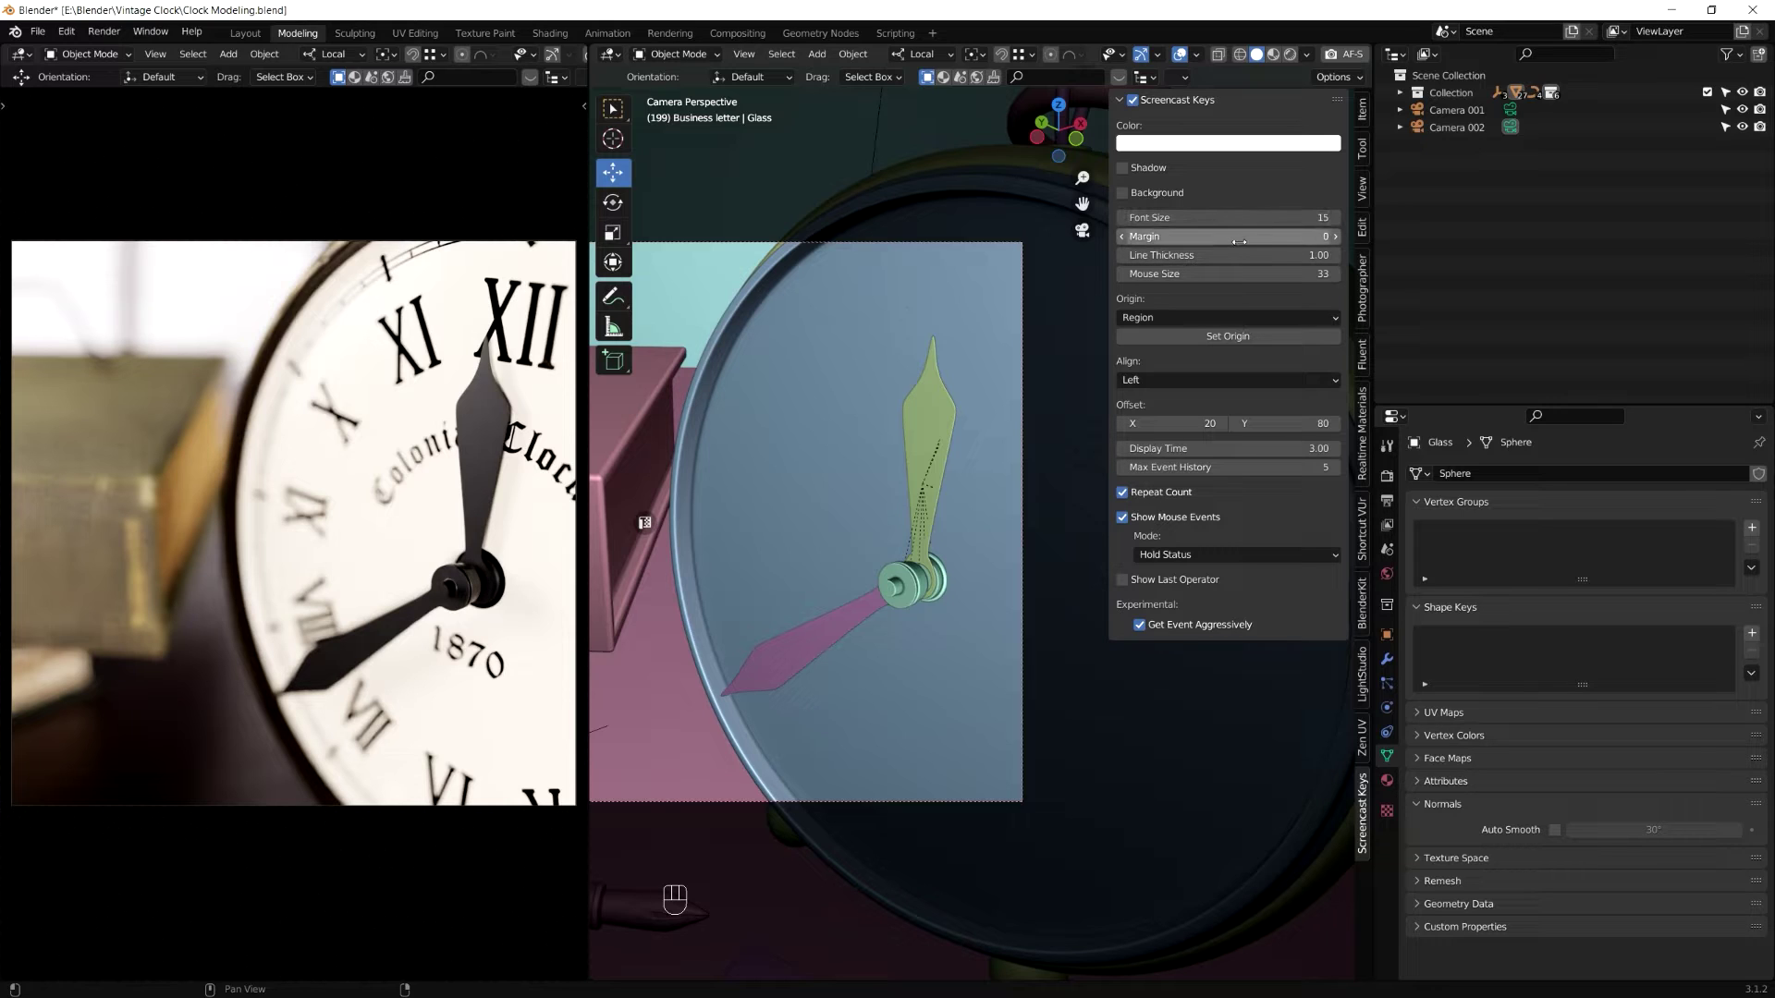
# Step: Enable a background for the Screencast Keys display and switch the sidebar to the Photographer tab
pyautogui.moveTo(1130, 174); pyautogui.dragTo(1130, 197)
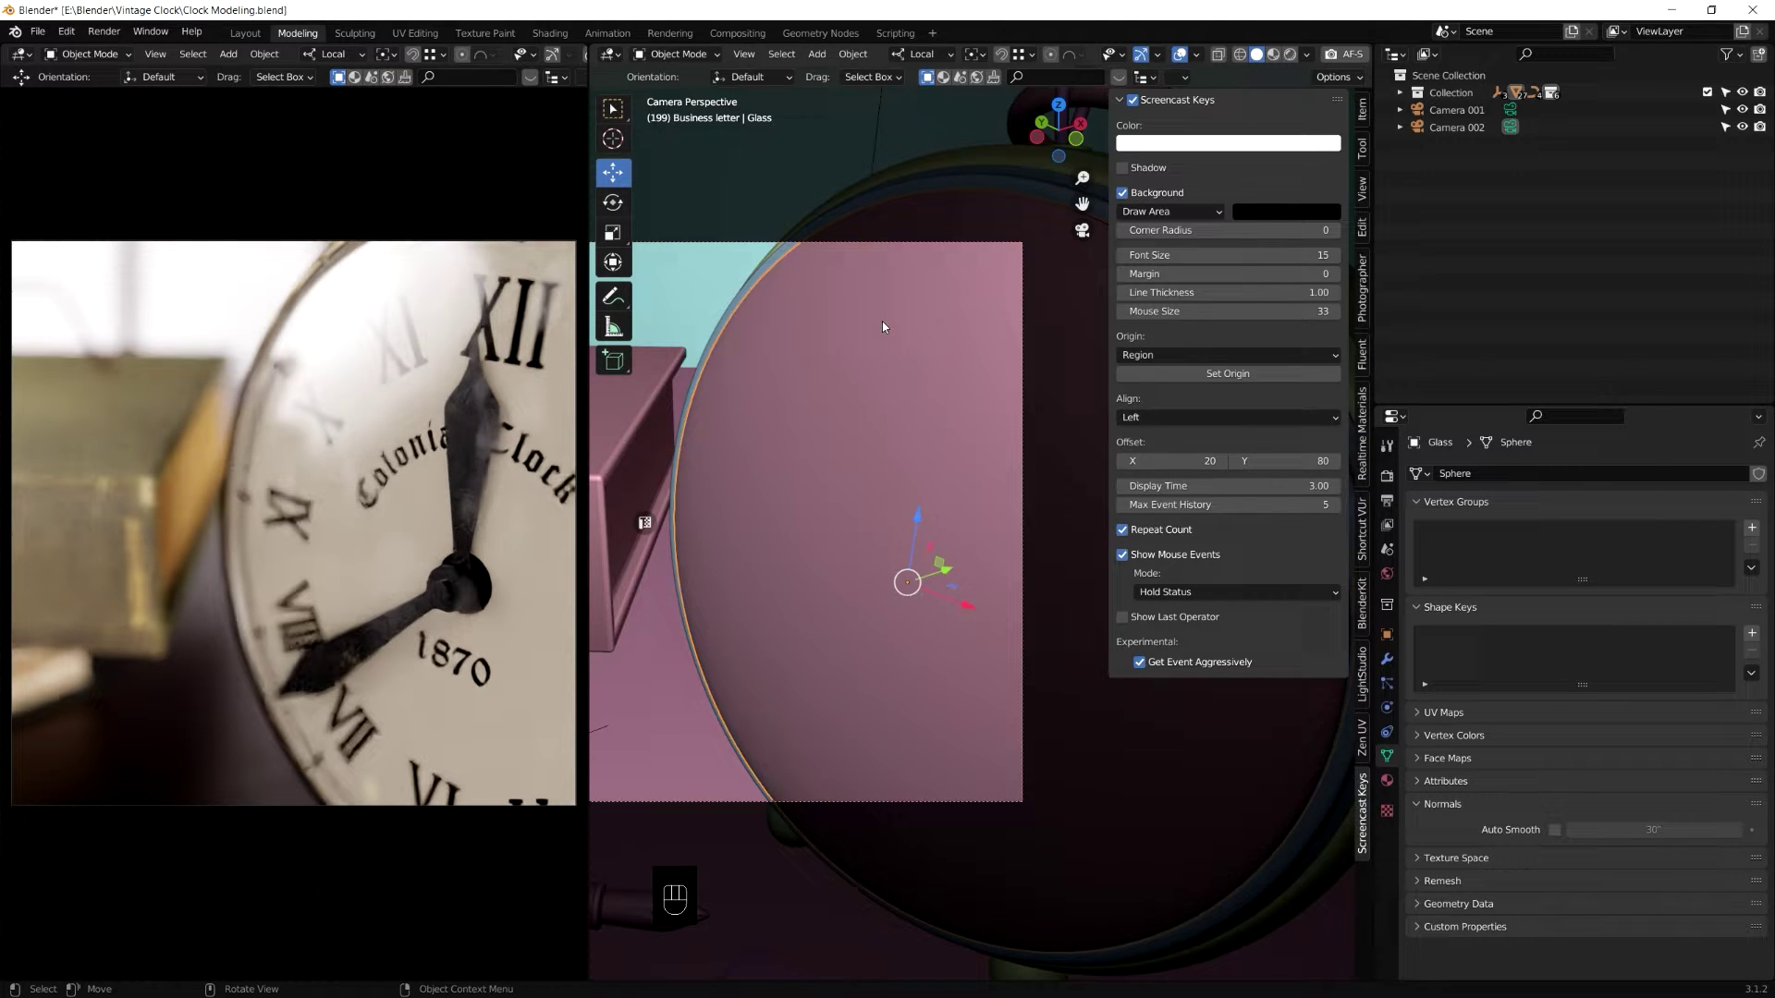
pyautogui.press('Home')
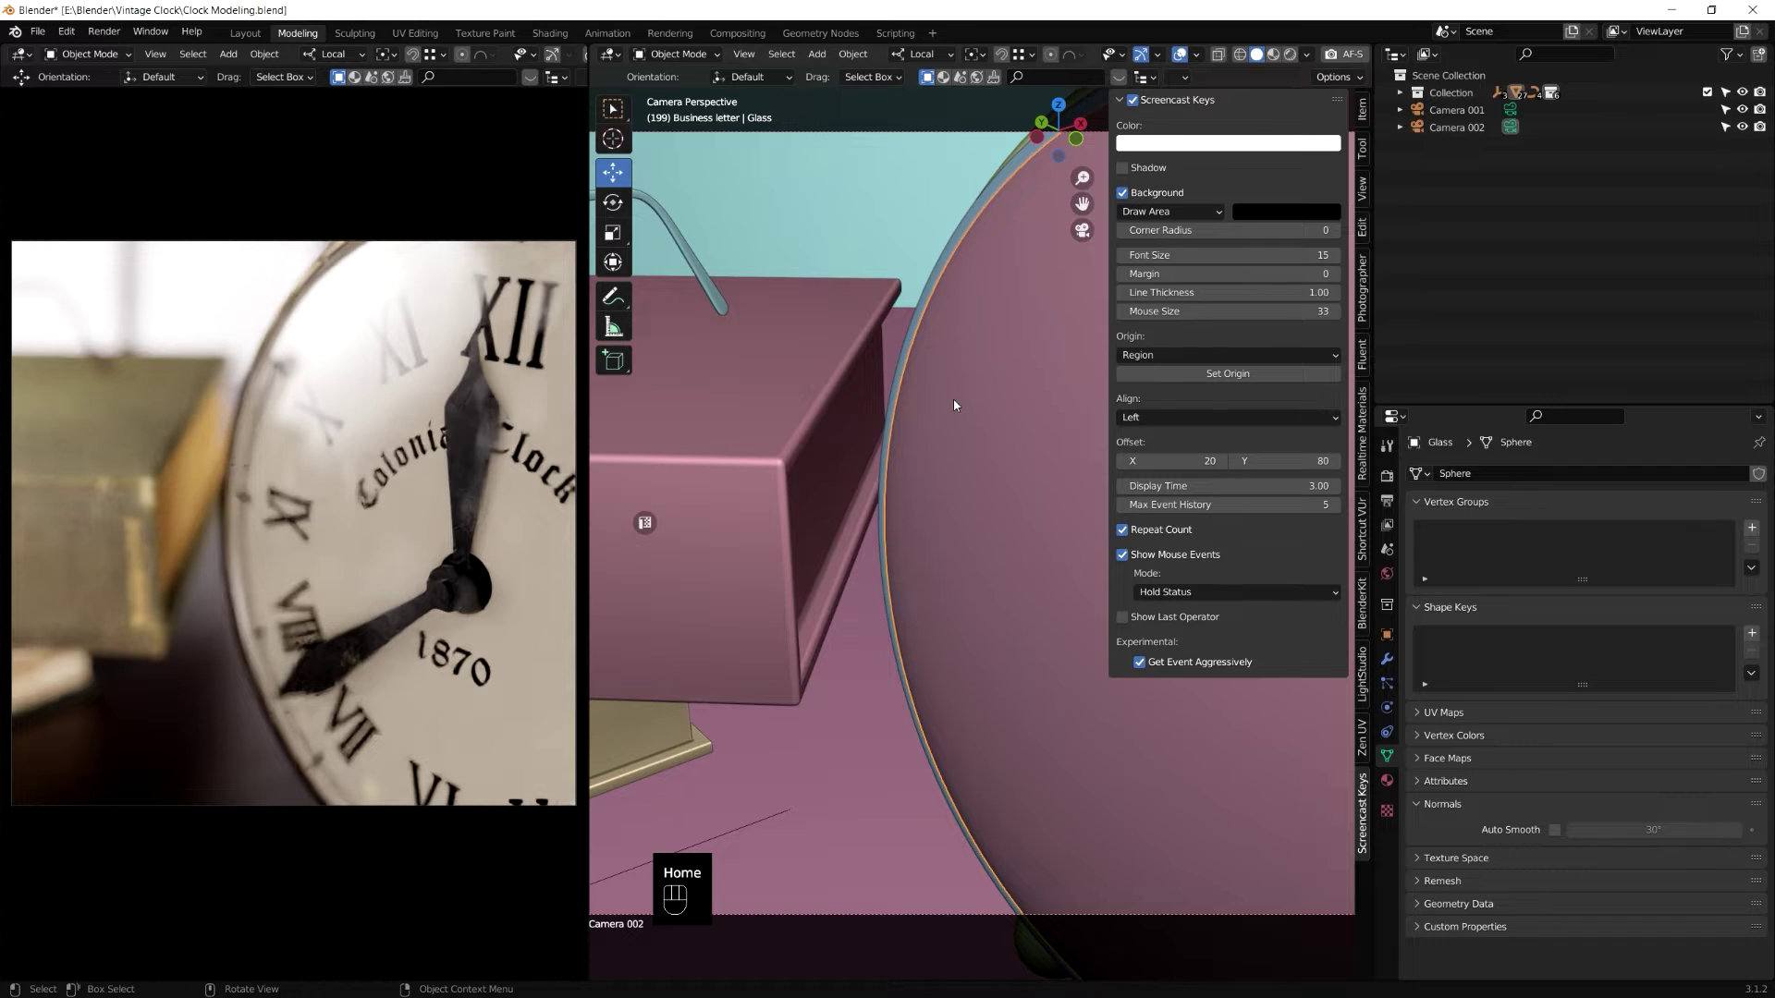
pyautogui.click(1367, 315)
# Step: Lock the camera to the view and move it around the clock with the preview updating
pyautogui.click(1216, 241)
pyautogui.moveTo(1216, 241); pyautogui.dragTo(1046, 607)
pyautogui.click(1045, 607)
pyautogui.middleClick(1045, 601)
pyautogui.click(1047, 604)
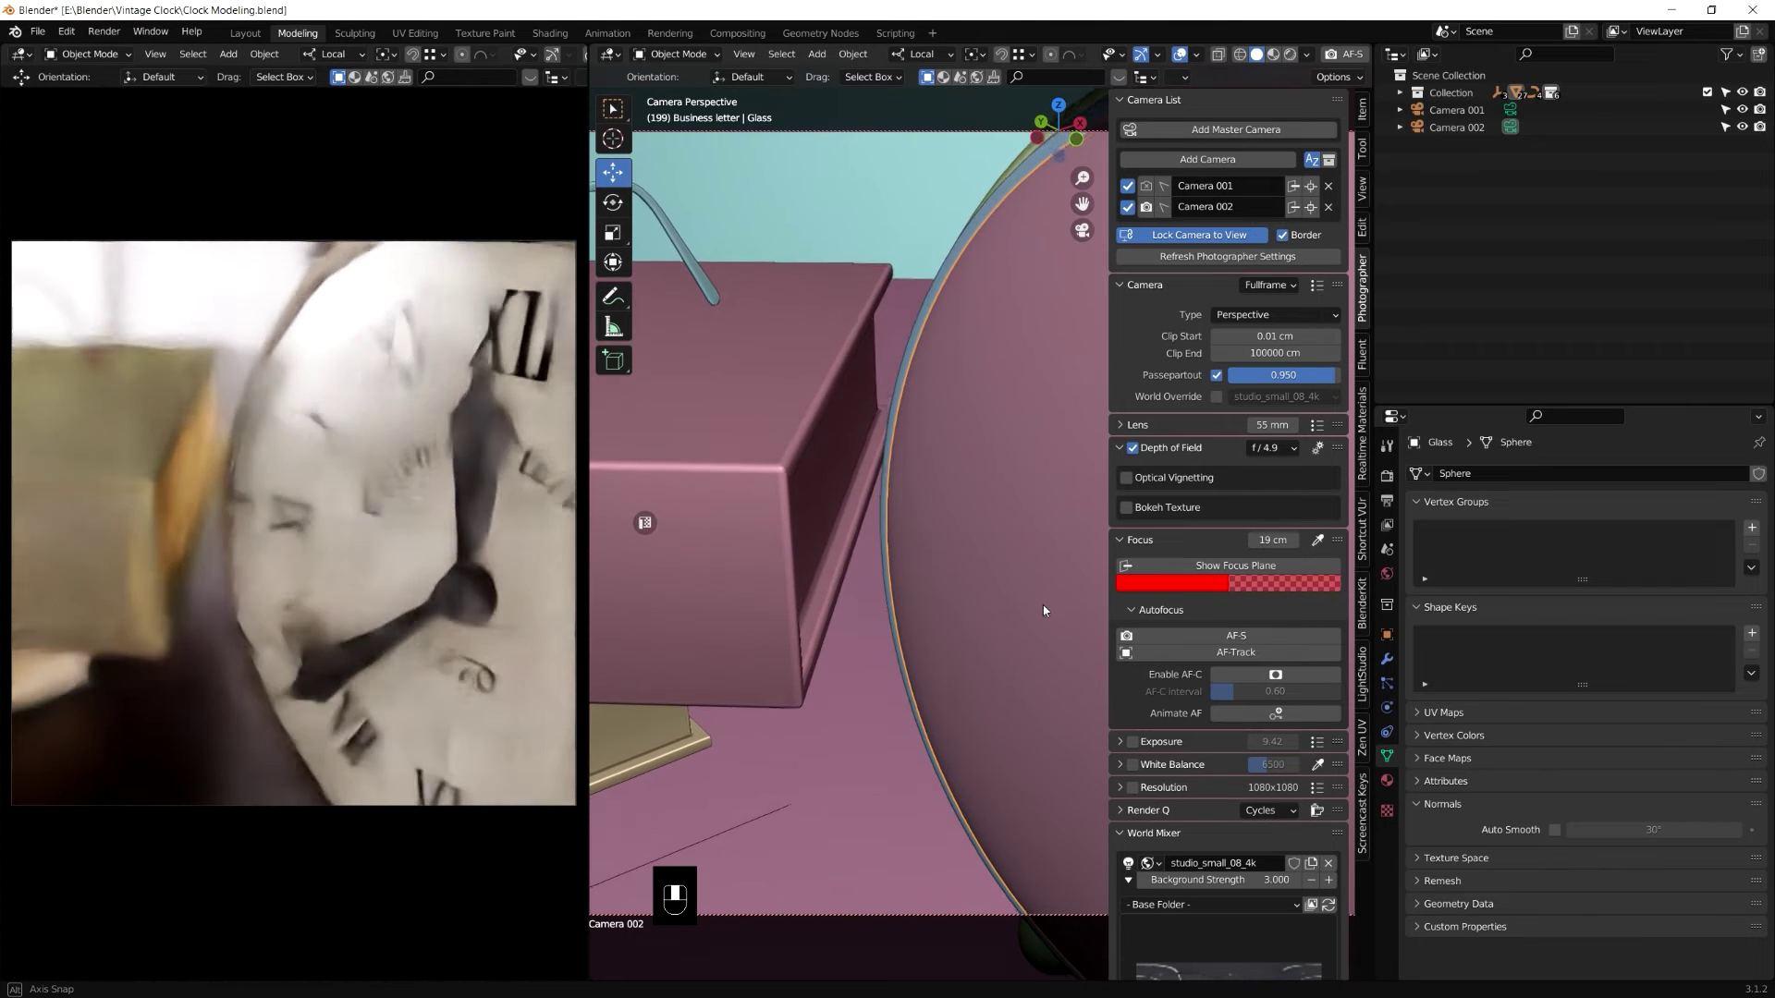
pyautogui.moveTo(1051, 612); pyautogui.dragTo(1052, 619)
pyautogui.click(1052, 618)
pyautogui.moveTo(1052, 618); pyautogui.dragTo(1090, 540)
pyautogui.click(1090, 540)
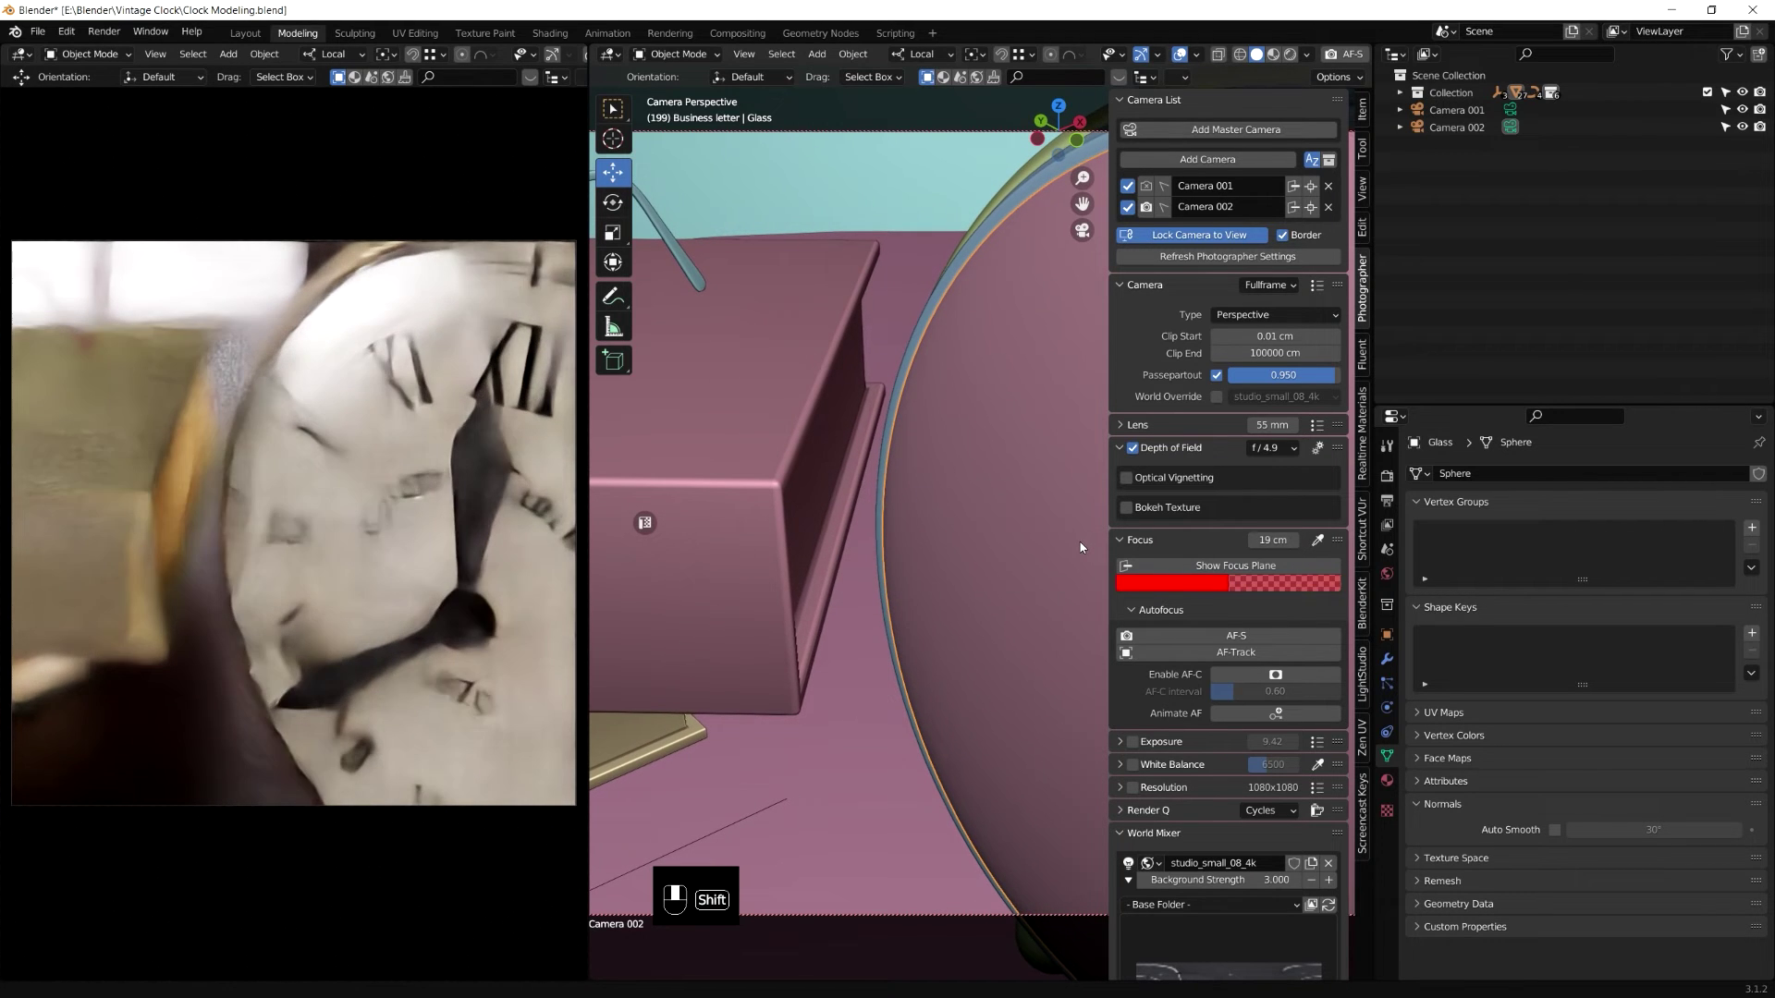
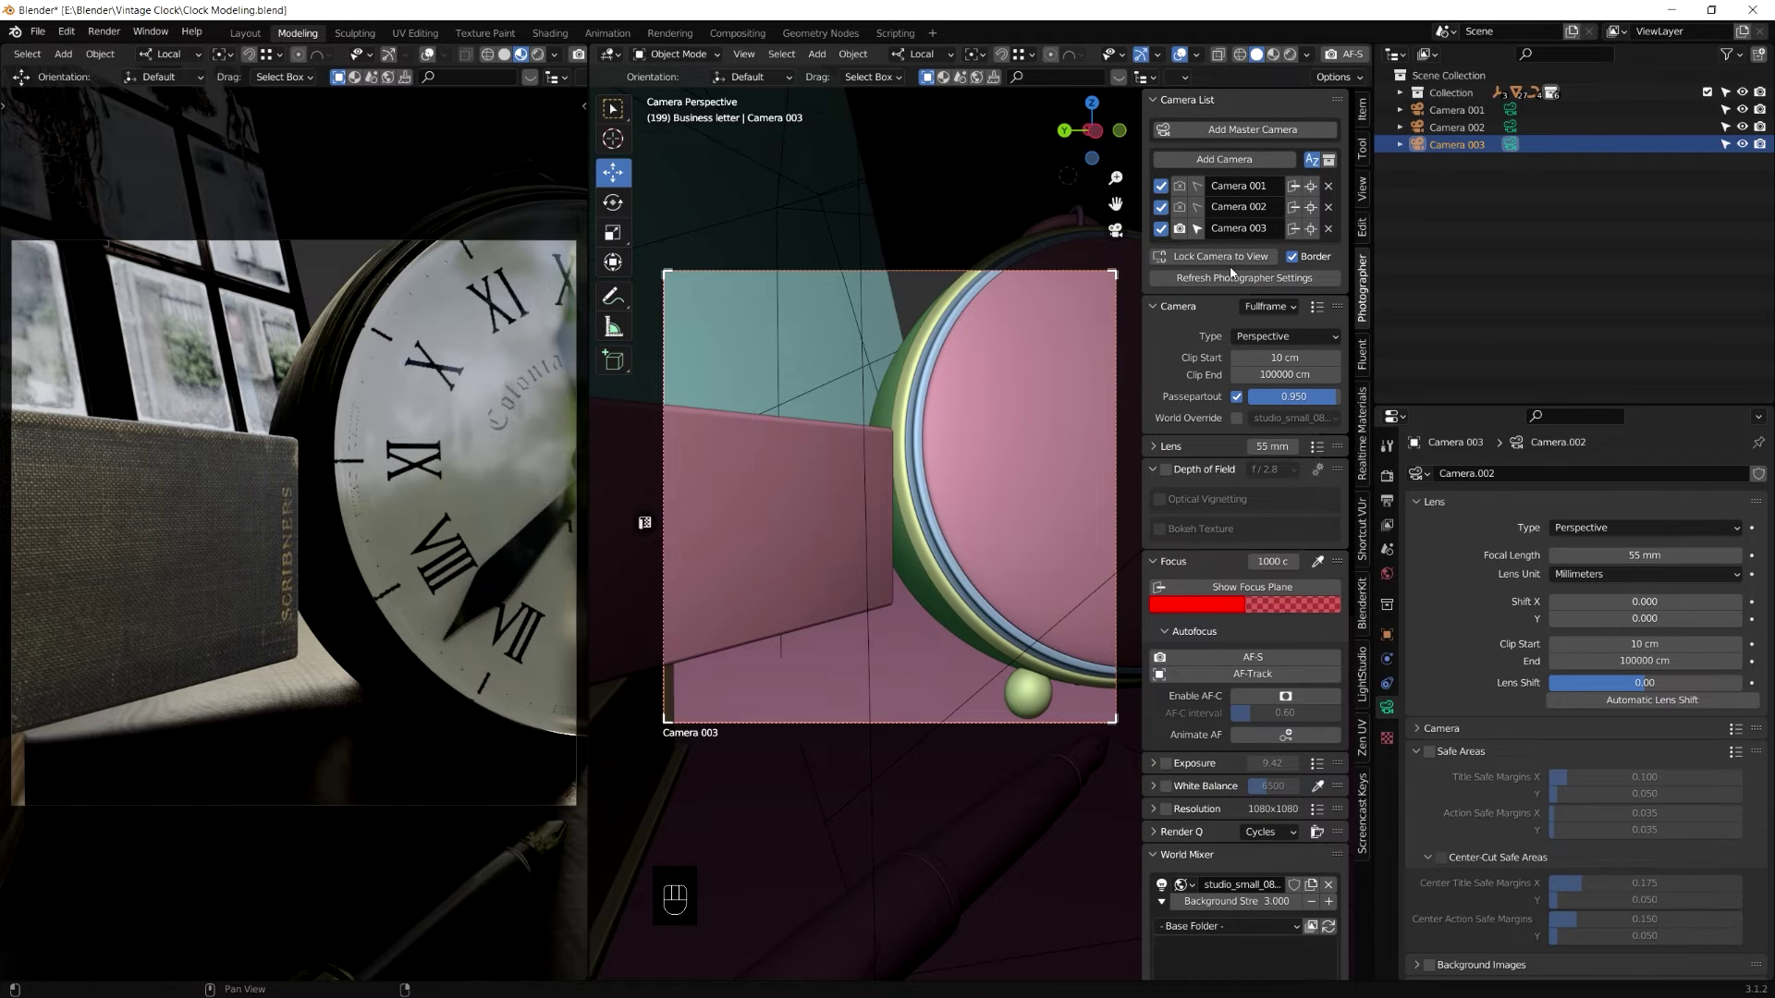
# Step: Enable Lock Camera to View on Camera 003 and start panning it toward the clock
pyautogui.click(1235, 260)
pyautogui.click(1218, 284)
pyautogui.moveTo(932, 401); pyautogui.dragTo(967, 392)
pyautogui.middleClick(967, 392)
pyautogui.moveTo(980, 397); pyautogui.dragTo(905, 401)
# Step: Orbit and pan to frame the whole clock face inside Camera 003's border
pyautogui.click(931, 406)
pyautogui.middleClick(906, 395)
pyautogui.click(921, 426)
pyautogui.click(949, 440)
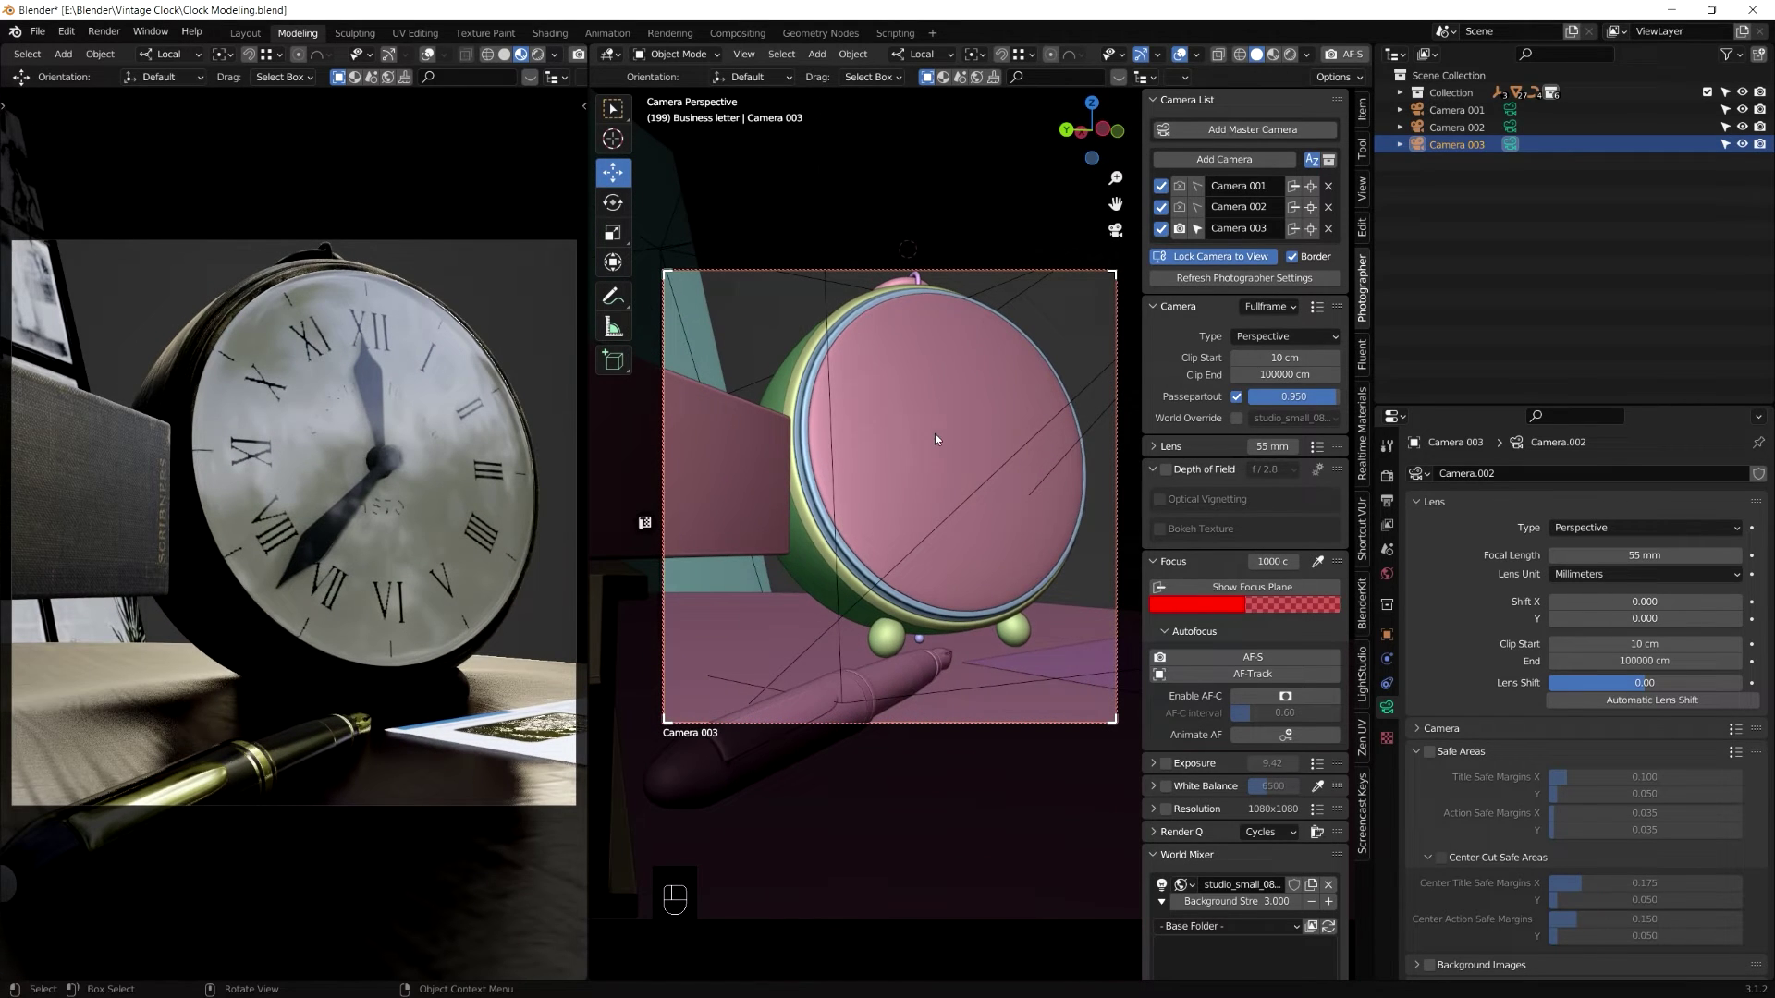
pyautogui.moveTo(683, 402); pyautogui.dragTo(566, 432)
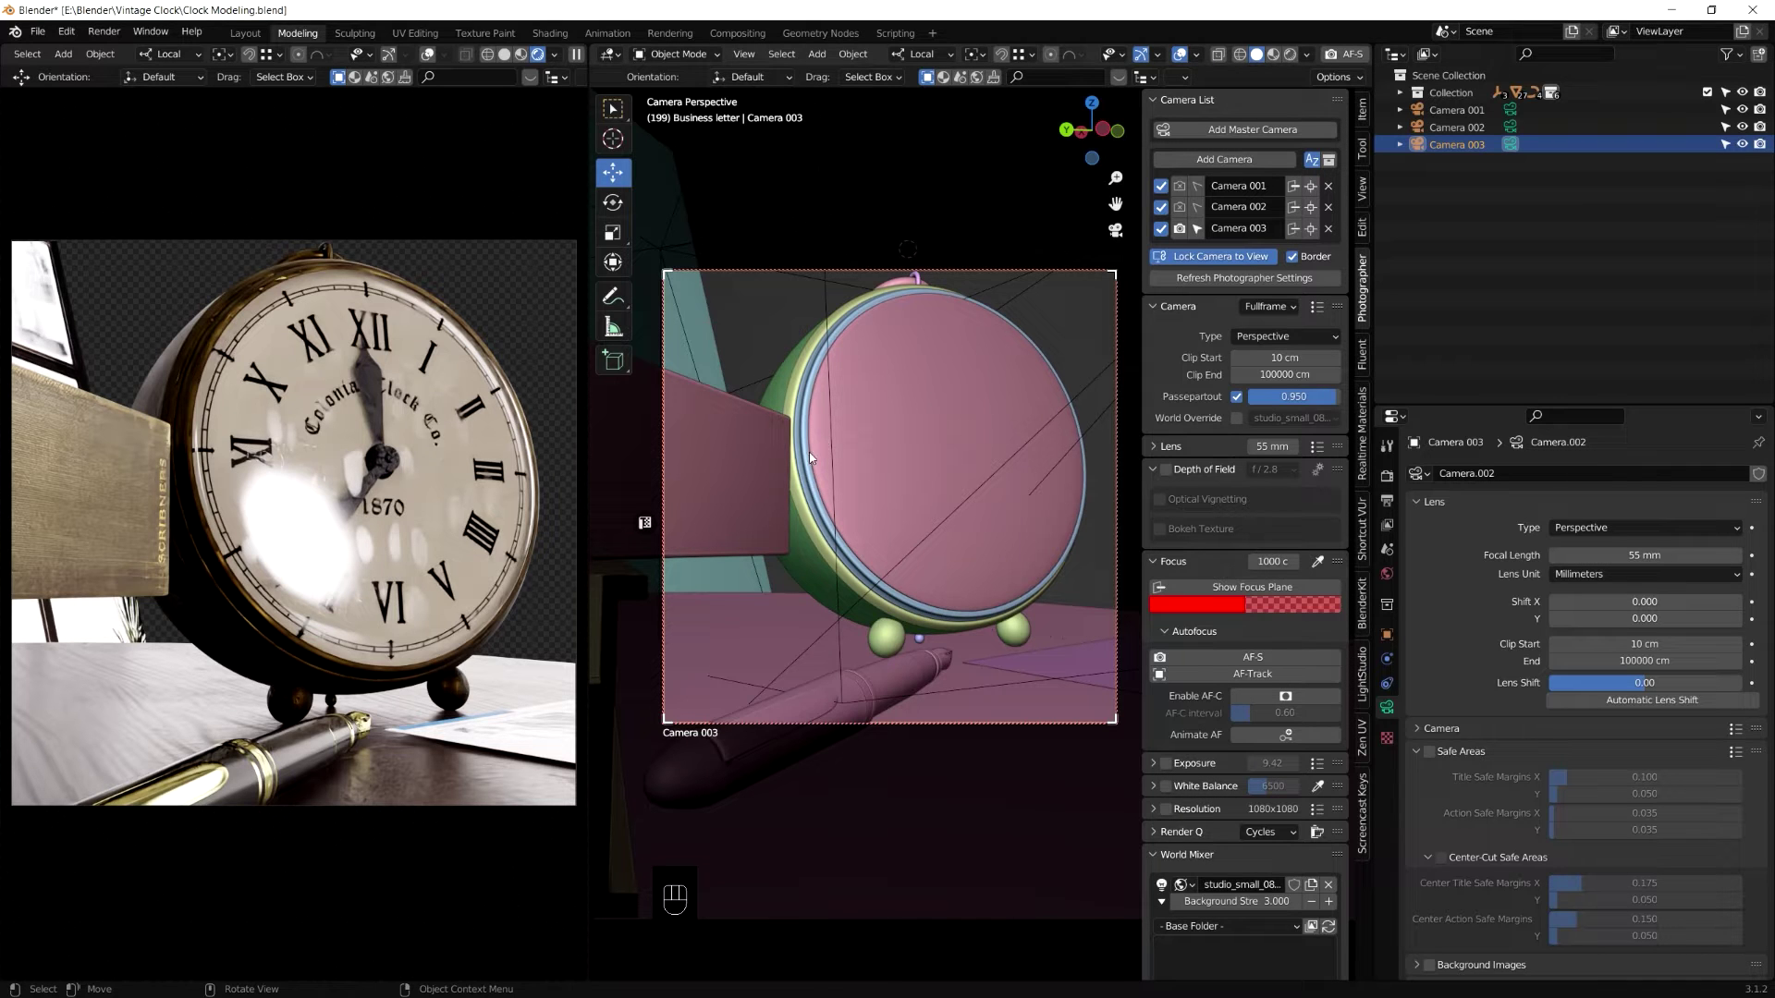
# Step: Set Camera 003 to 45 mm lens and 0.01 cm clip start, lowering it behind the book
pyautogui.click(967, 488)
pyautogui.middleClick(963, 488)
pyautogui.moveTo(942, 488); pyautogui.dragTo(971, 481)
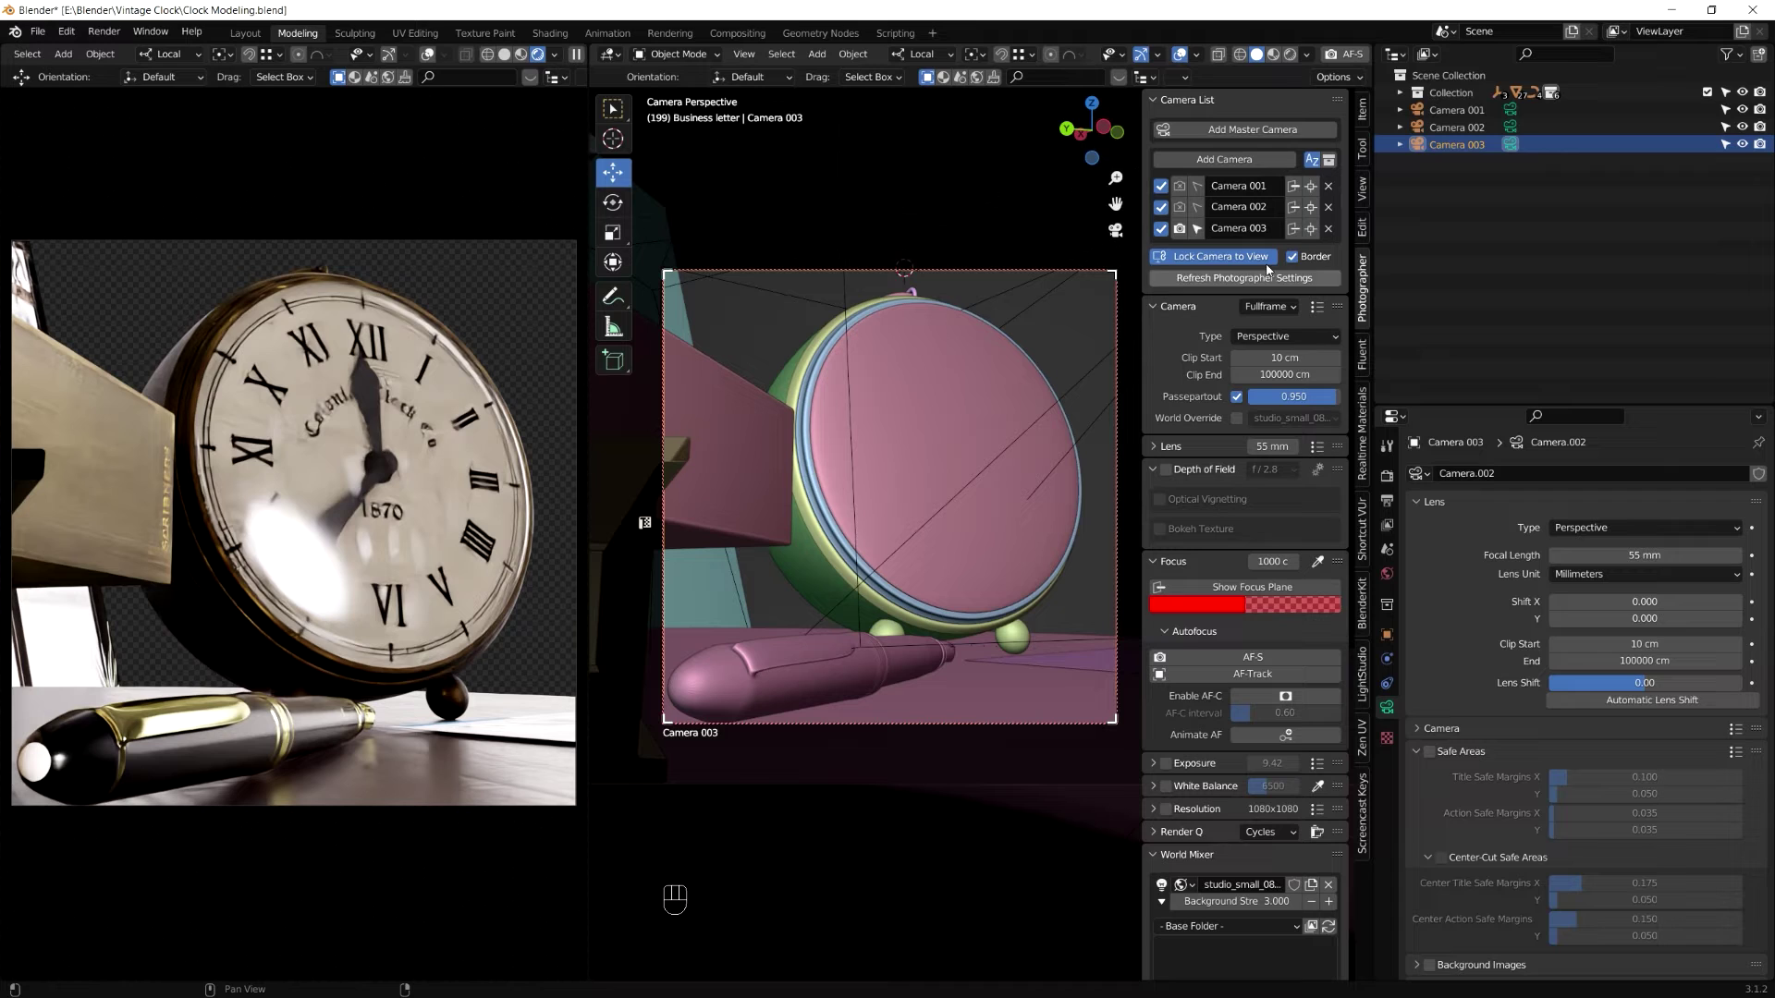
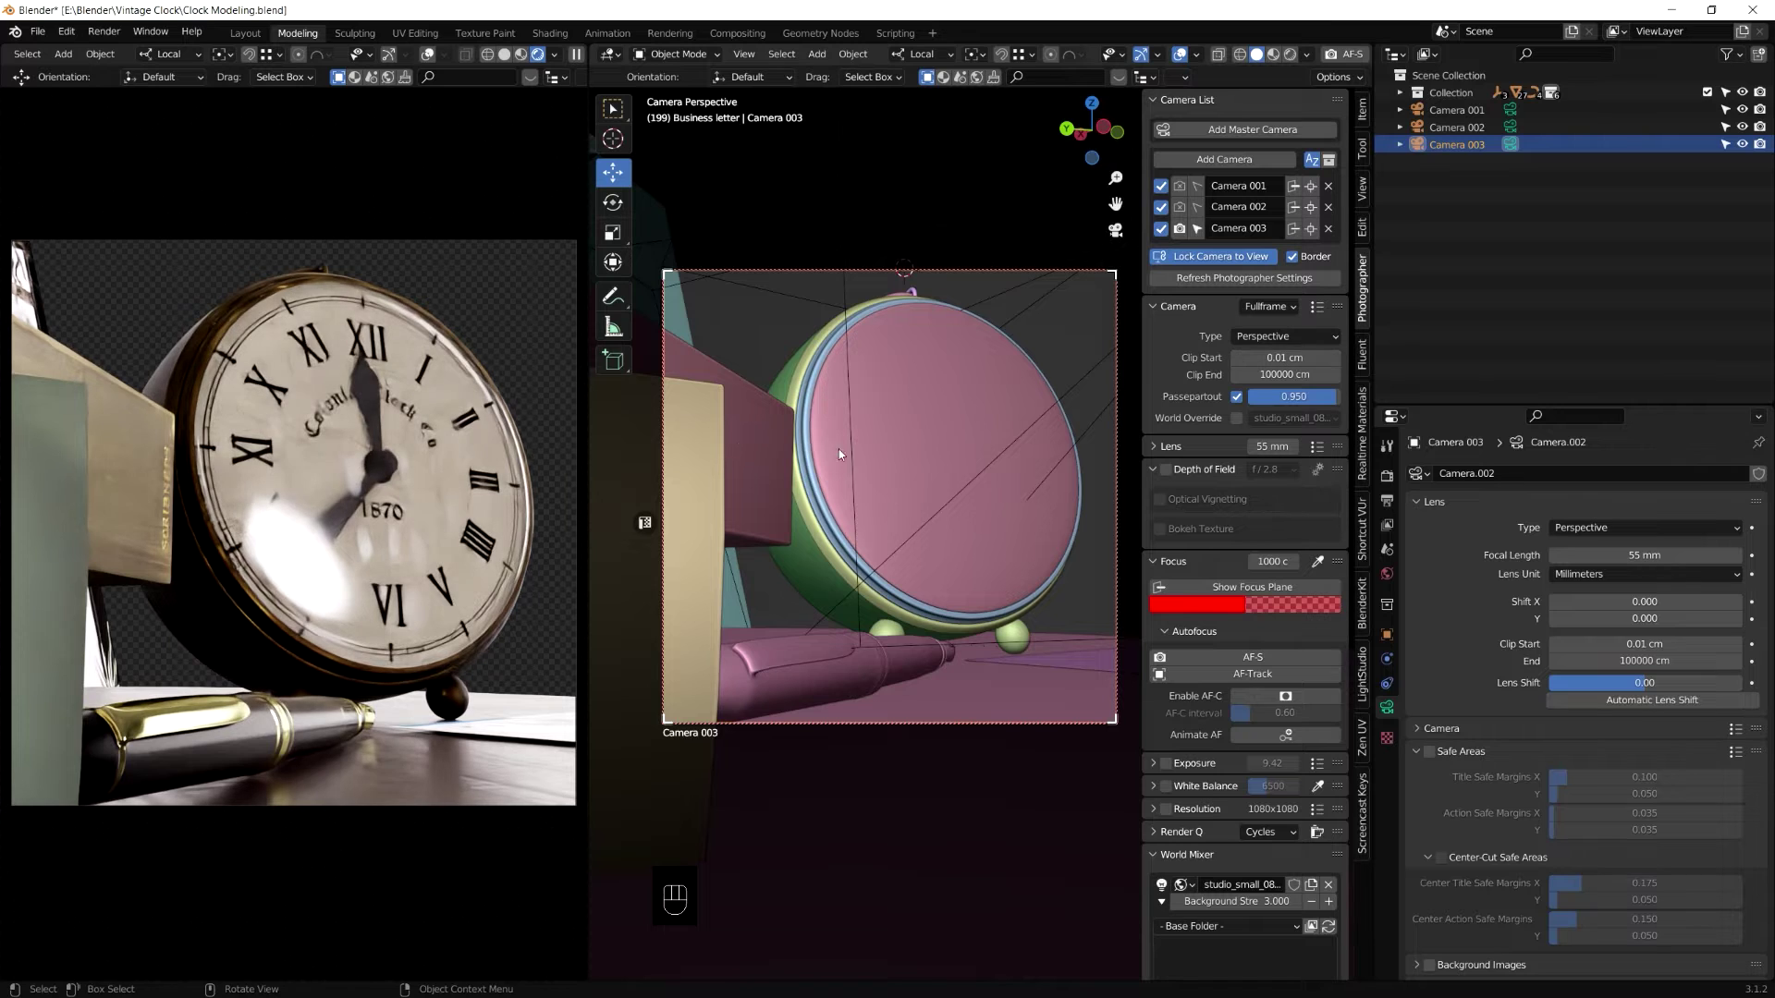
pyautogui.moveTo(855, 455); pyautogui.dragTo(860, 459)
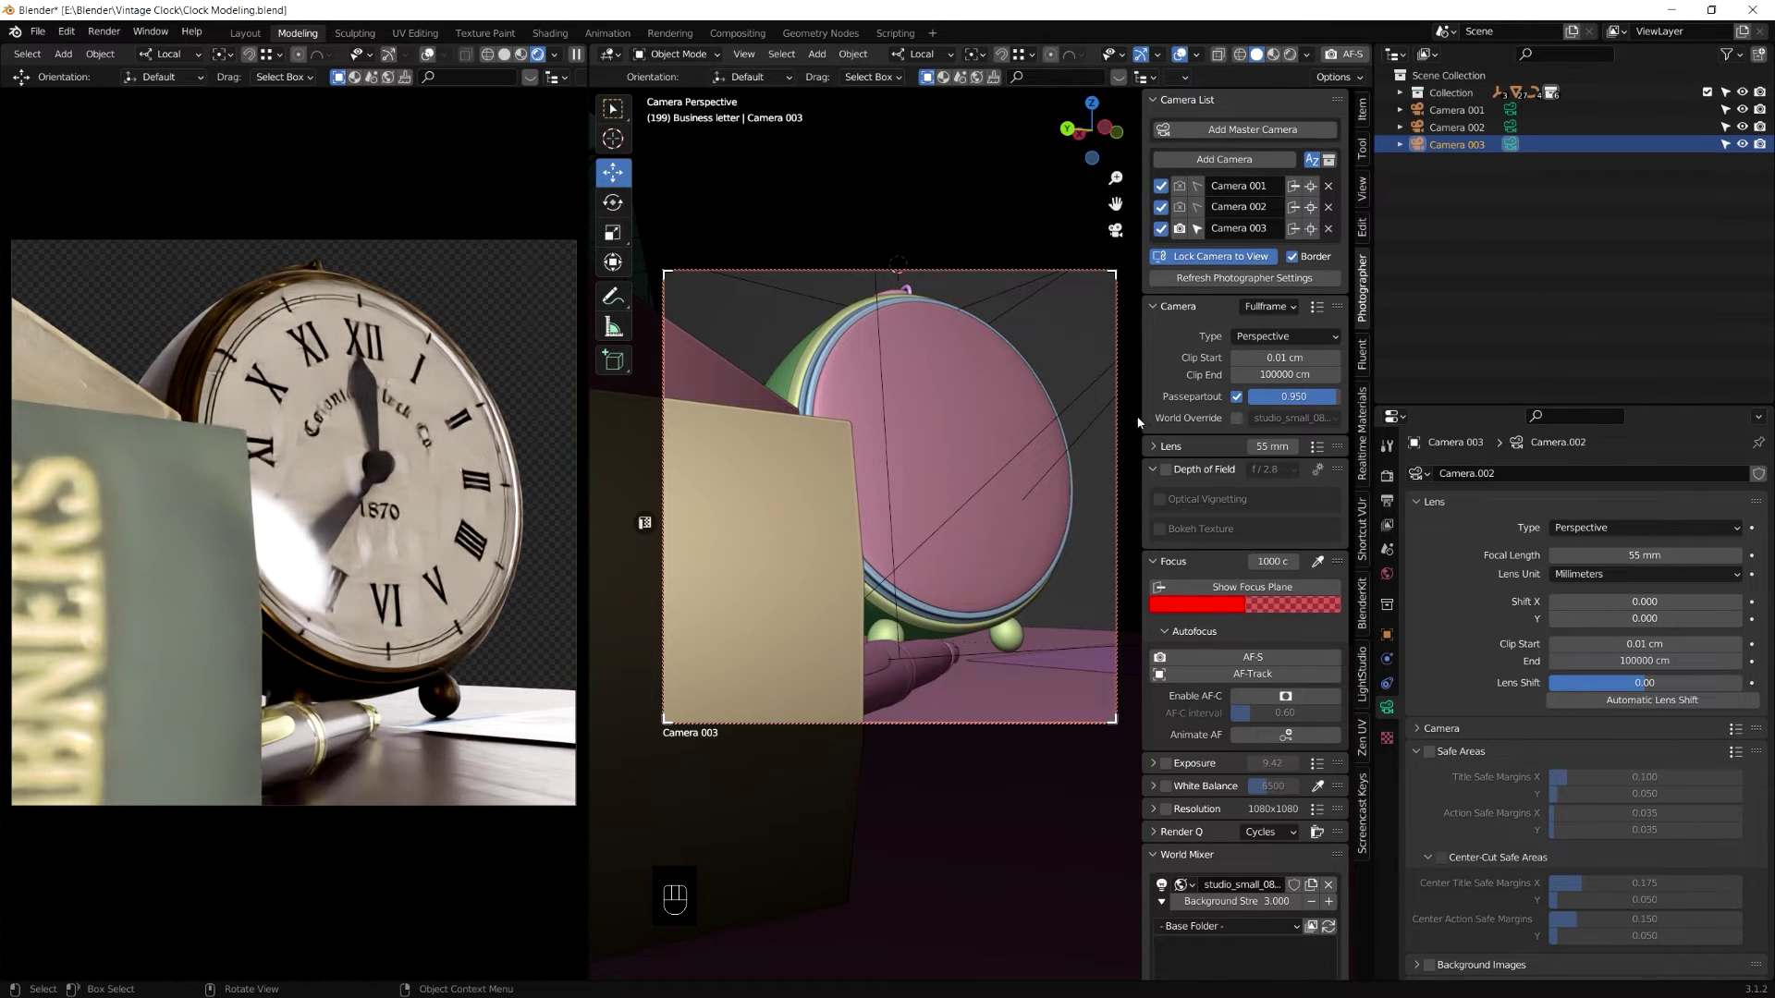
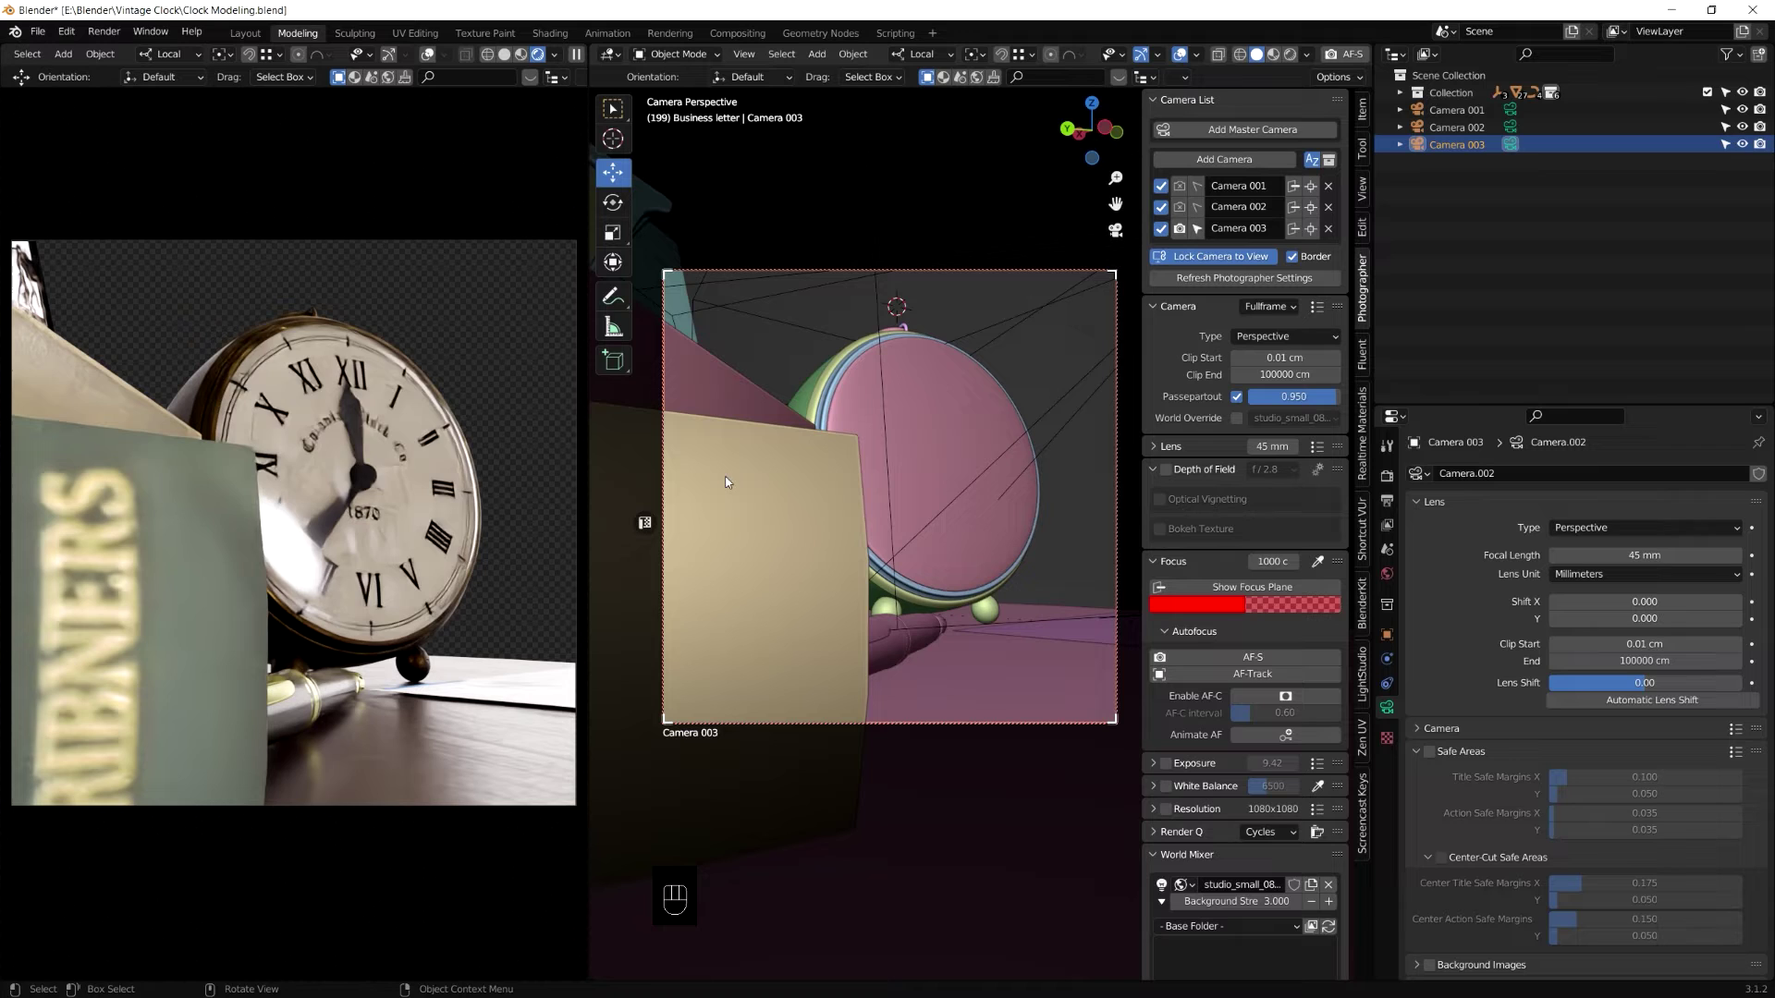
pyautogui.click(885, 516)
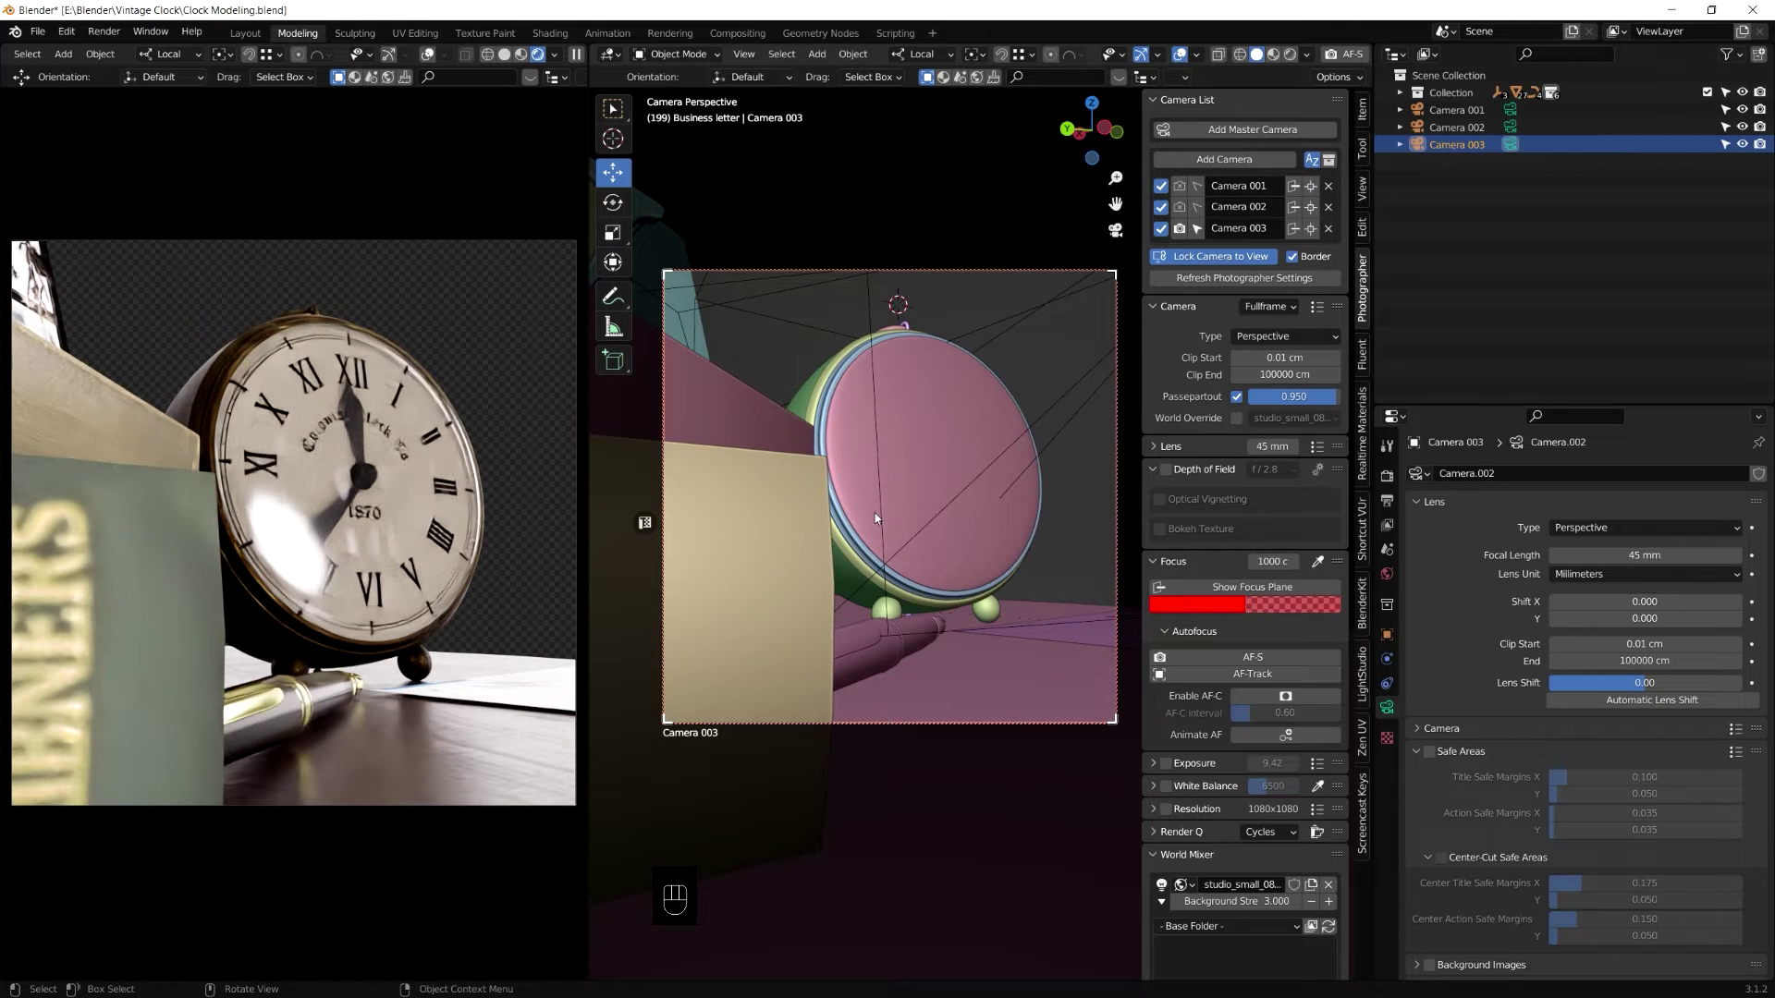
# Step: Reframe the clock beside the foreground book, then switch off Lock Camera to View
pyautogui.moveTo(938, 516); pyautogui.dragTo(950, 494)
pyautogui.middleClick(949, 494)
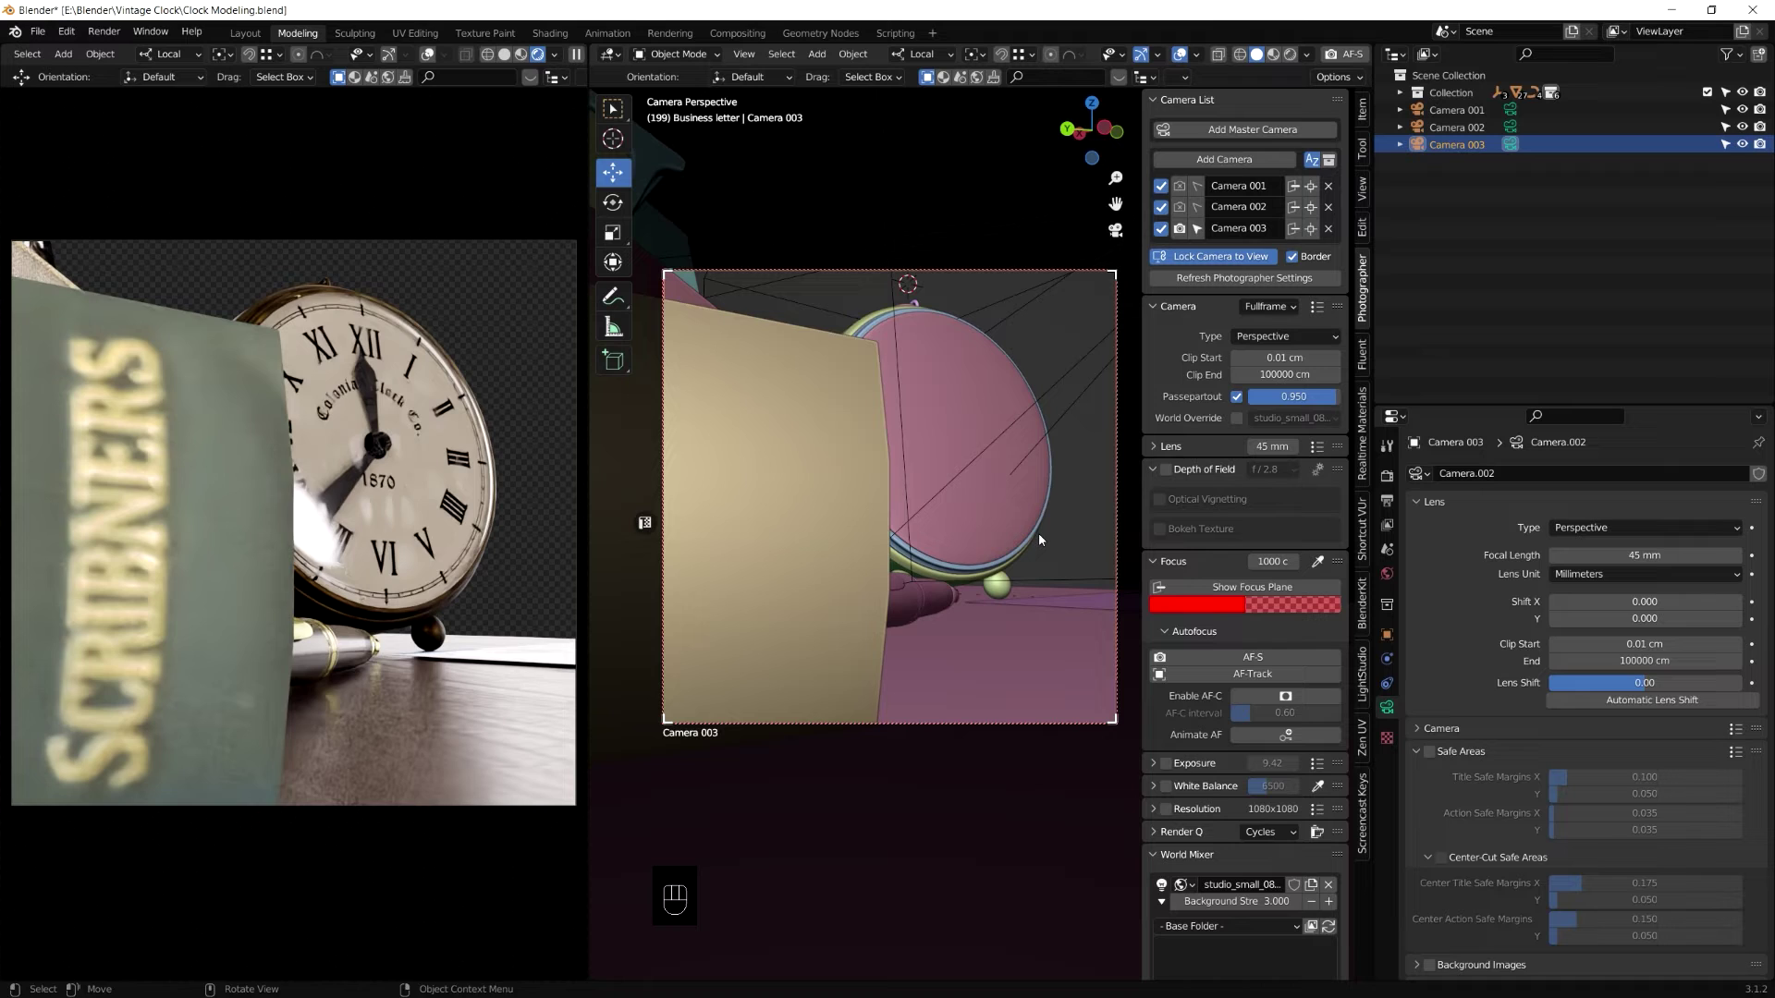
pyautogui.moveTo(1043, 540); pyautogui.dragTo(1042, 541)
pyautogui.click(1043, 541)
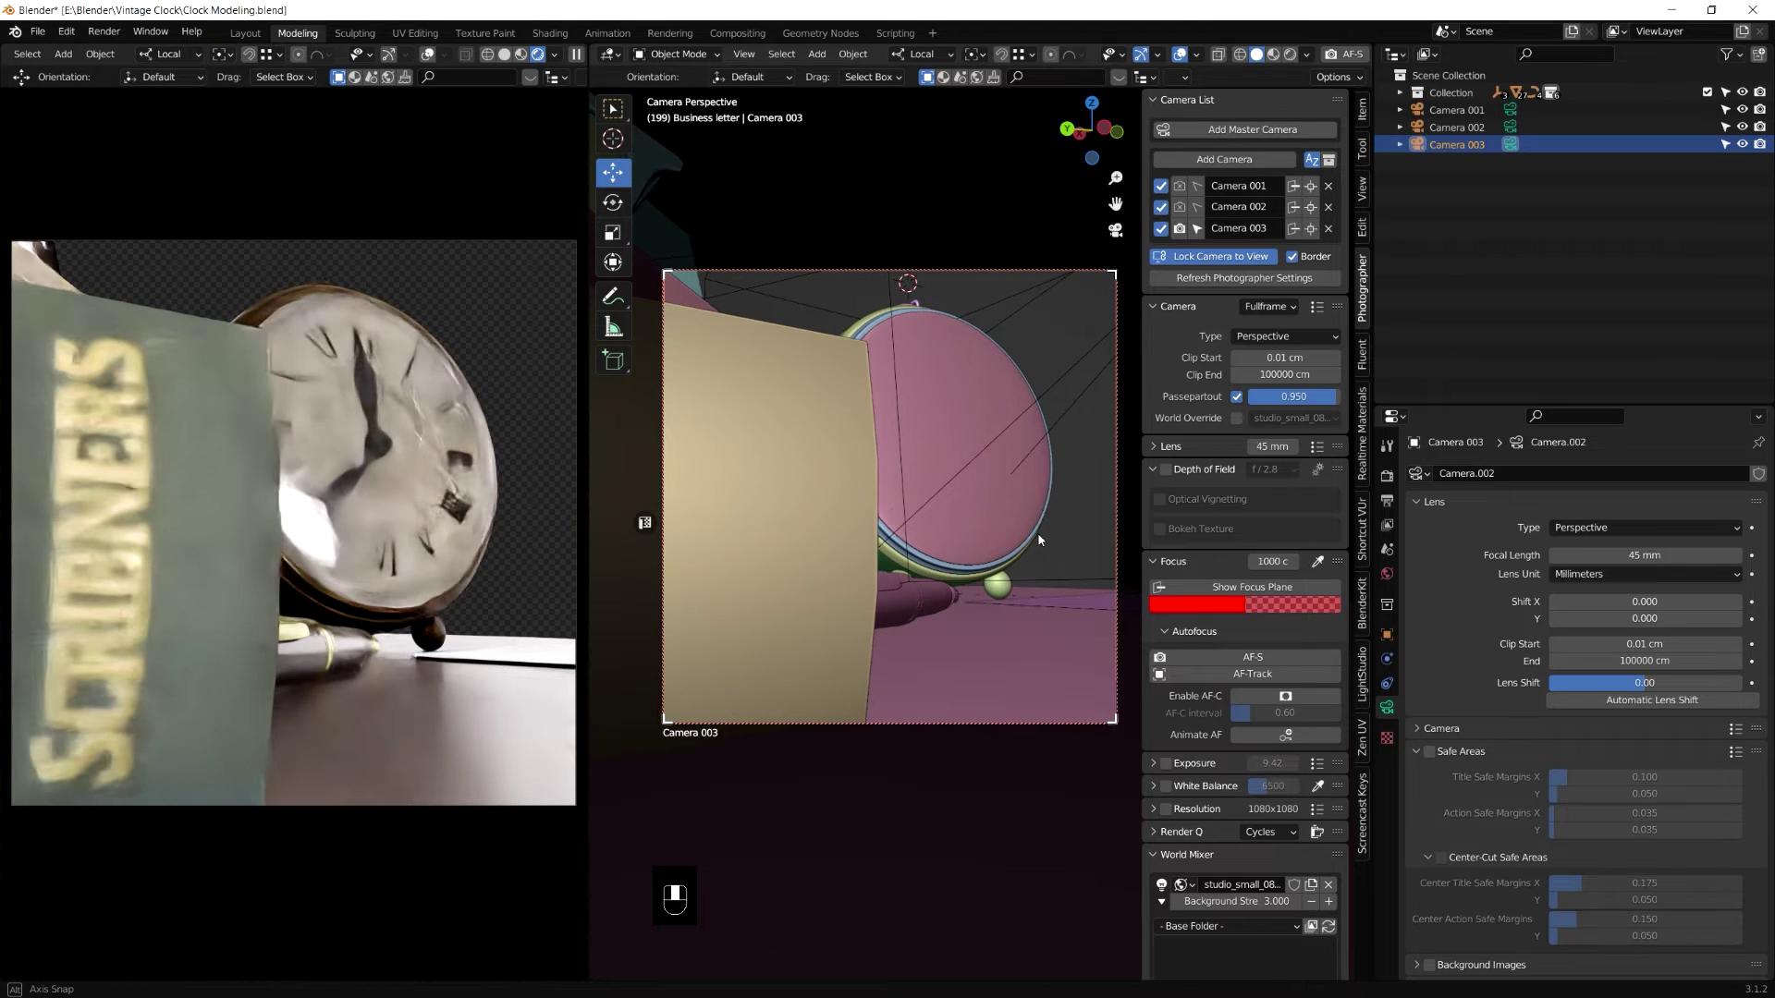
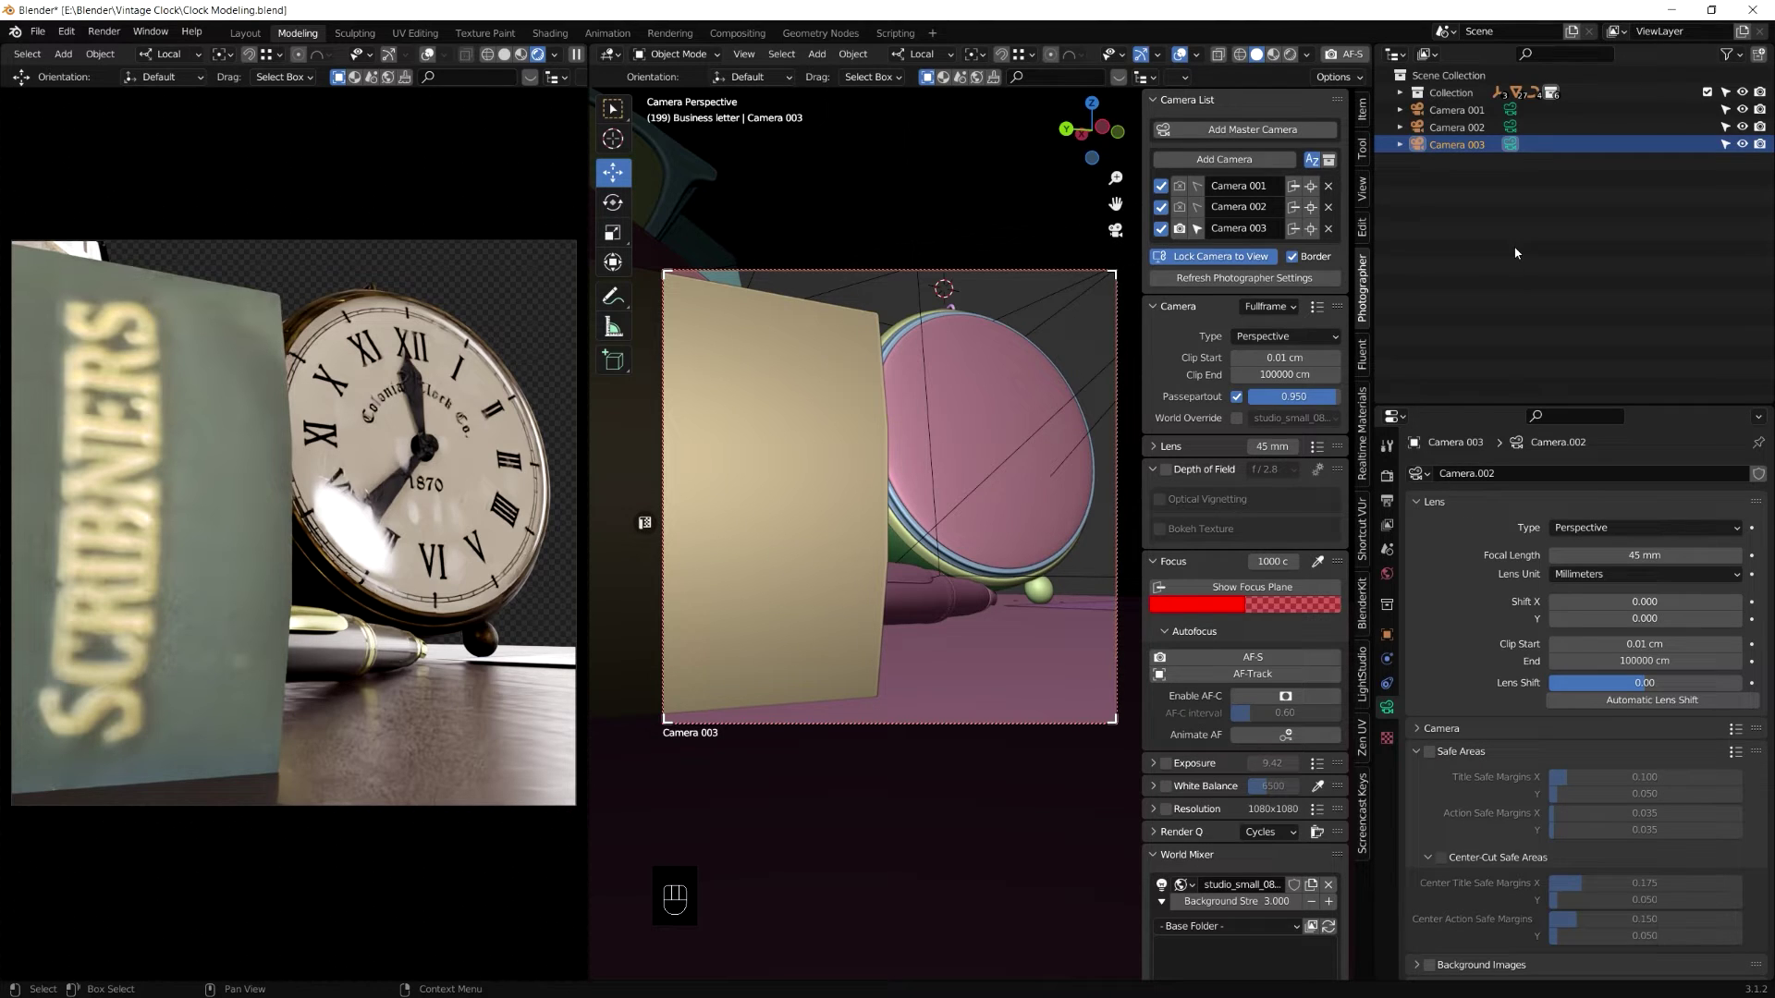
pyautogui.click(1180, 262)
# Step: Duplicate the houseplant backdrop image plane with Shift+D and slide the copy to its right
pyautogui.press('KP_0')
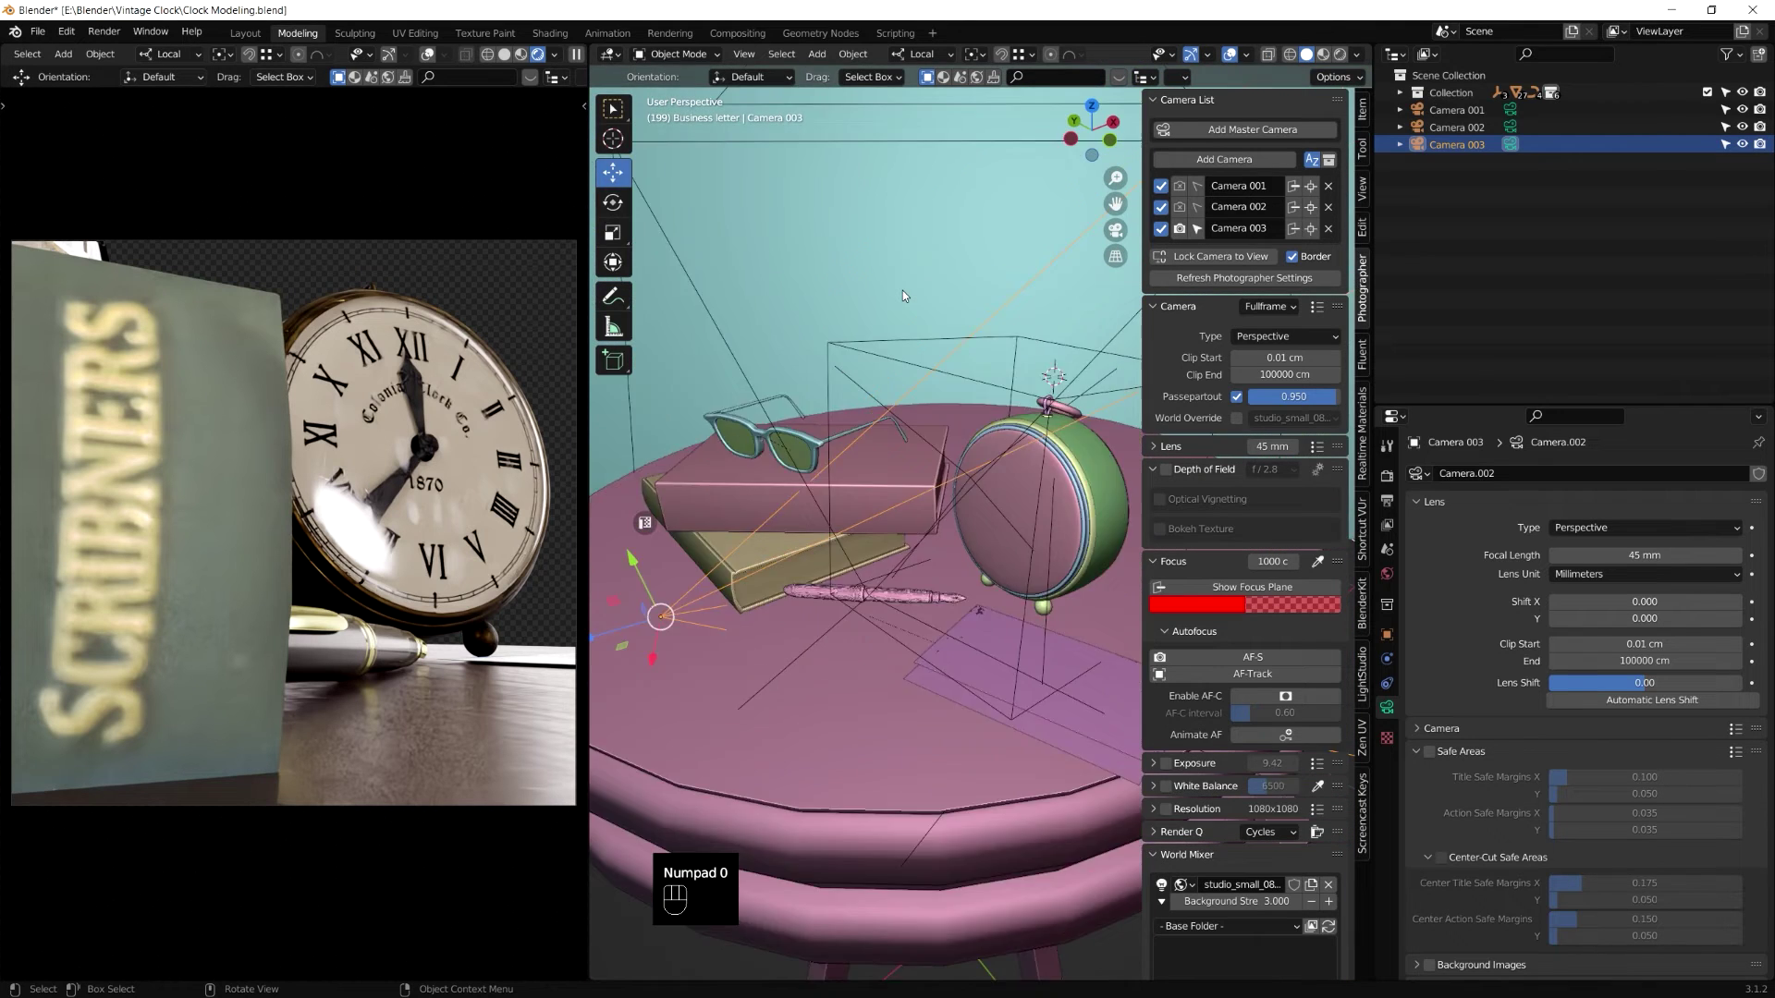
pyautogui.moveTo(944, 293); pyautogui.dragTo(820, 303)
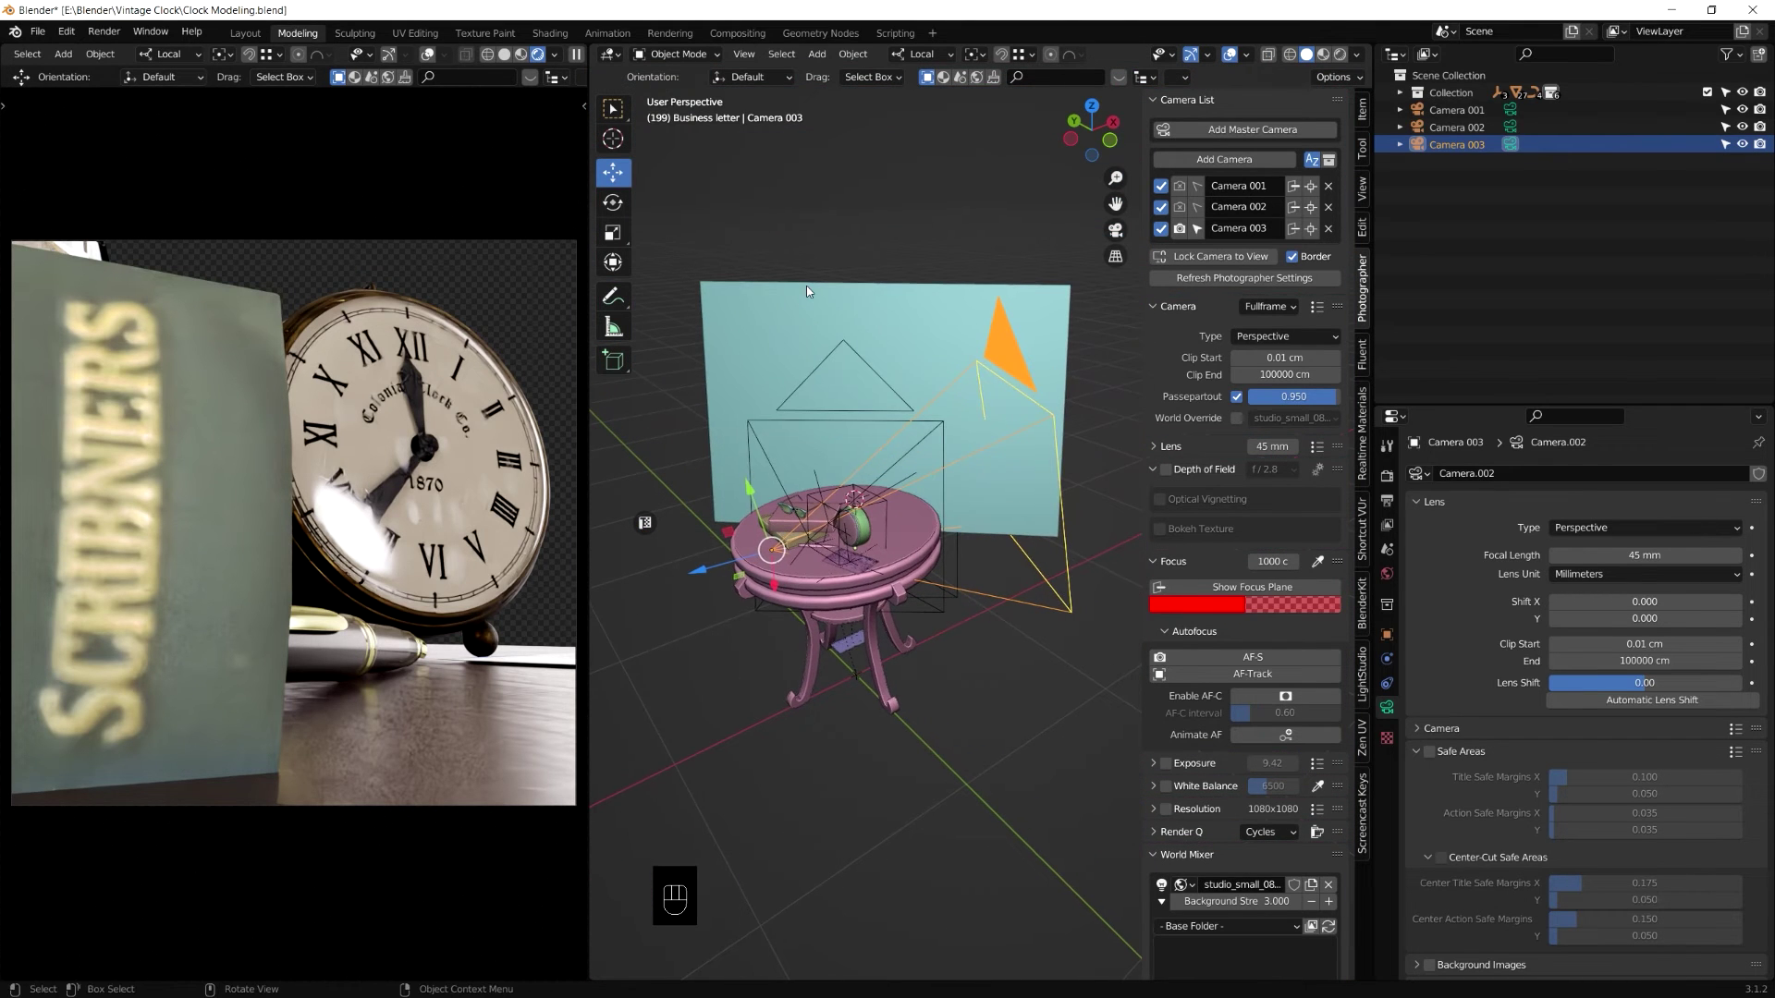
pyautogui.click(874, 312)
pyautogui.press('shift+d')
pyautogui.press('Escape')
pyautogui.moveTo(961, 422); pyautogui.dragTo(1173, 478)
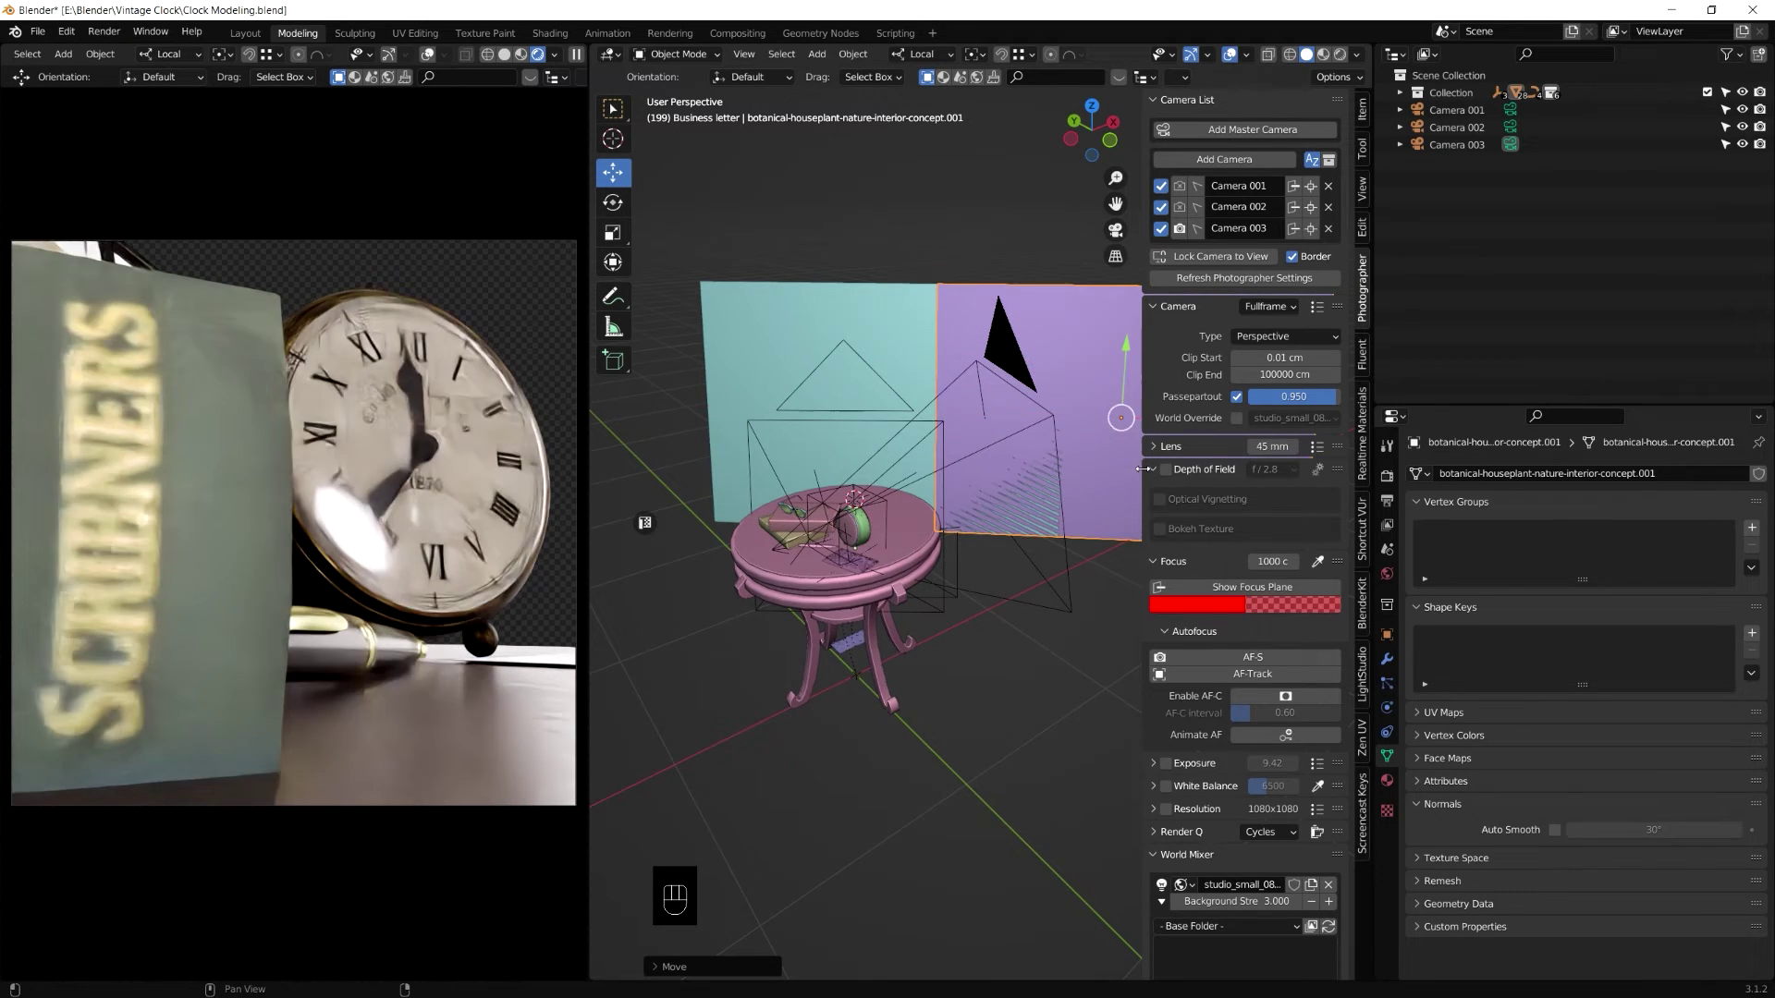
# Step: With Global orientation, rotate the copied backdrop plane to stand at an angle forming a corner
pyautogui.moveTo(1065, 437); pyautogui.dragTo(955, 437)
pyautogui.moveTo(1000, 462); pyautogui.dragTo(997, 508)
pyautogui.moveTo(636, 203); pyautogui.dragTo(959, 439)
pyautogui.middleClick(959, 439)
pyautogui.moveTo(948, 424); pyautogui.dragTo(856, 419)
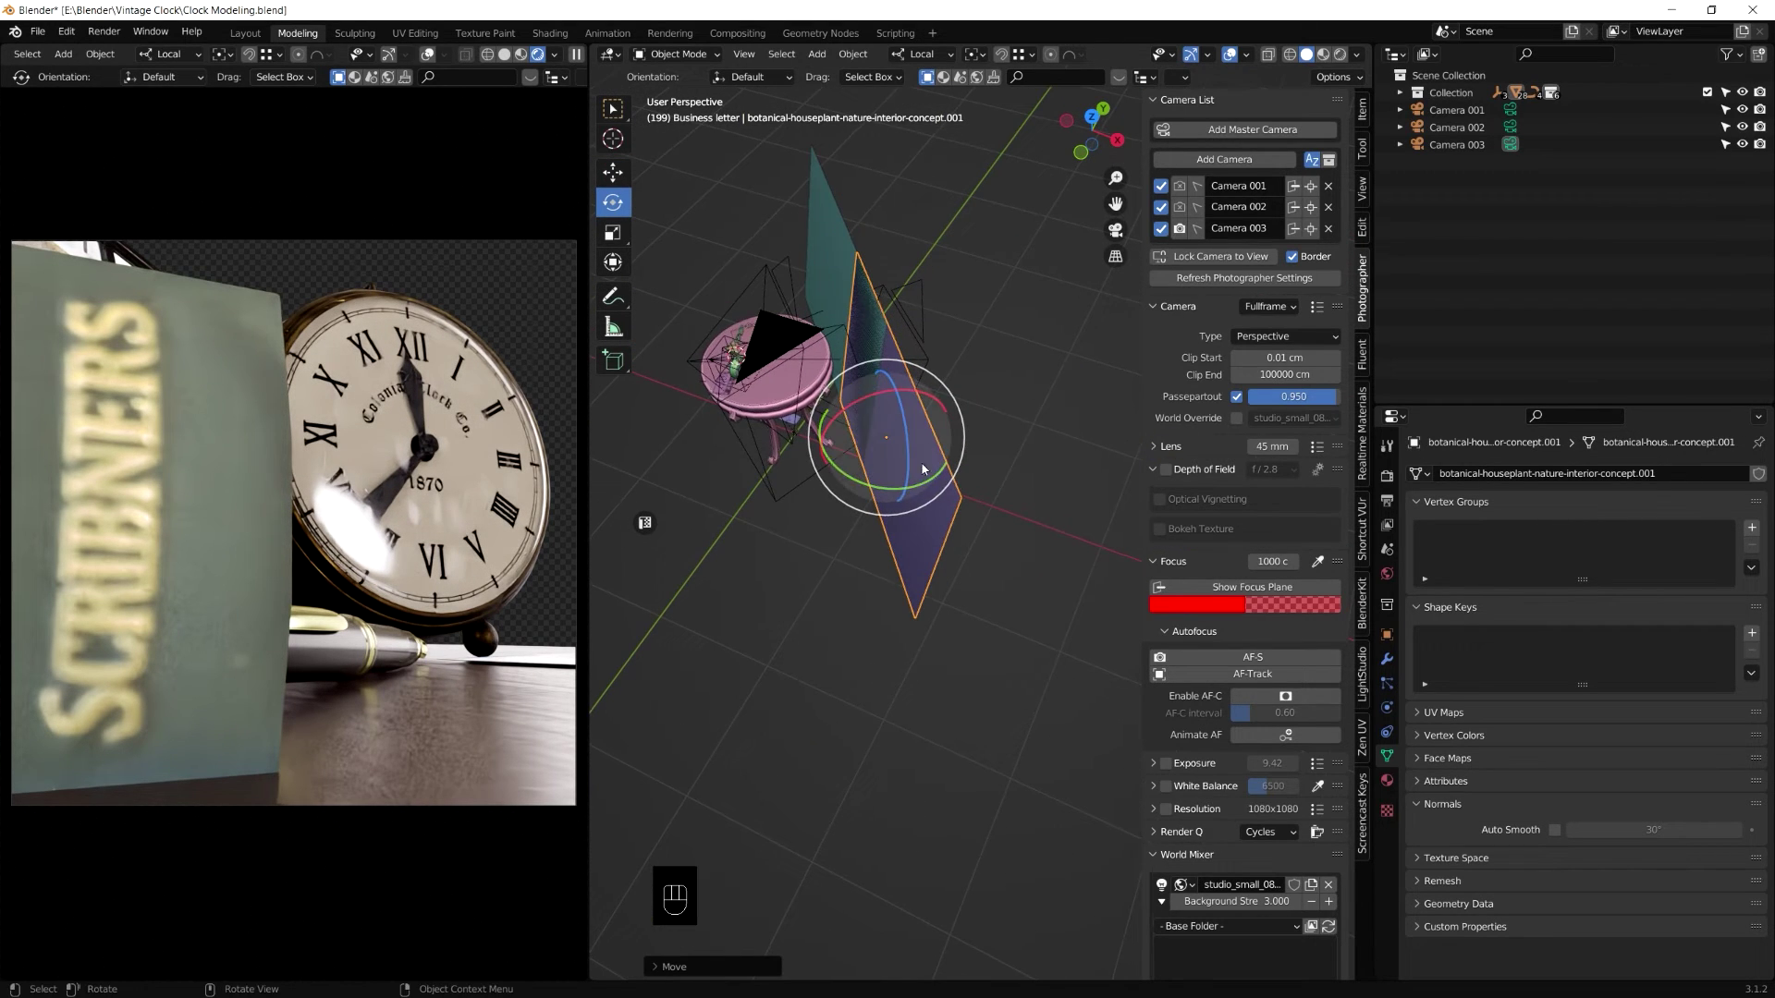
pyautogui.click(987, 56)
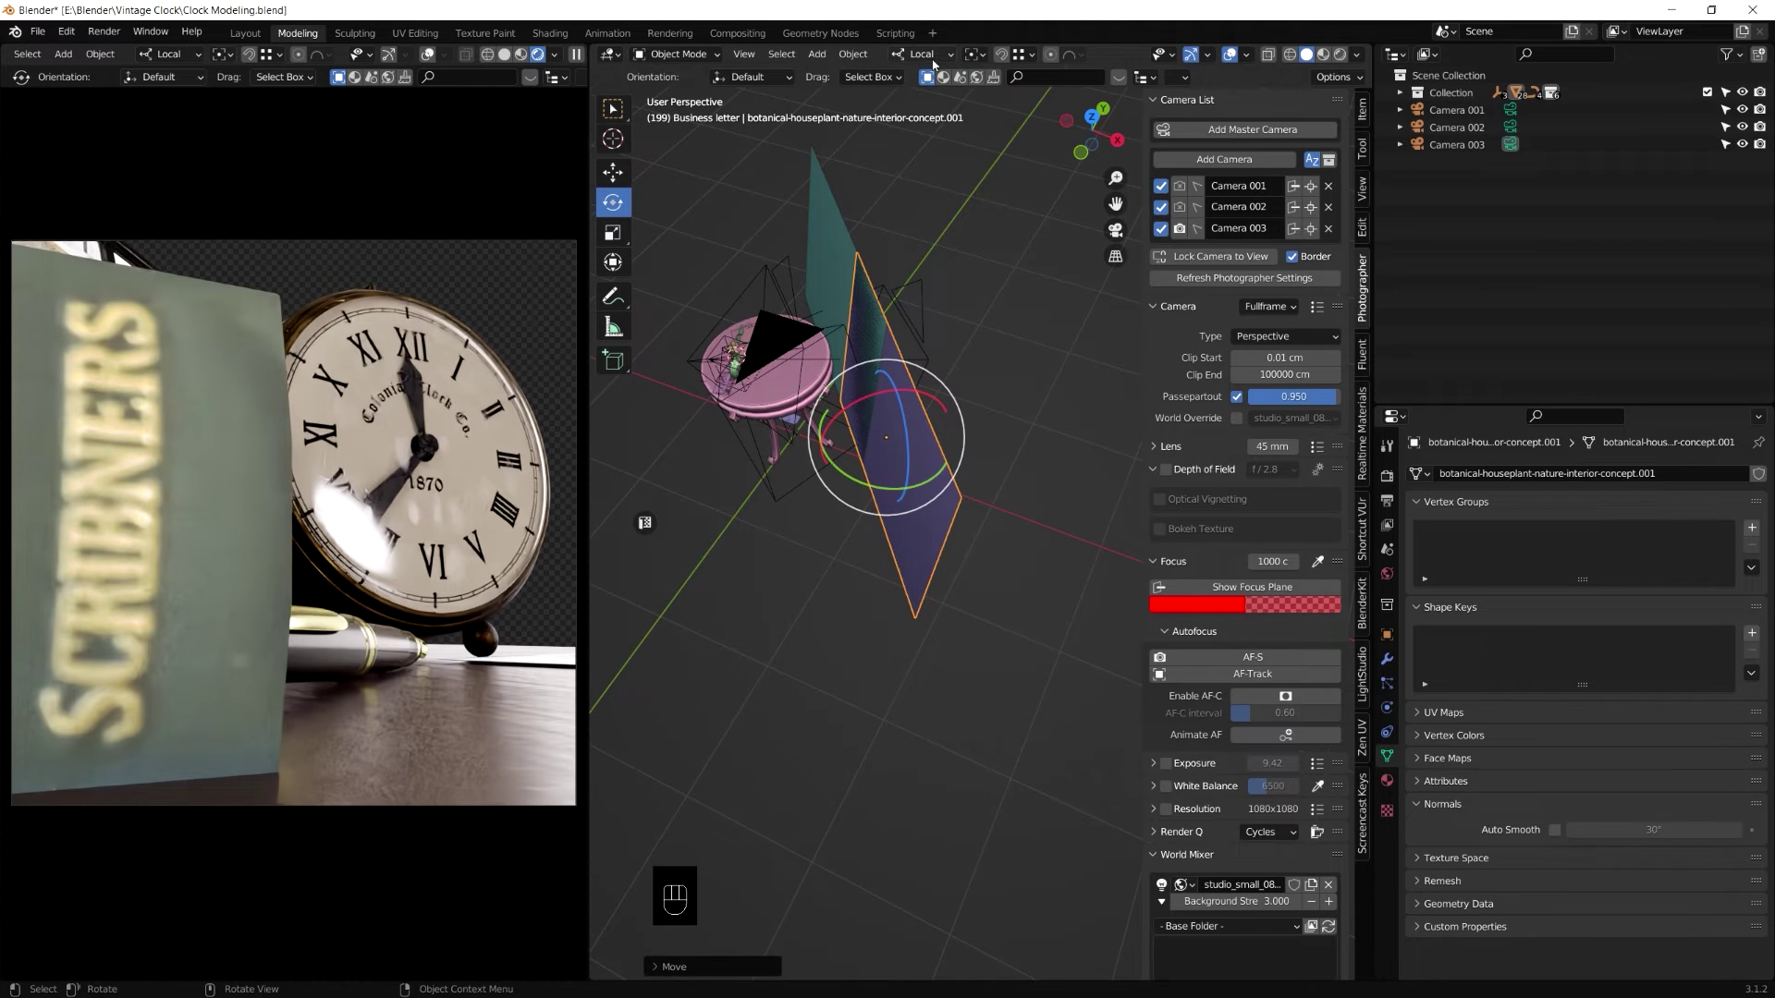
pyautogui.moveTo(935, 64); pyautogui.dragTo(918, 367)
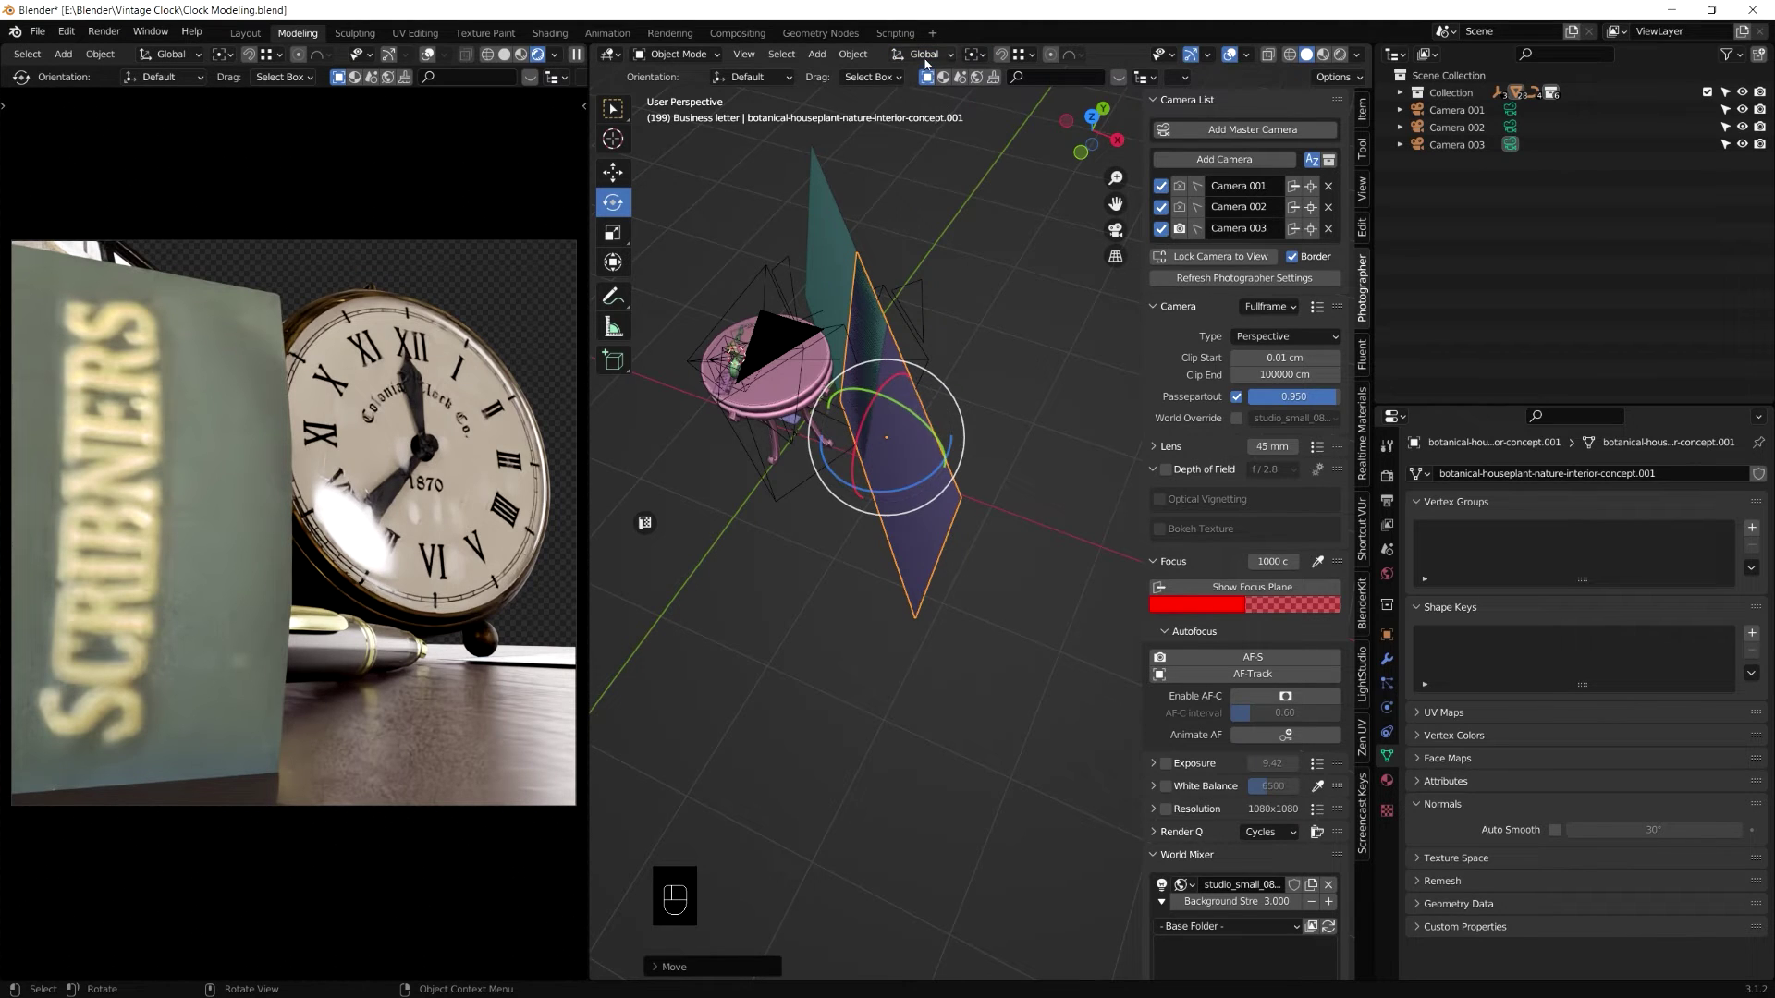
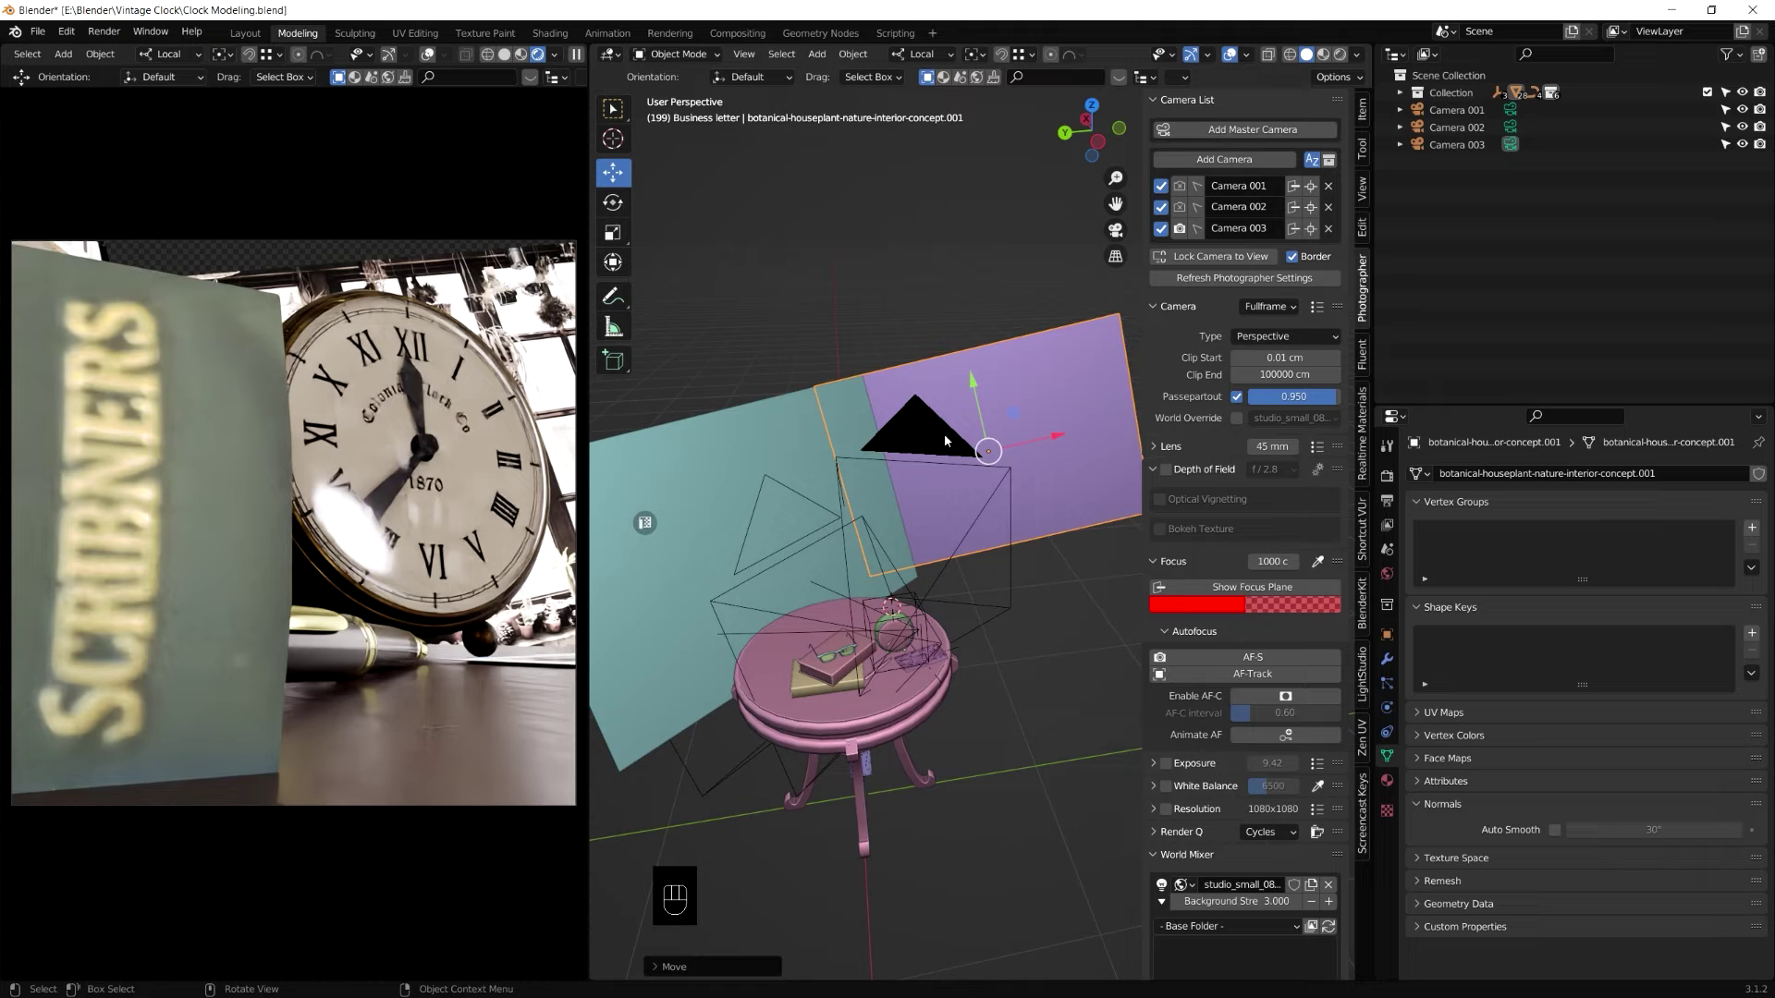
# Step: Rotate the photo plane to face the camera and nudge it slightly upward
pyautogui.moveTo(981, 386); pyautogui.dragTo(977, 355)
pyautogui.moveTo(1048, 485); pyautogui.dragTo(988, 503)
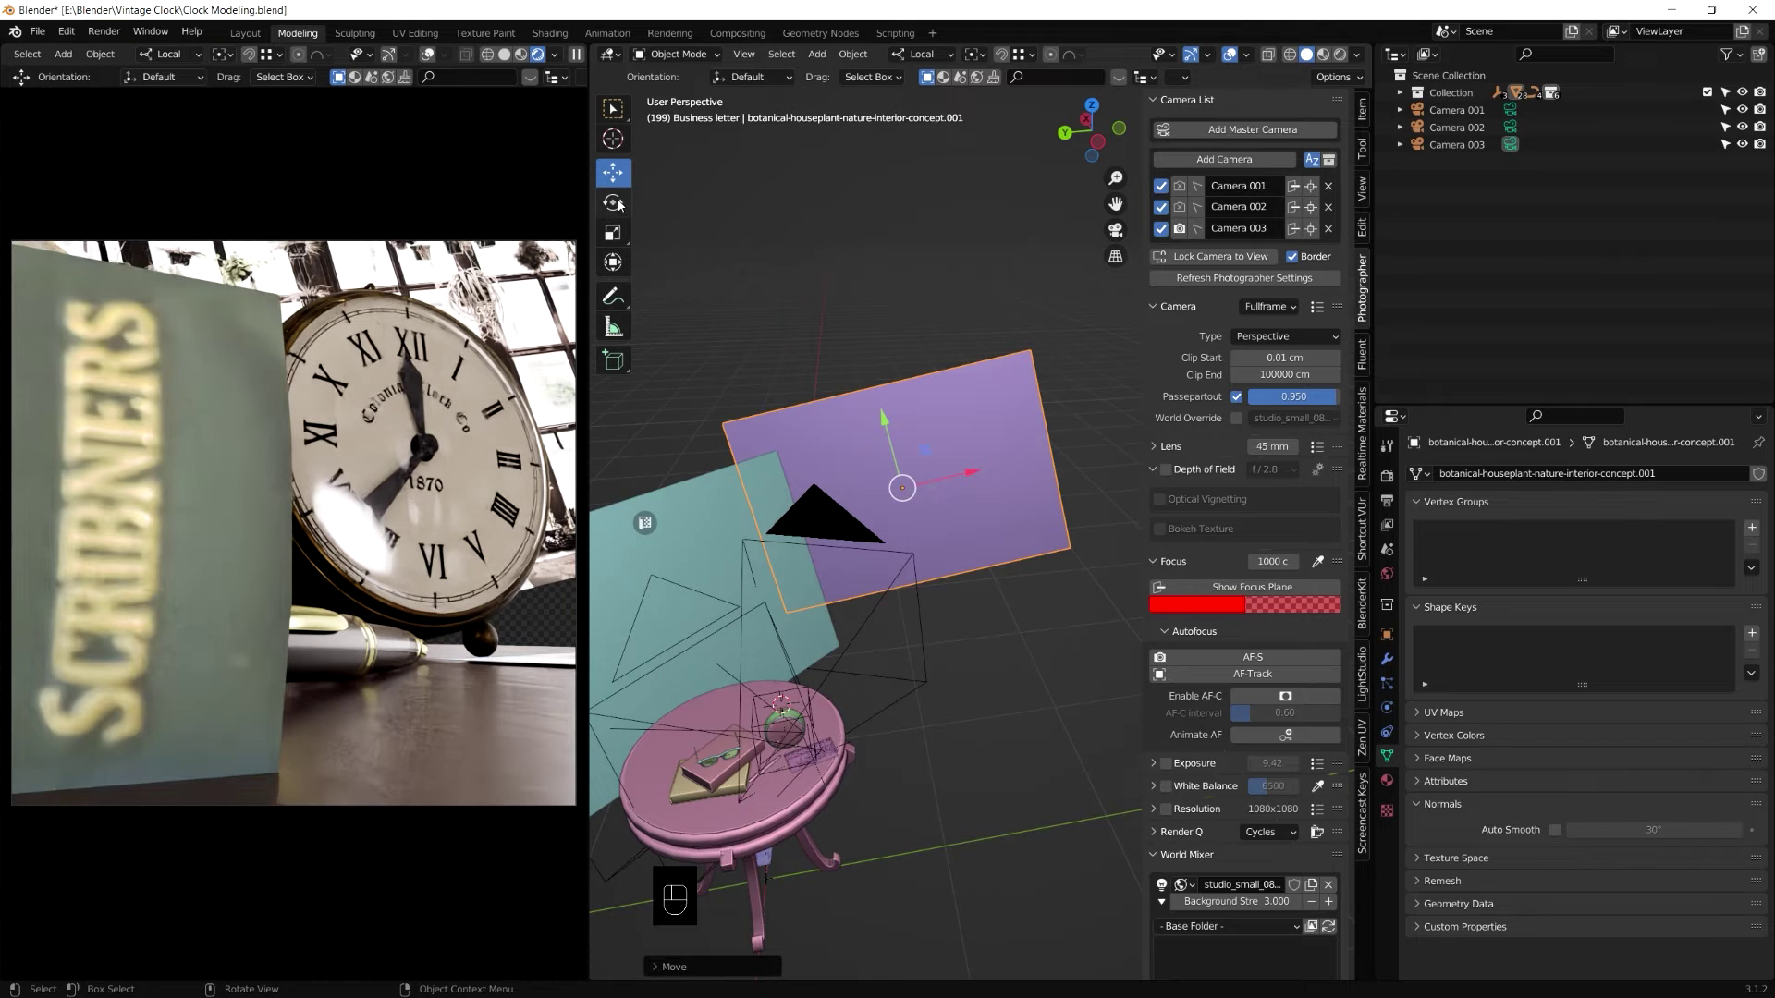
pyautogui.click(625, 210)
pyautogui.moveTo(916, 430); pyautogui.dragTo(934, 436)
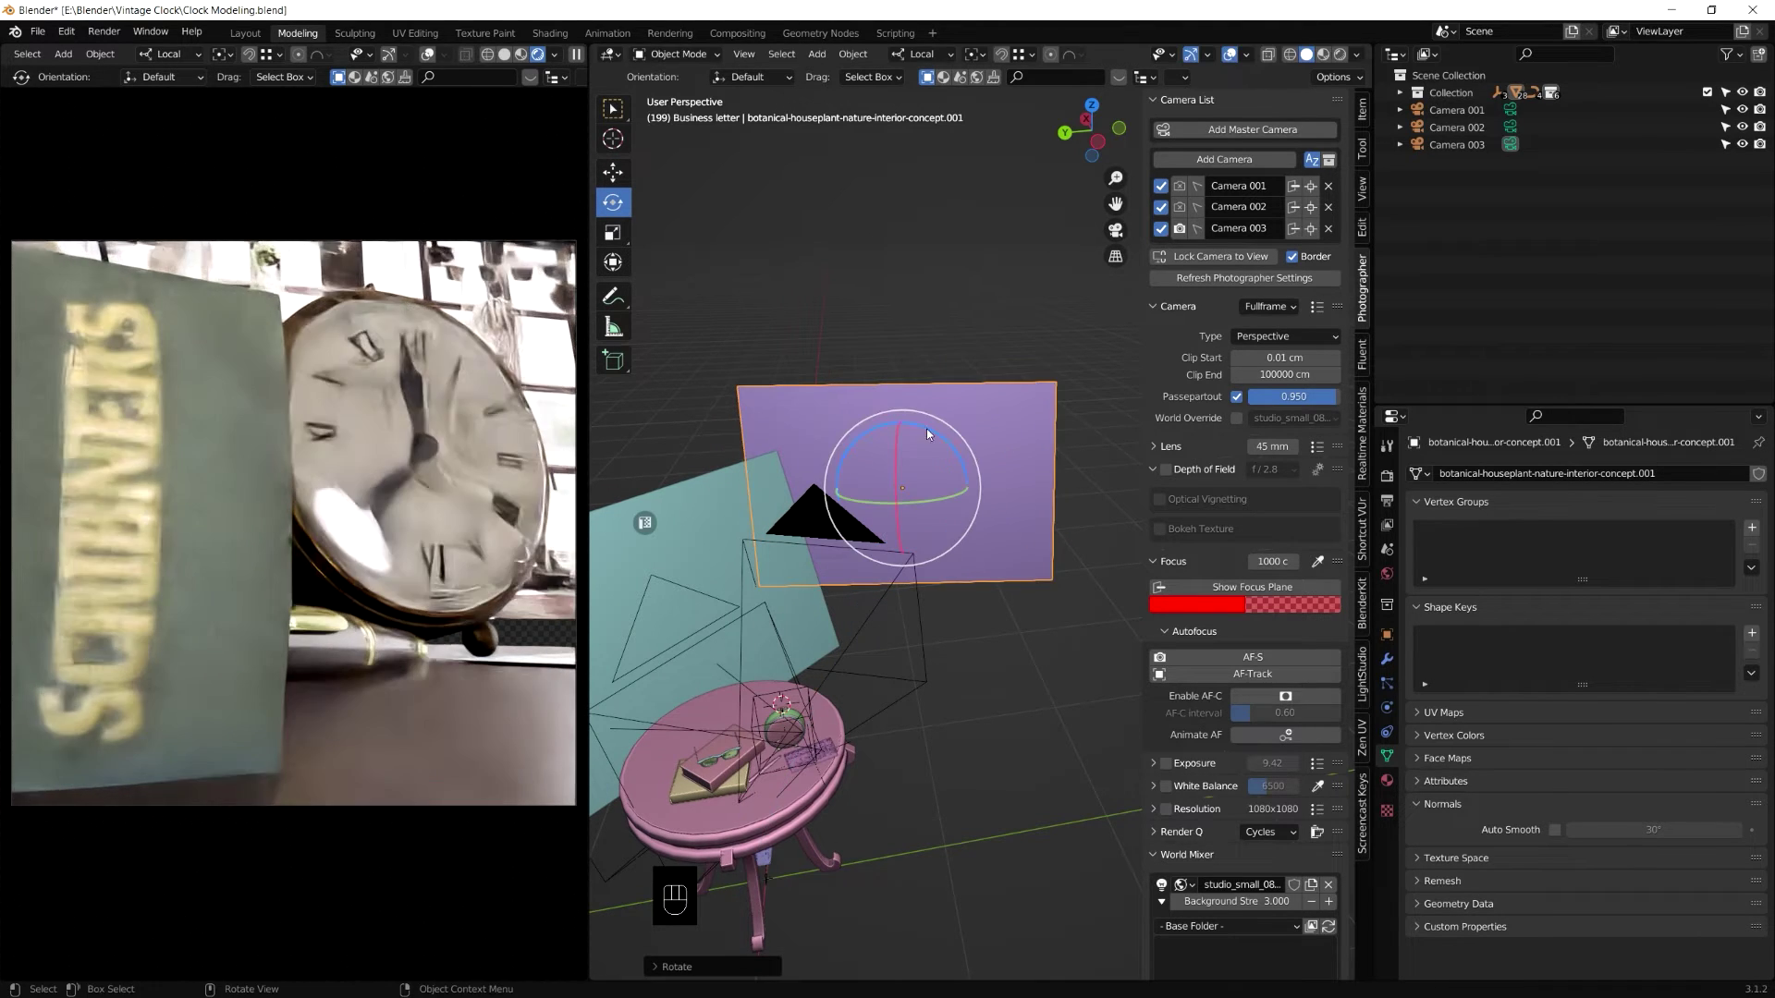
pyautogui.click(633, 177)
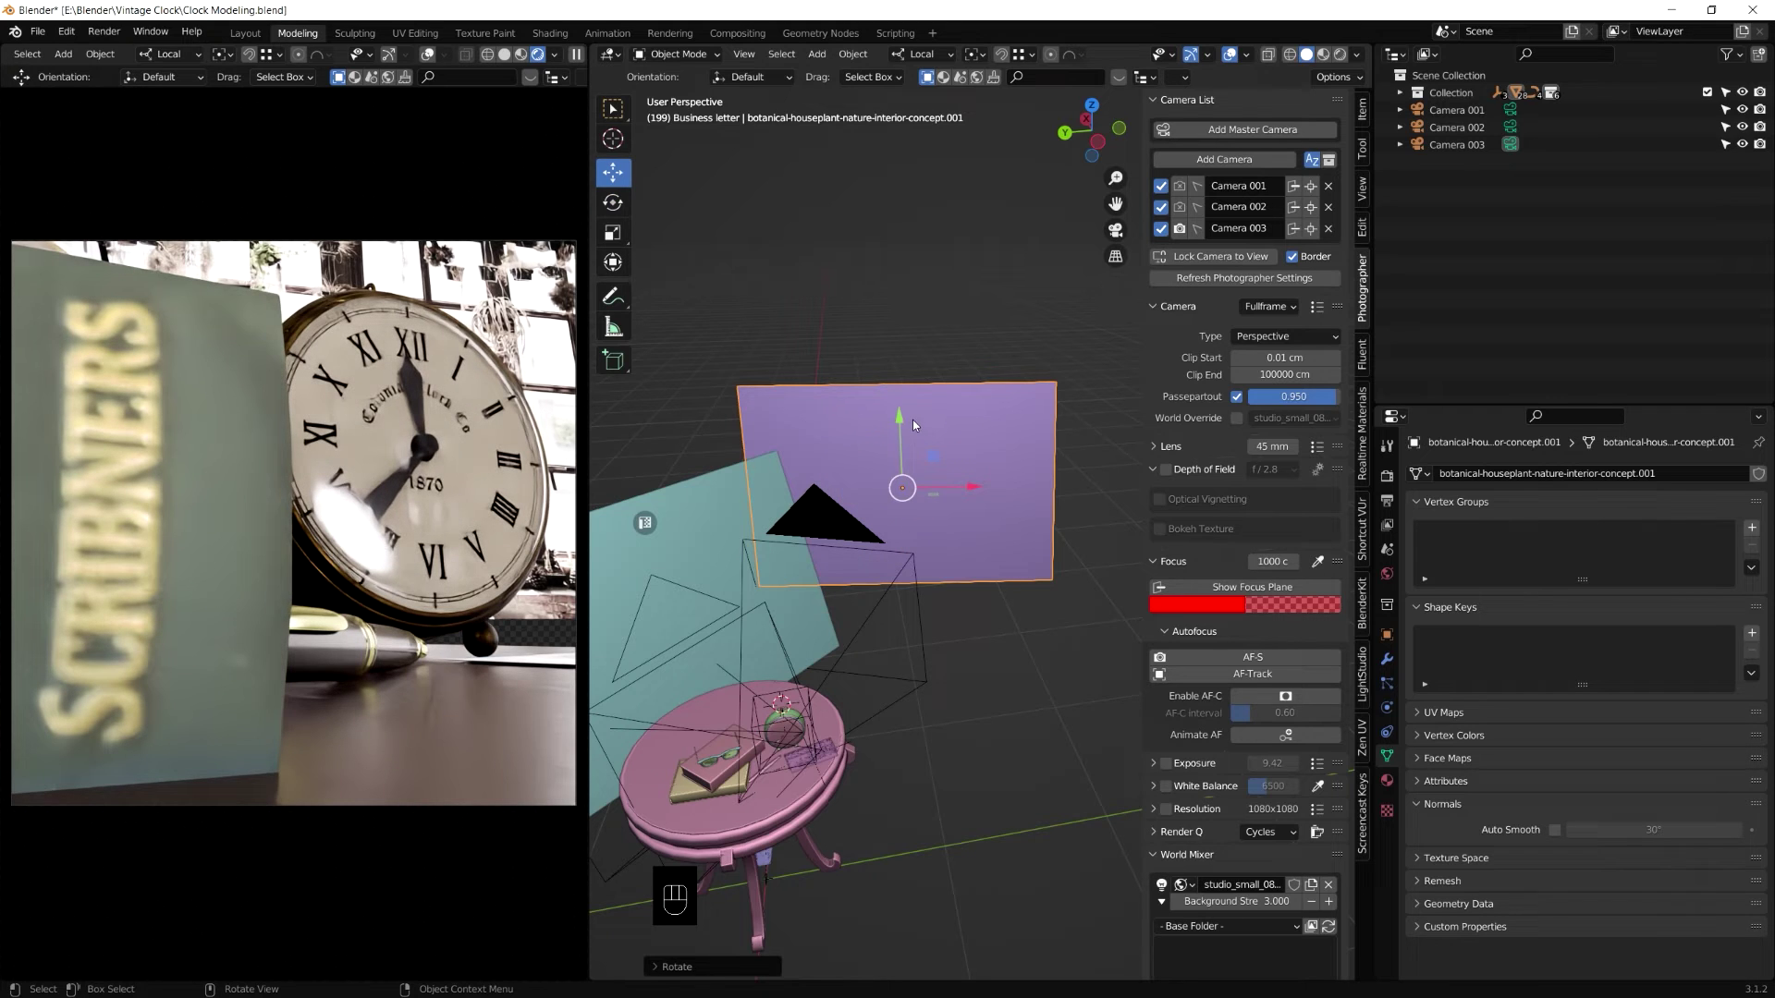
pyautogui.moveTo(910, 425); pyautogui.dragTo(911, 445)
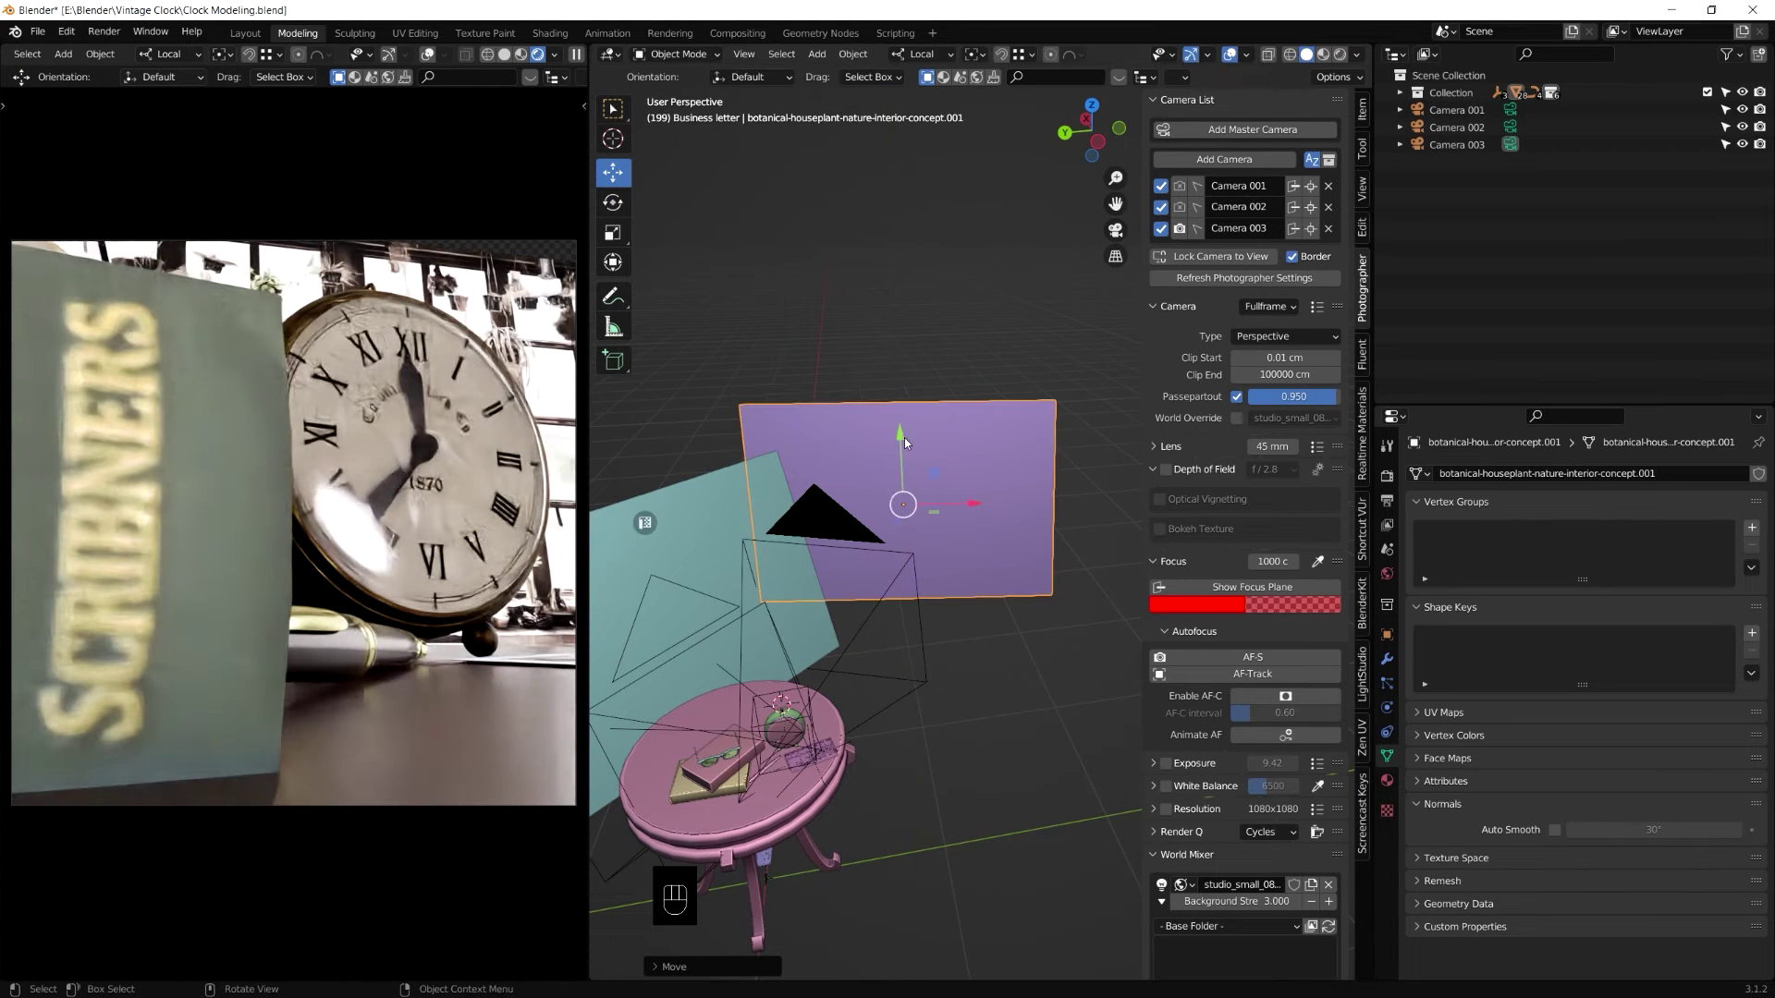
# Step: Push the photo plane further behind the clock and fine-tune its position
pyautogui.moveTo(987, 523); pyautogui.dragTo(940, 539)
pyautogui.click(941, 539)
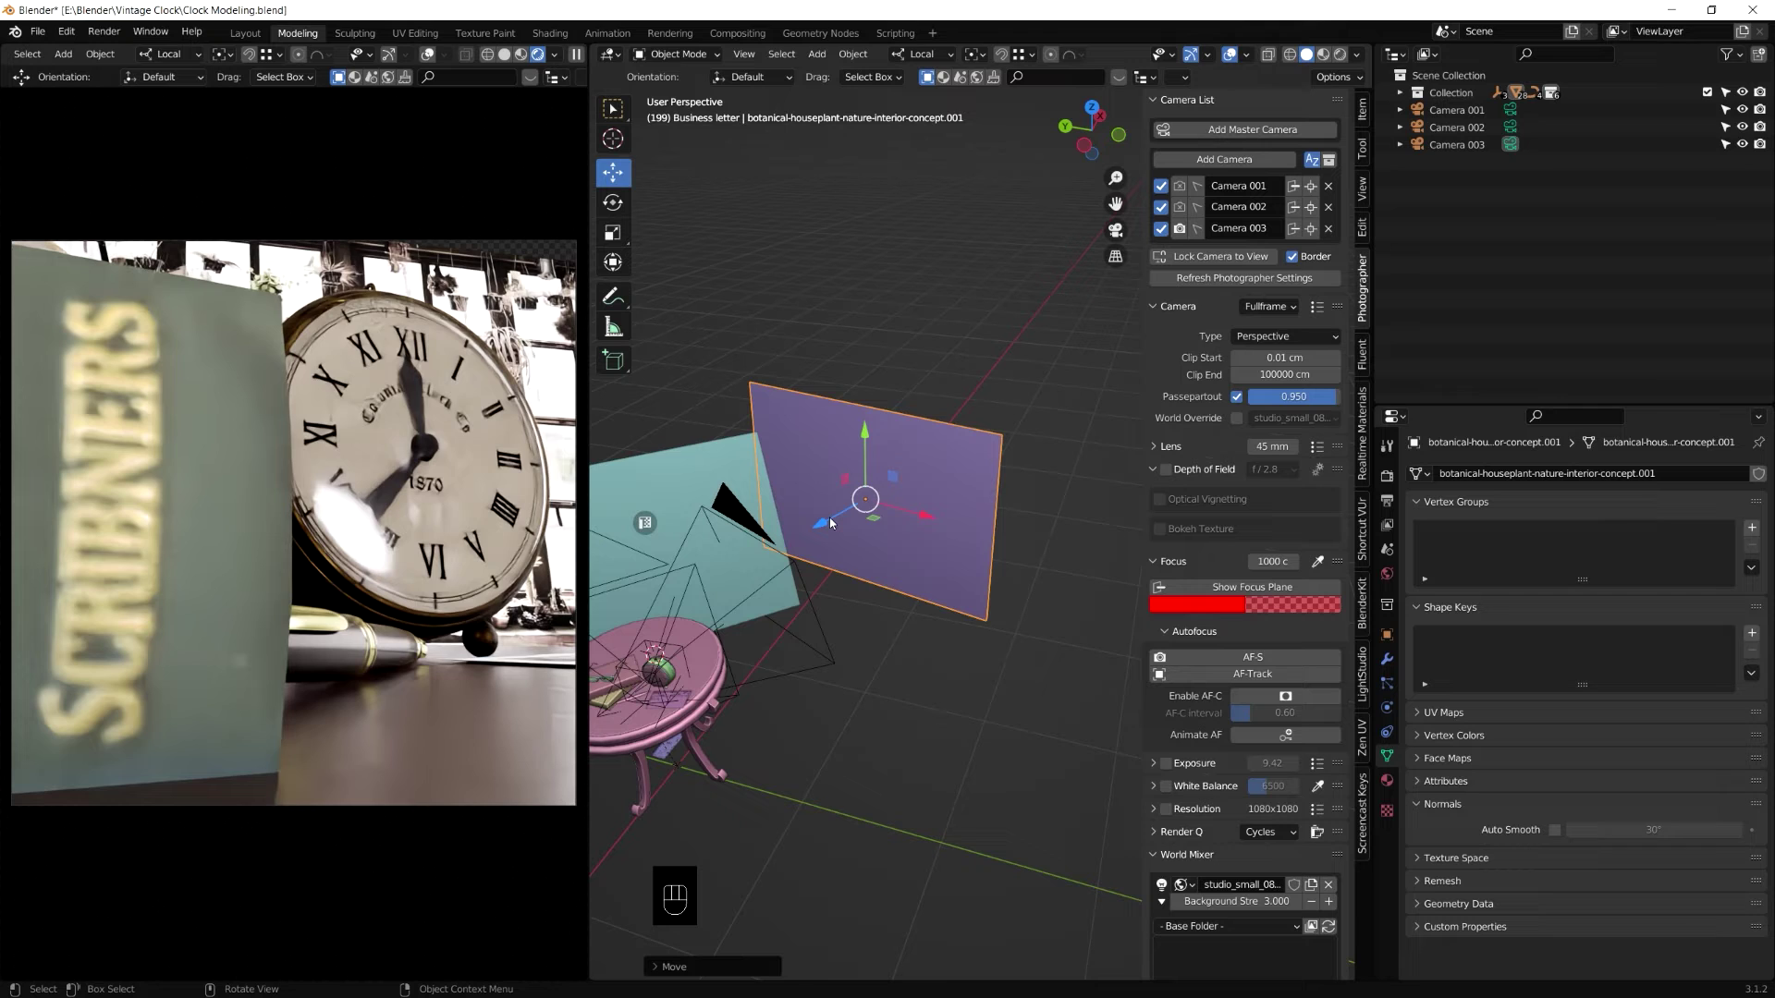
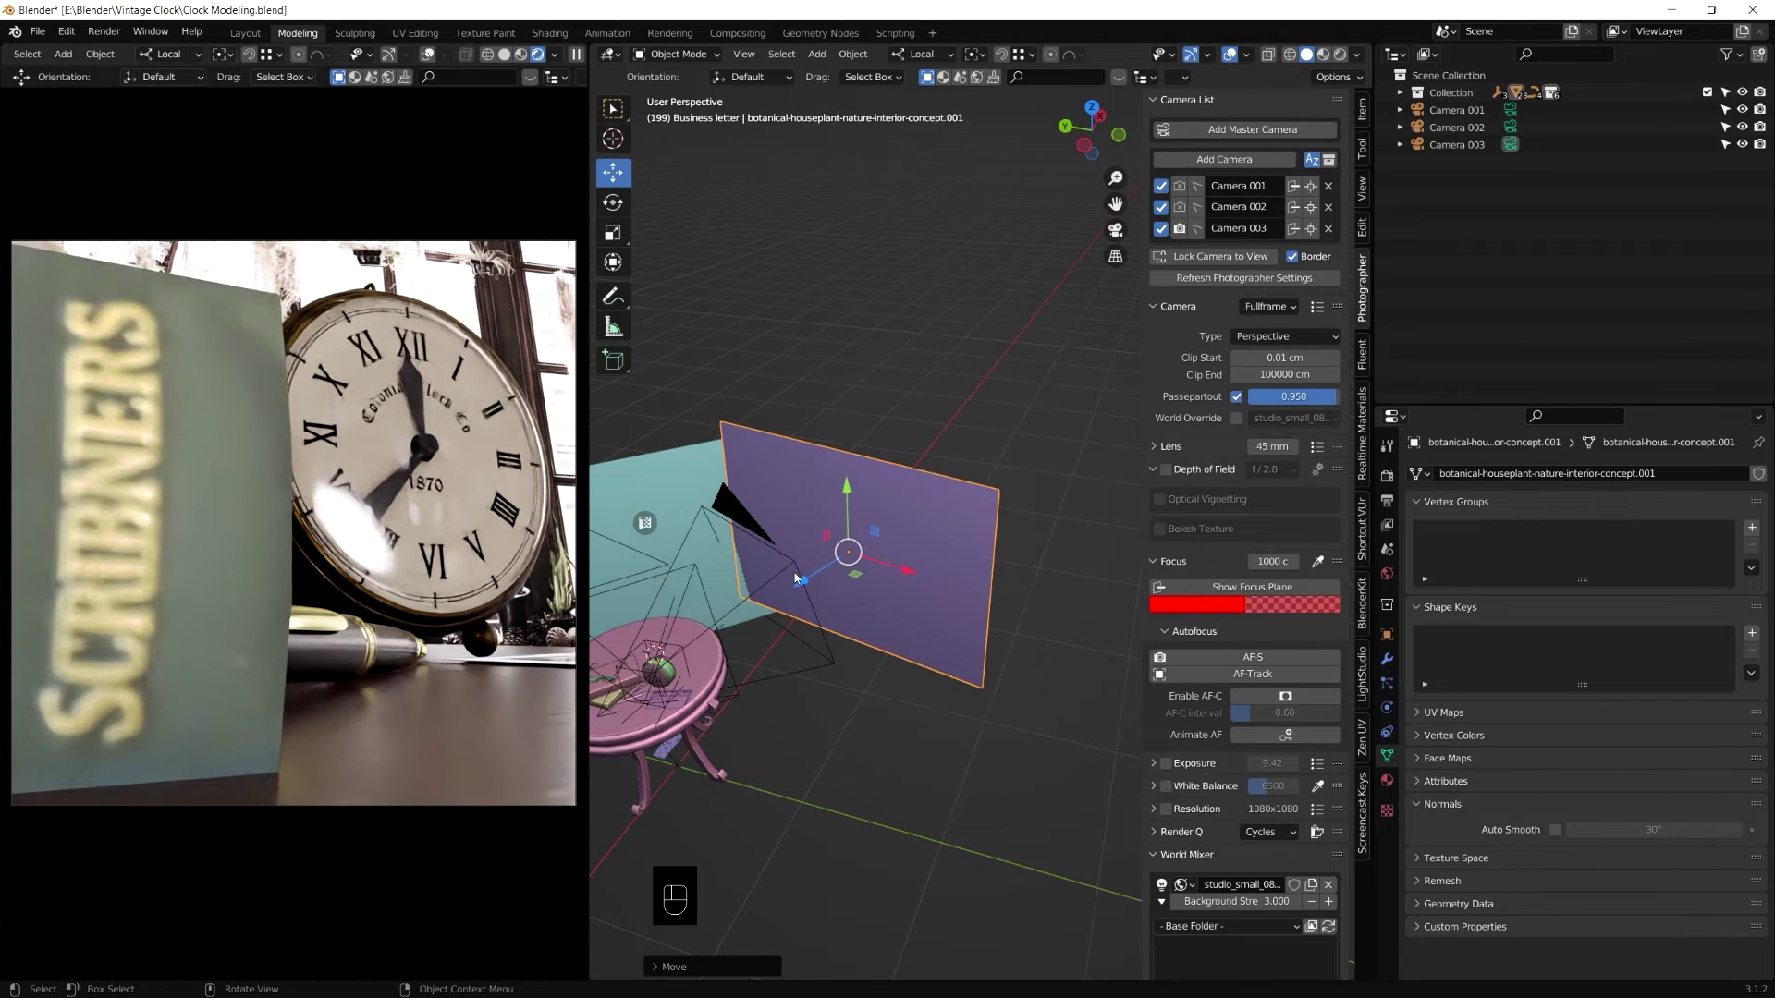
pyautogui.moveTo(805, 585); pyautogui.dragTo(821, 587)
pyautogui.moveTo(925, 571); pyautogui.dragTo(933, 575)
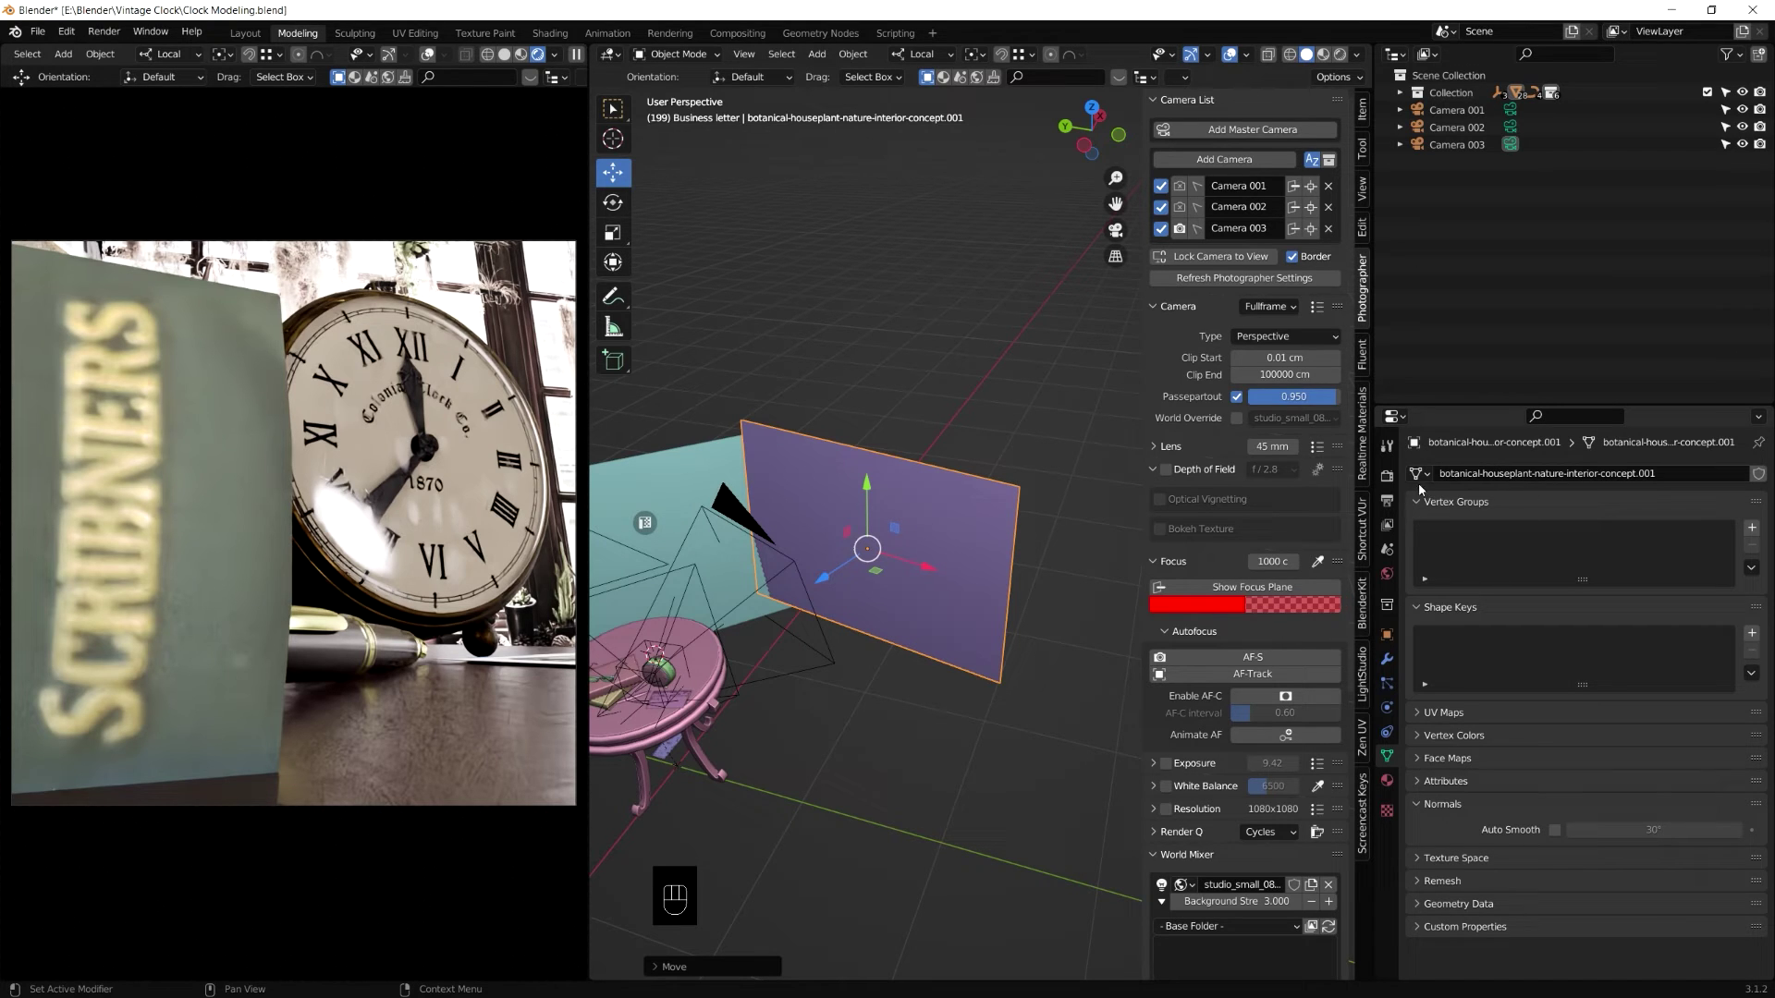
# Step: In Render Properties, set the Color Management look to Medium High Contrast
pyautogui.click(1386, 503)
pyautogui.click(1396, 484)
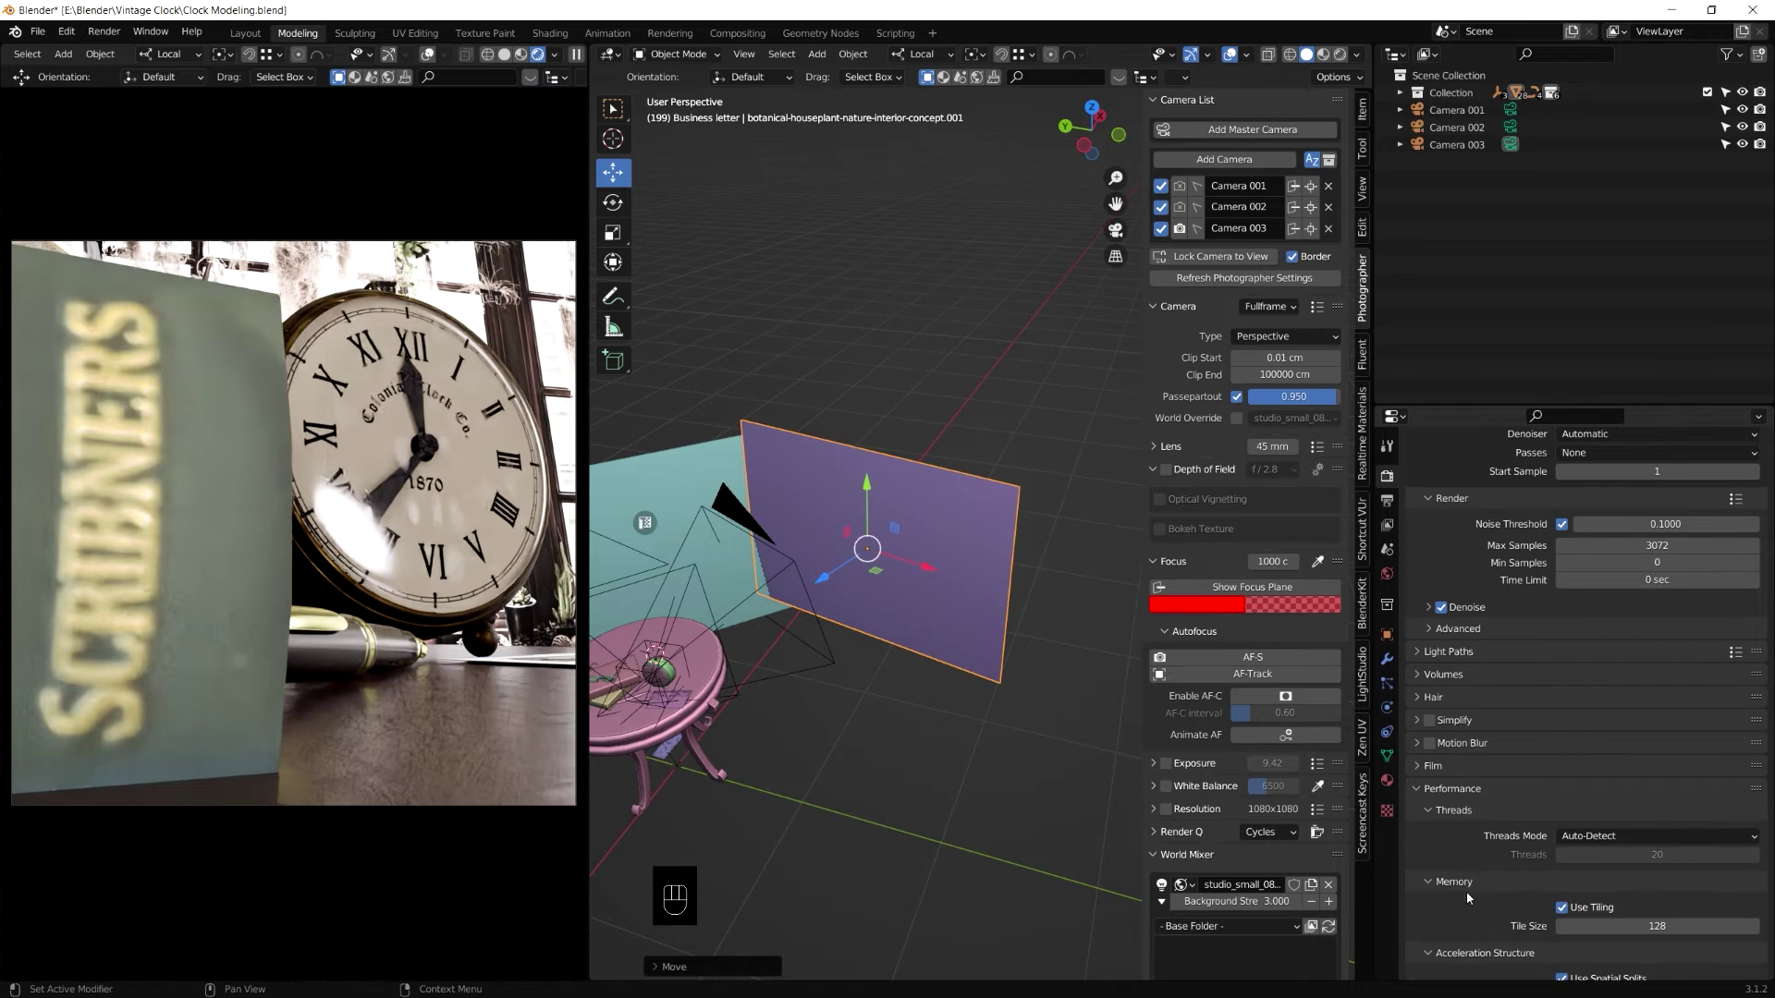
pyautogui.click(1459, 795)
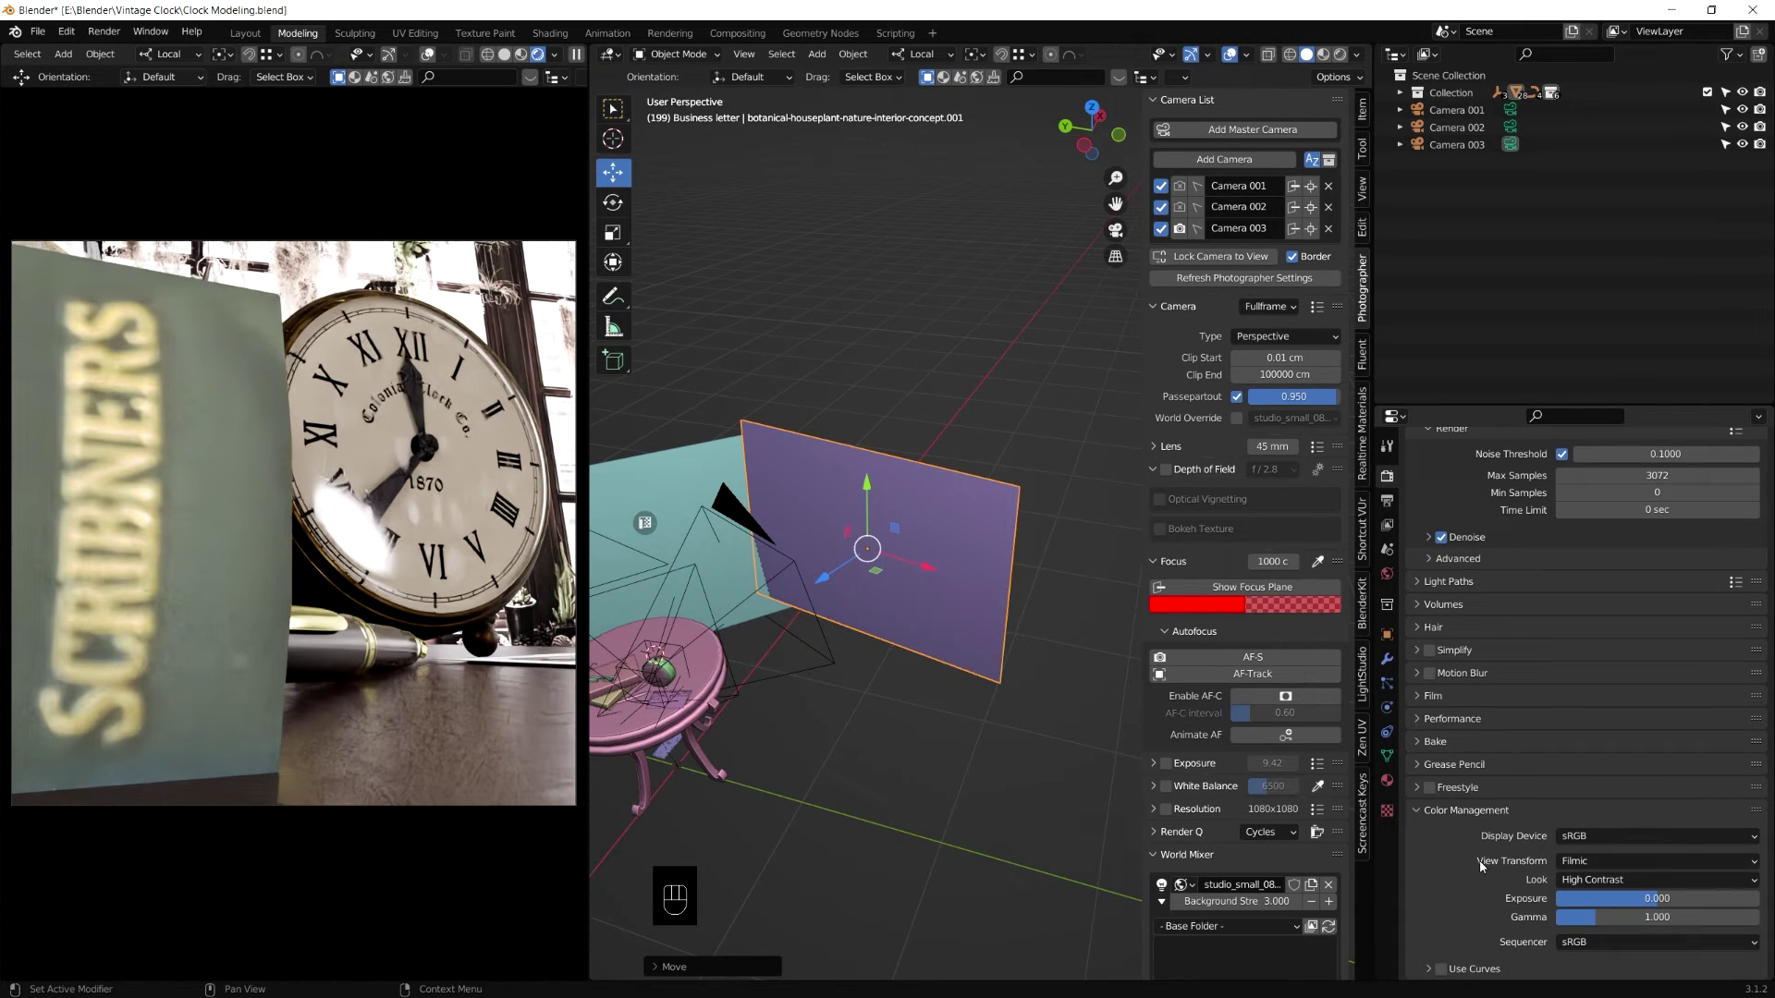
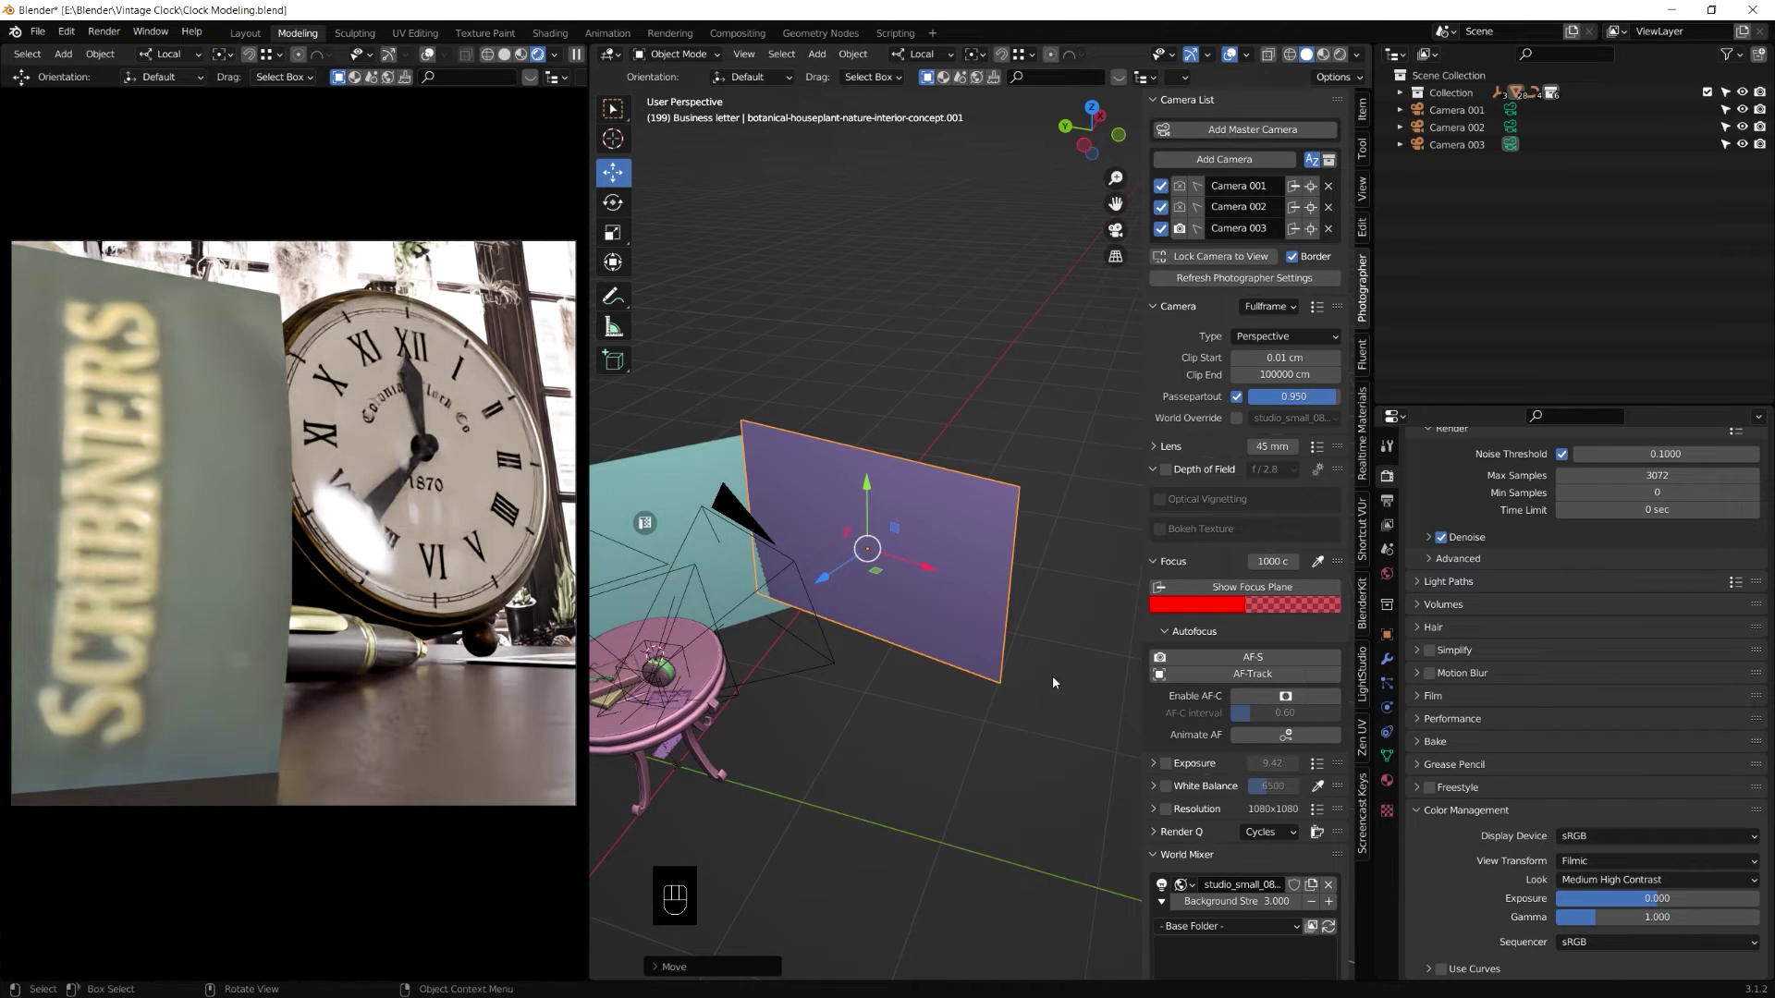
# Step: Enable depth of field on Camera 003 and move the view in to face the clock
pyautogui.click(751, 522)
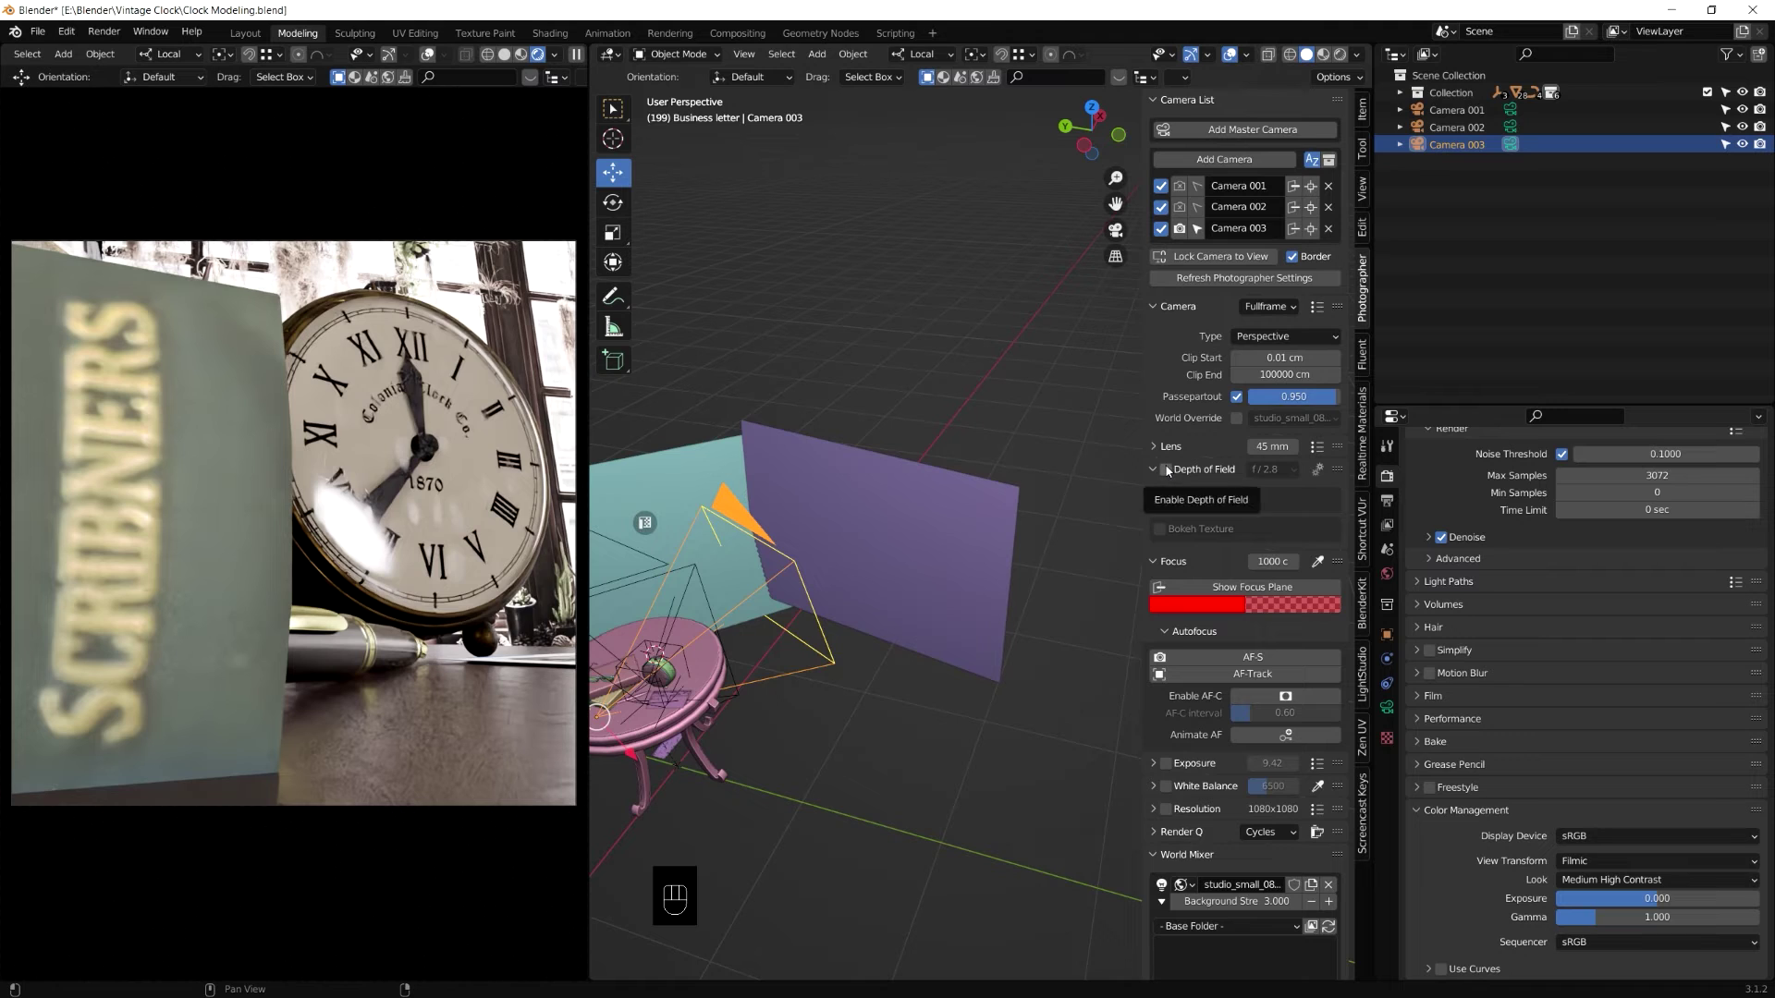
pyautogui.click(1170, 471)
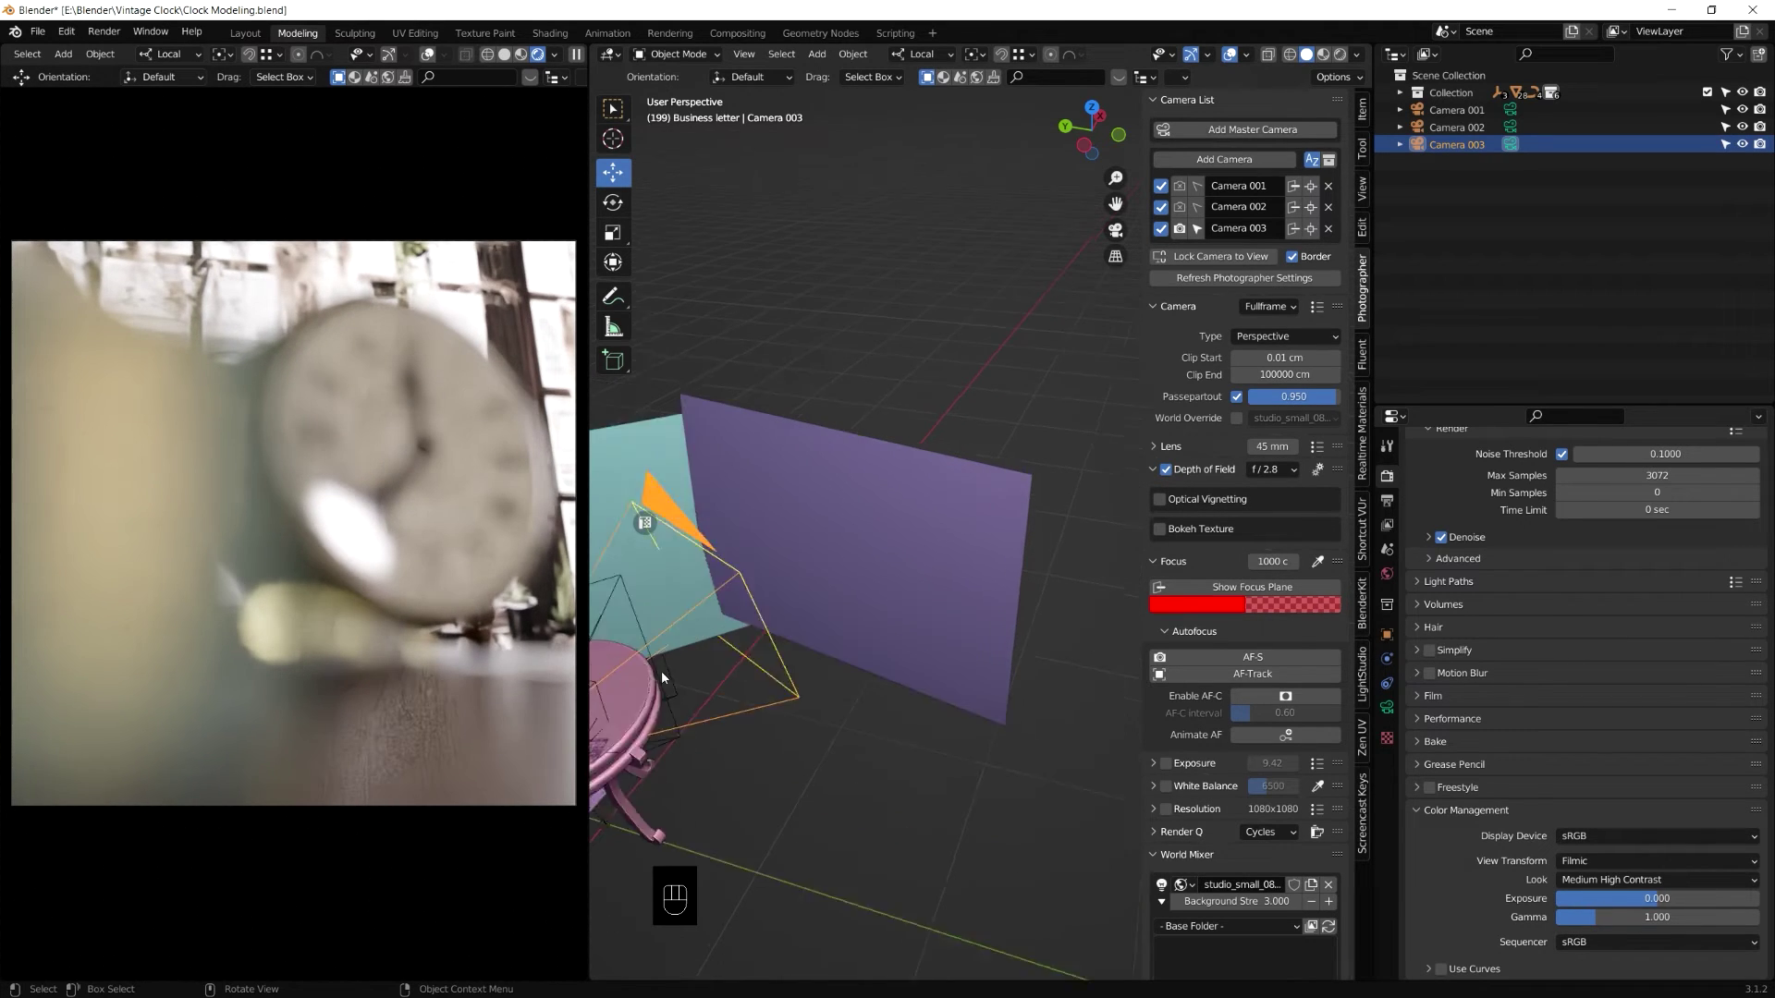
pyautogui.moveTo(653, 714); pyautogui.dragTo(801, 616)
pyautogui.moveTo(697, 678); pyautogui.dragTo(899, 599)
pyautogui.moveTo(936, 596); pyautogui.dragTo(805, 638)
pyautogui.moveTo(816, 632); pyautogui.dragTo(841, 616)
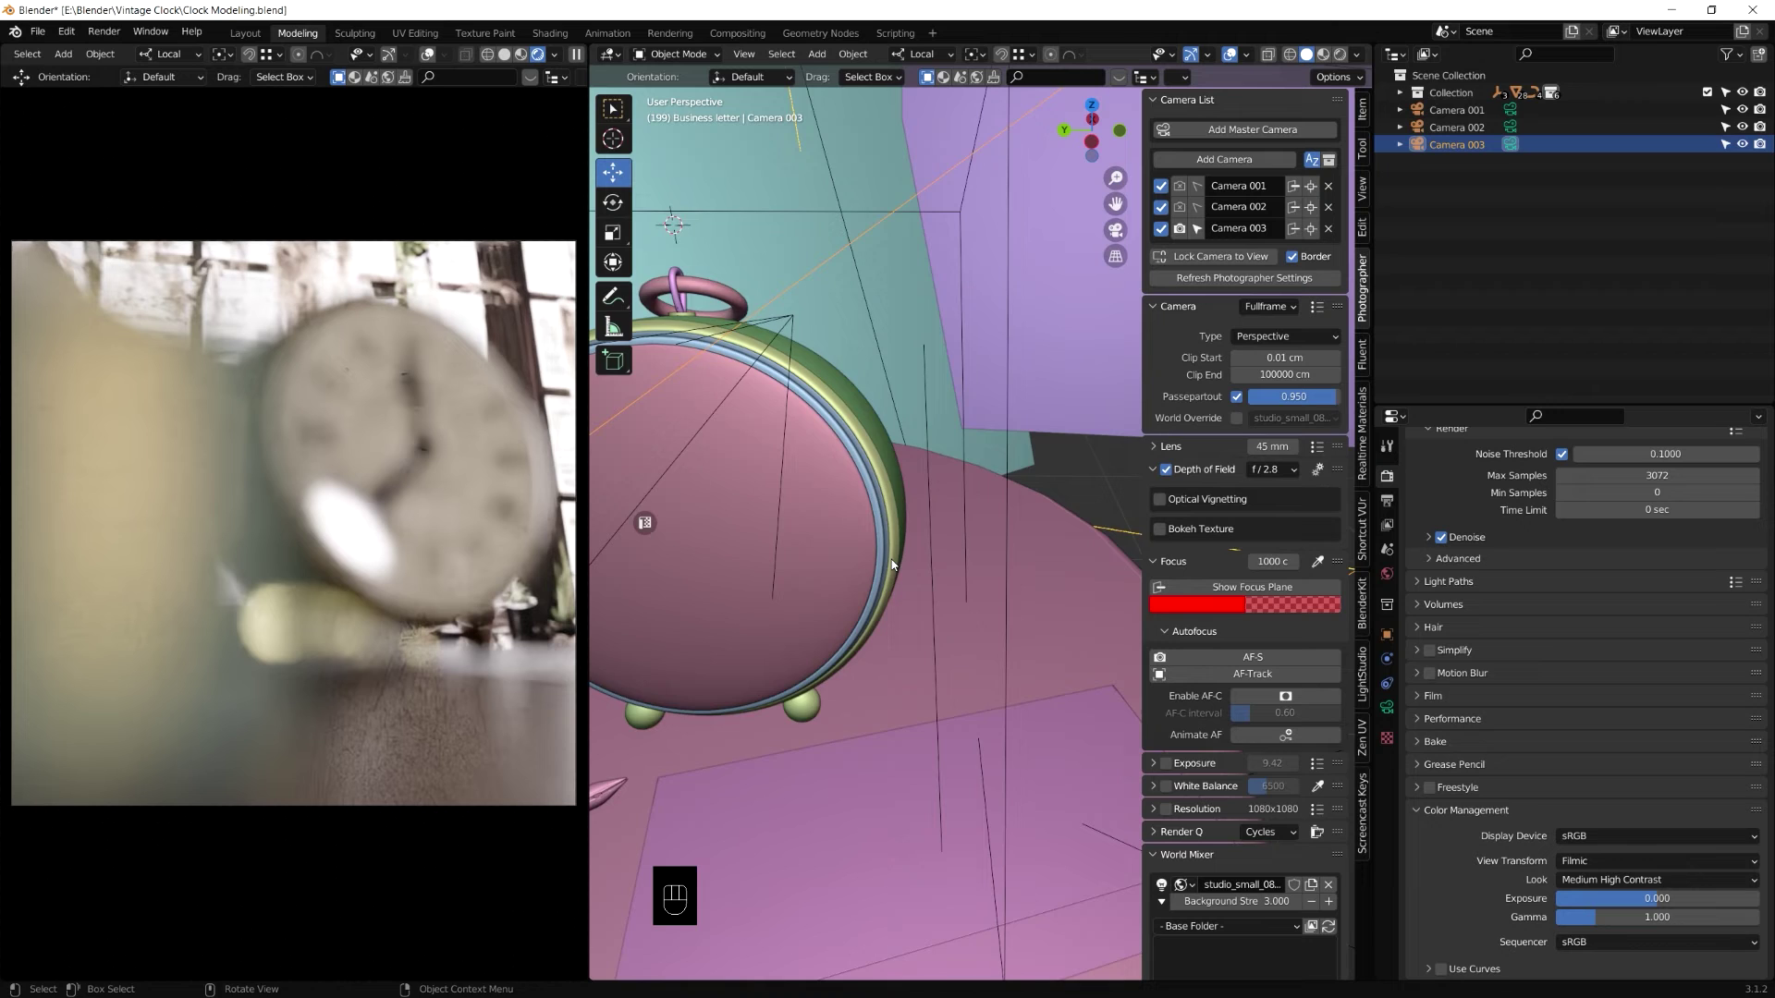
pyautogui.click(863, 559)
pyautogui.moveTo(1000, 566); pyautogui.dragTo(945, 559)
# Step: Pick the focus distance on the clock face and nudge it to 36 cm
pyautogui.click(891, 513)
pyautogui.press('h')
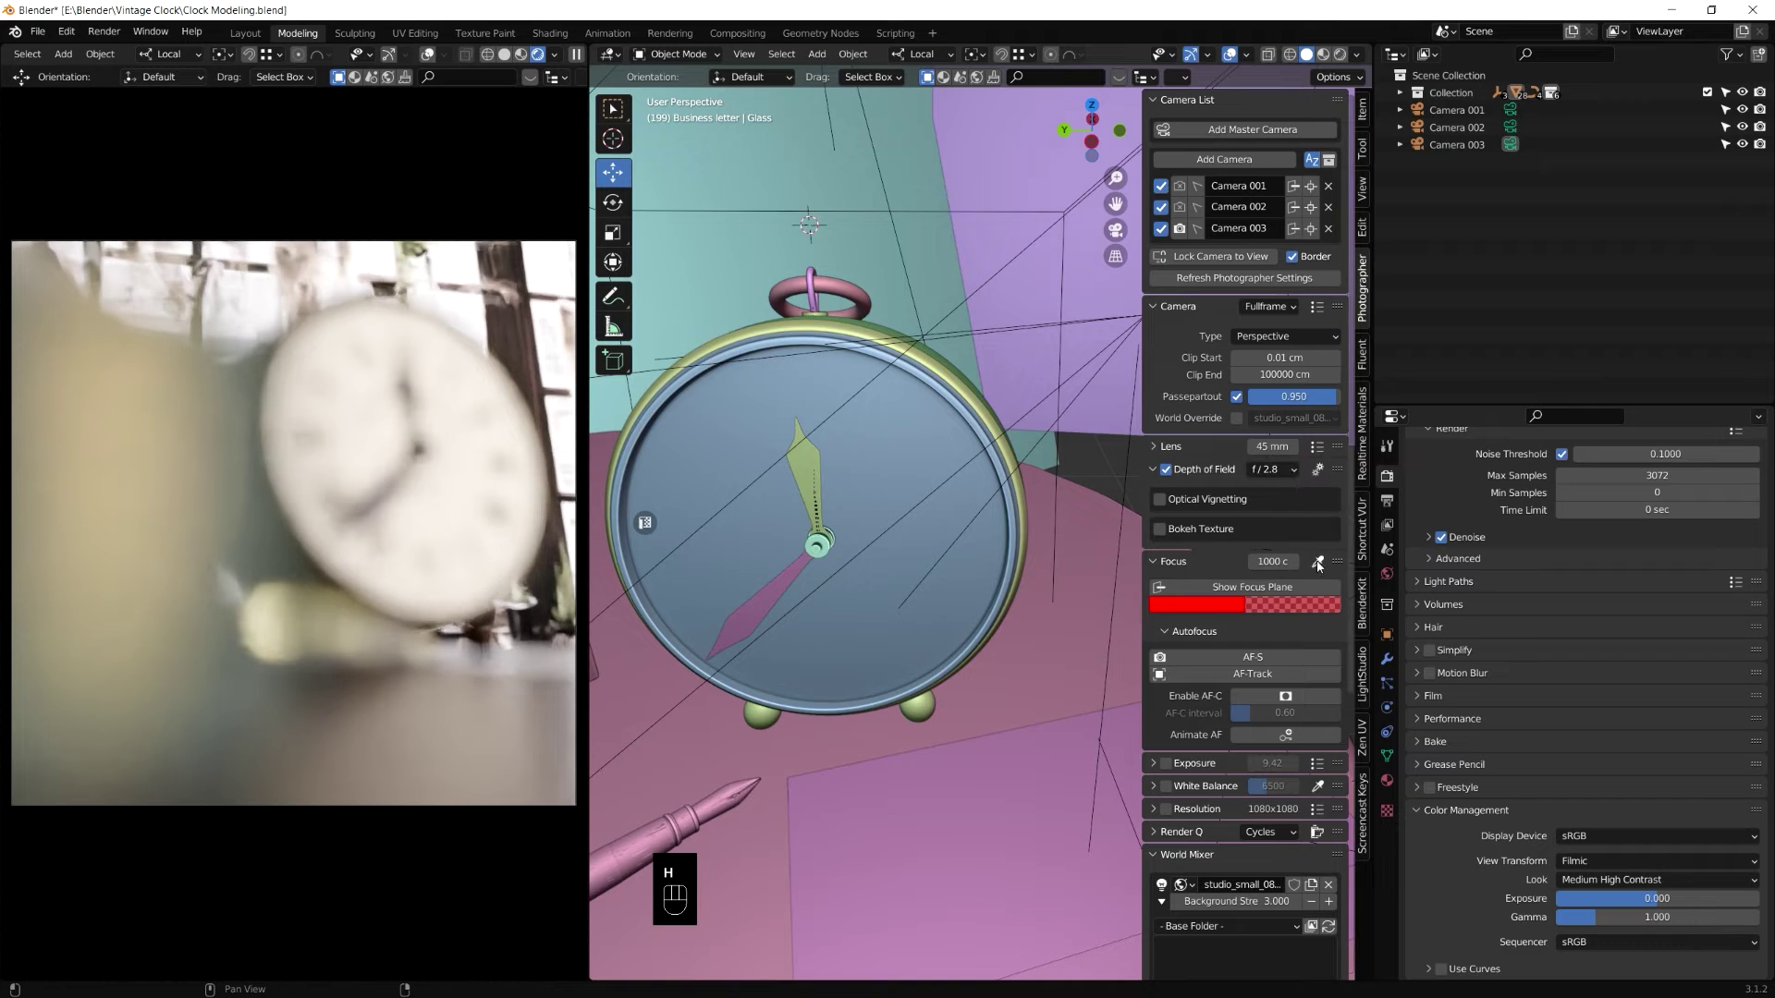
pyautogui.moveTo(1324, 568); pyautogui.dragTo(823, 551)
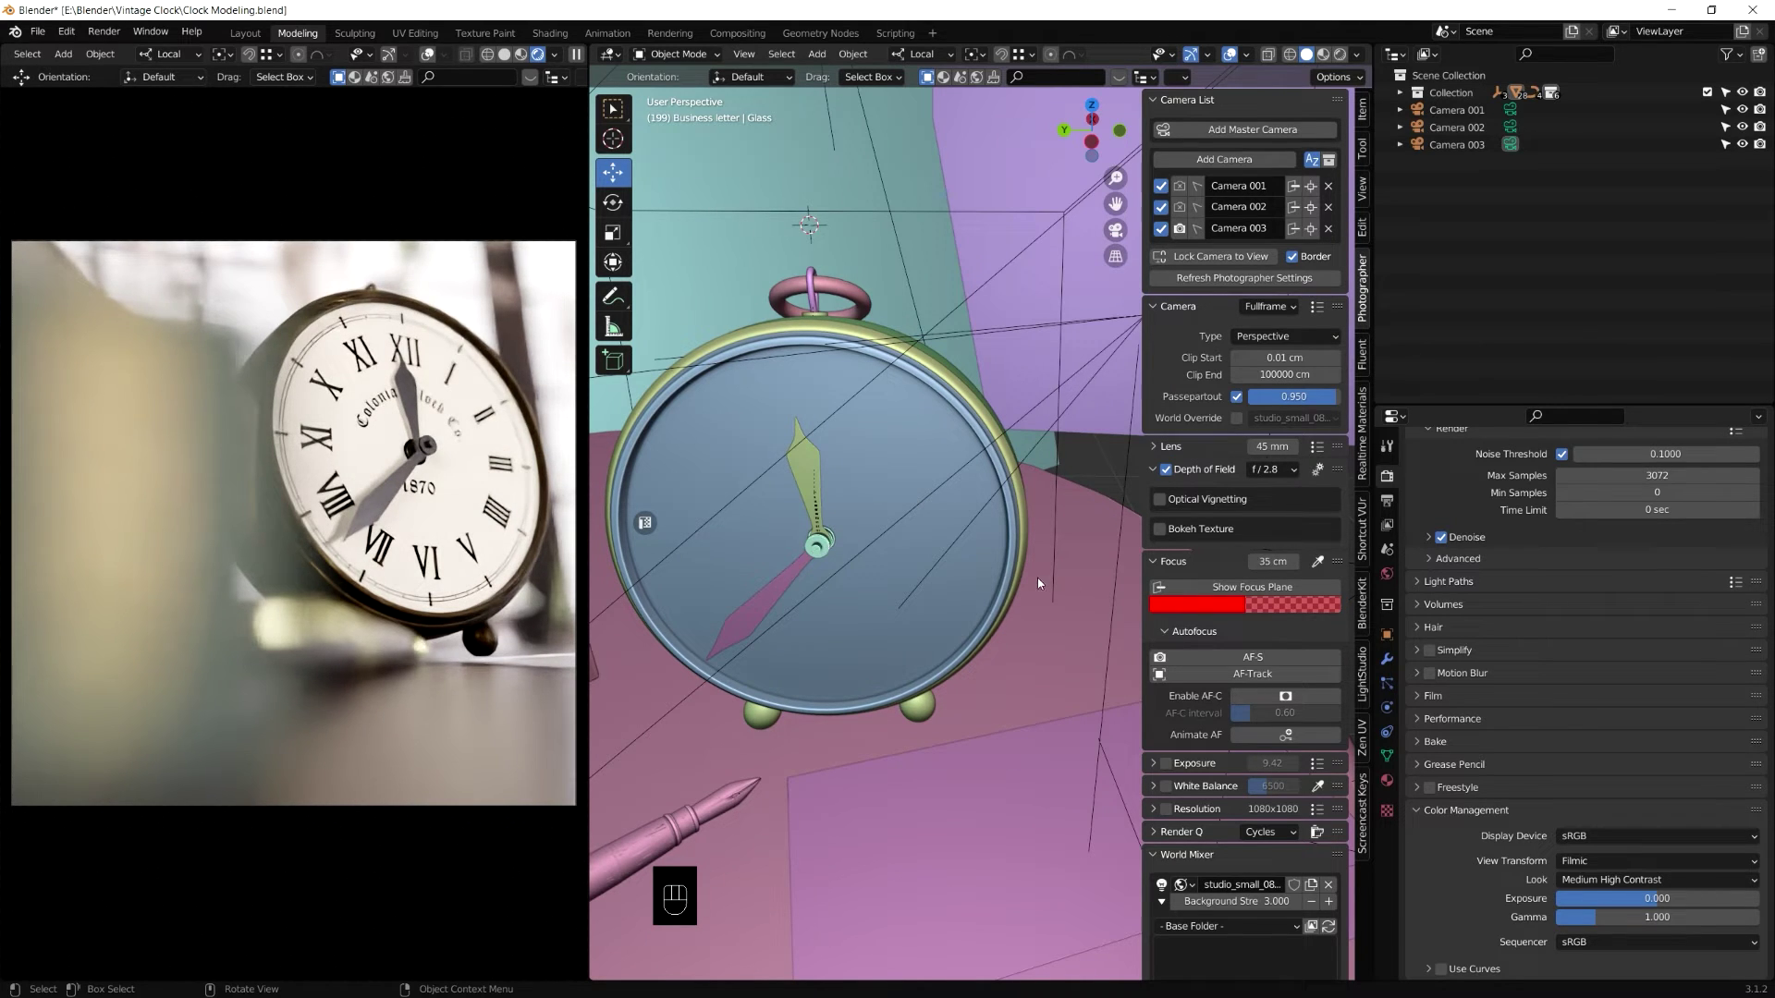
pyautogui.press('alt+h')
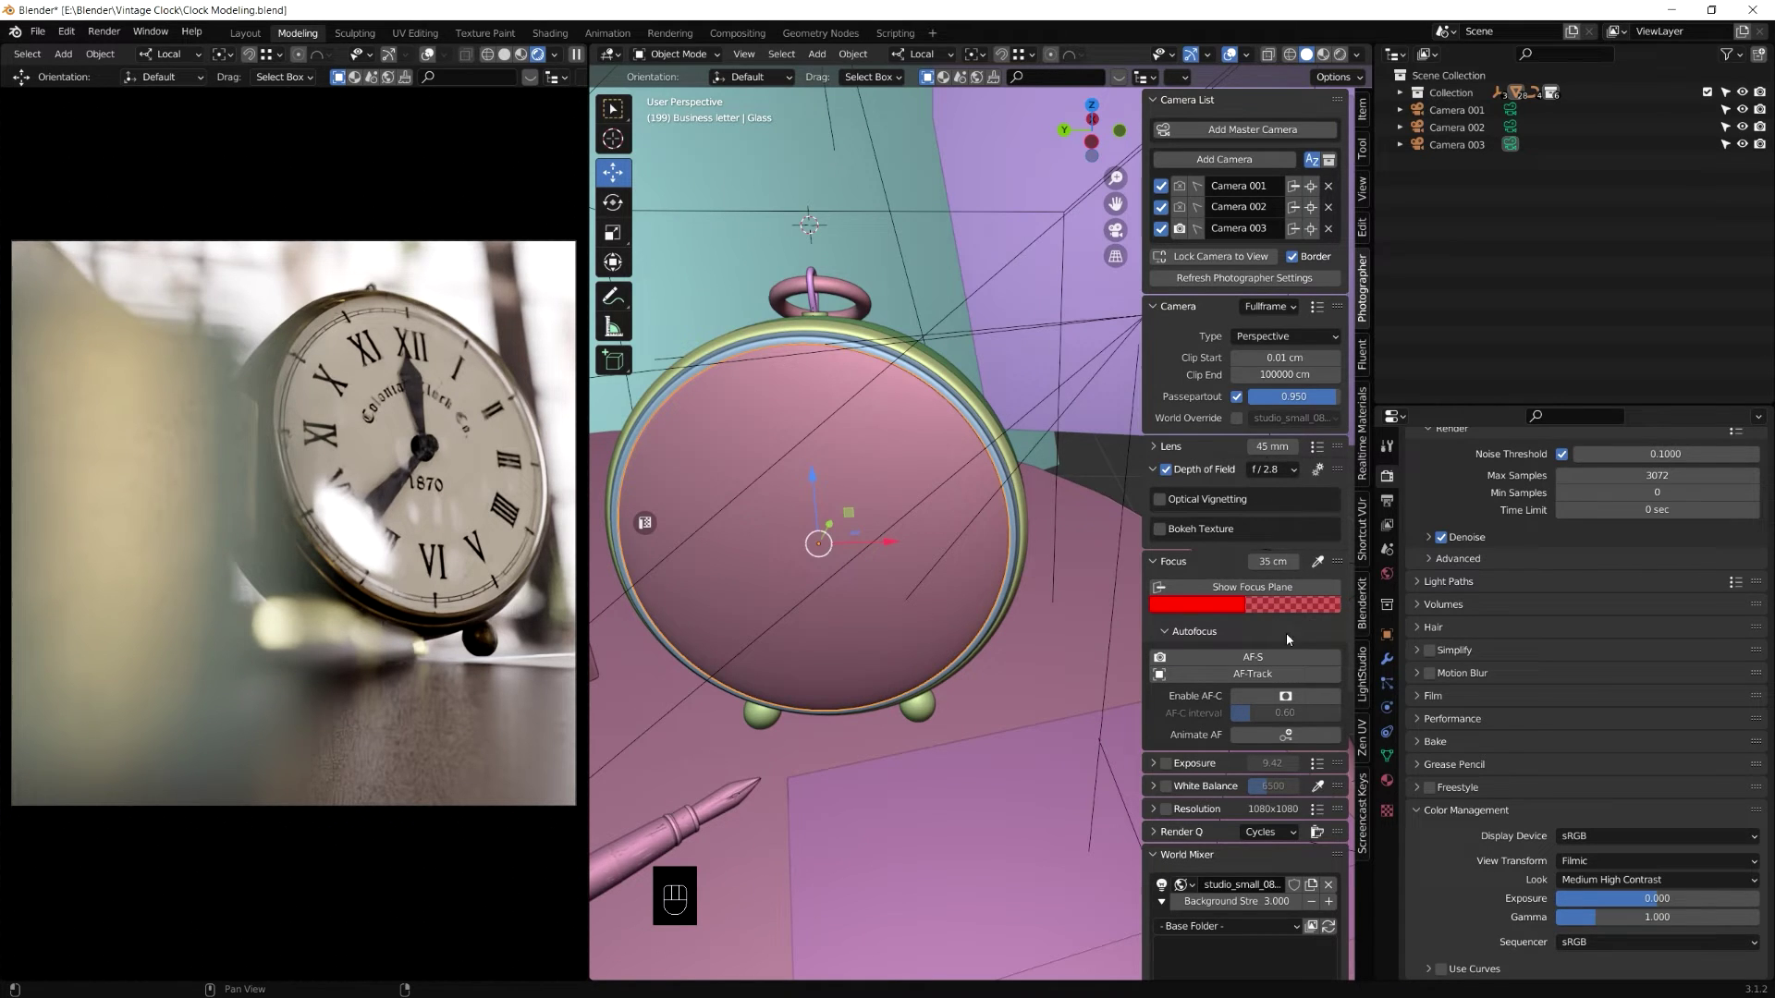
pyautogui.click(1301, 565)
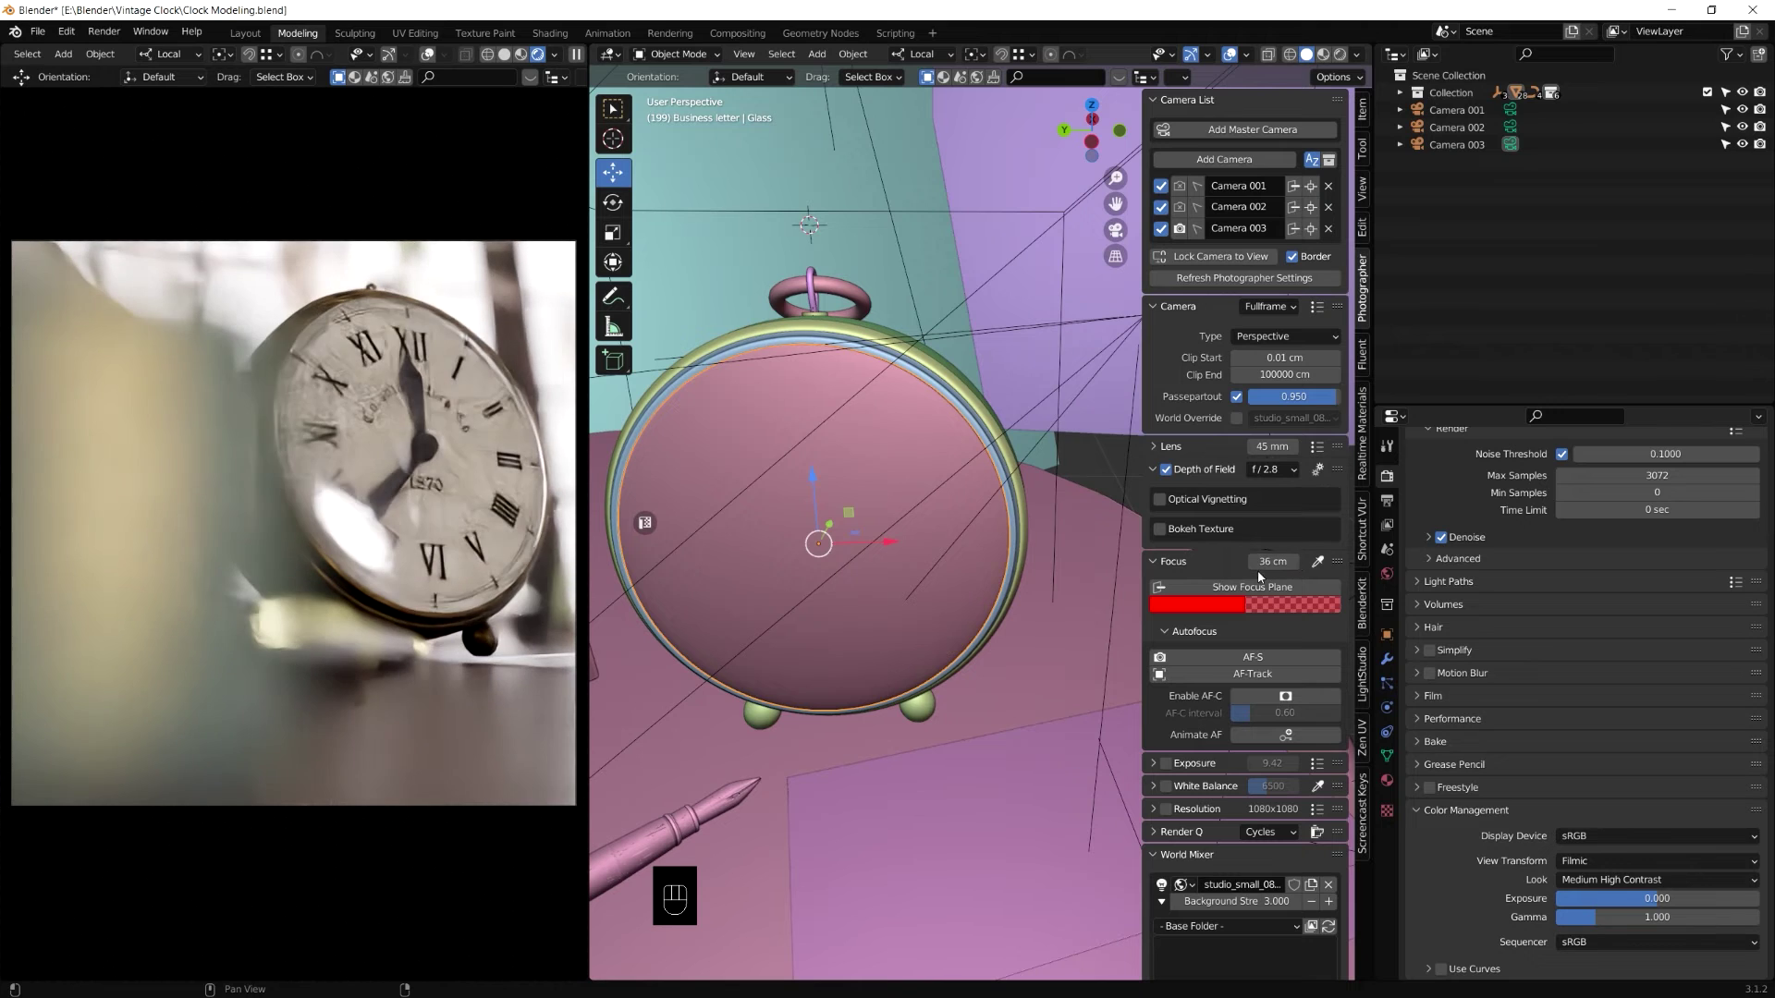
pyautogui.click(1256, 567)
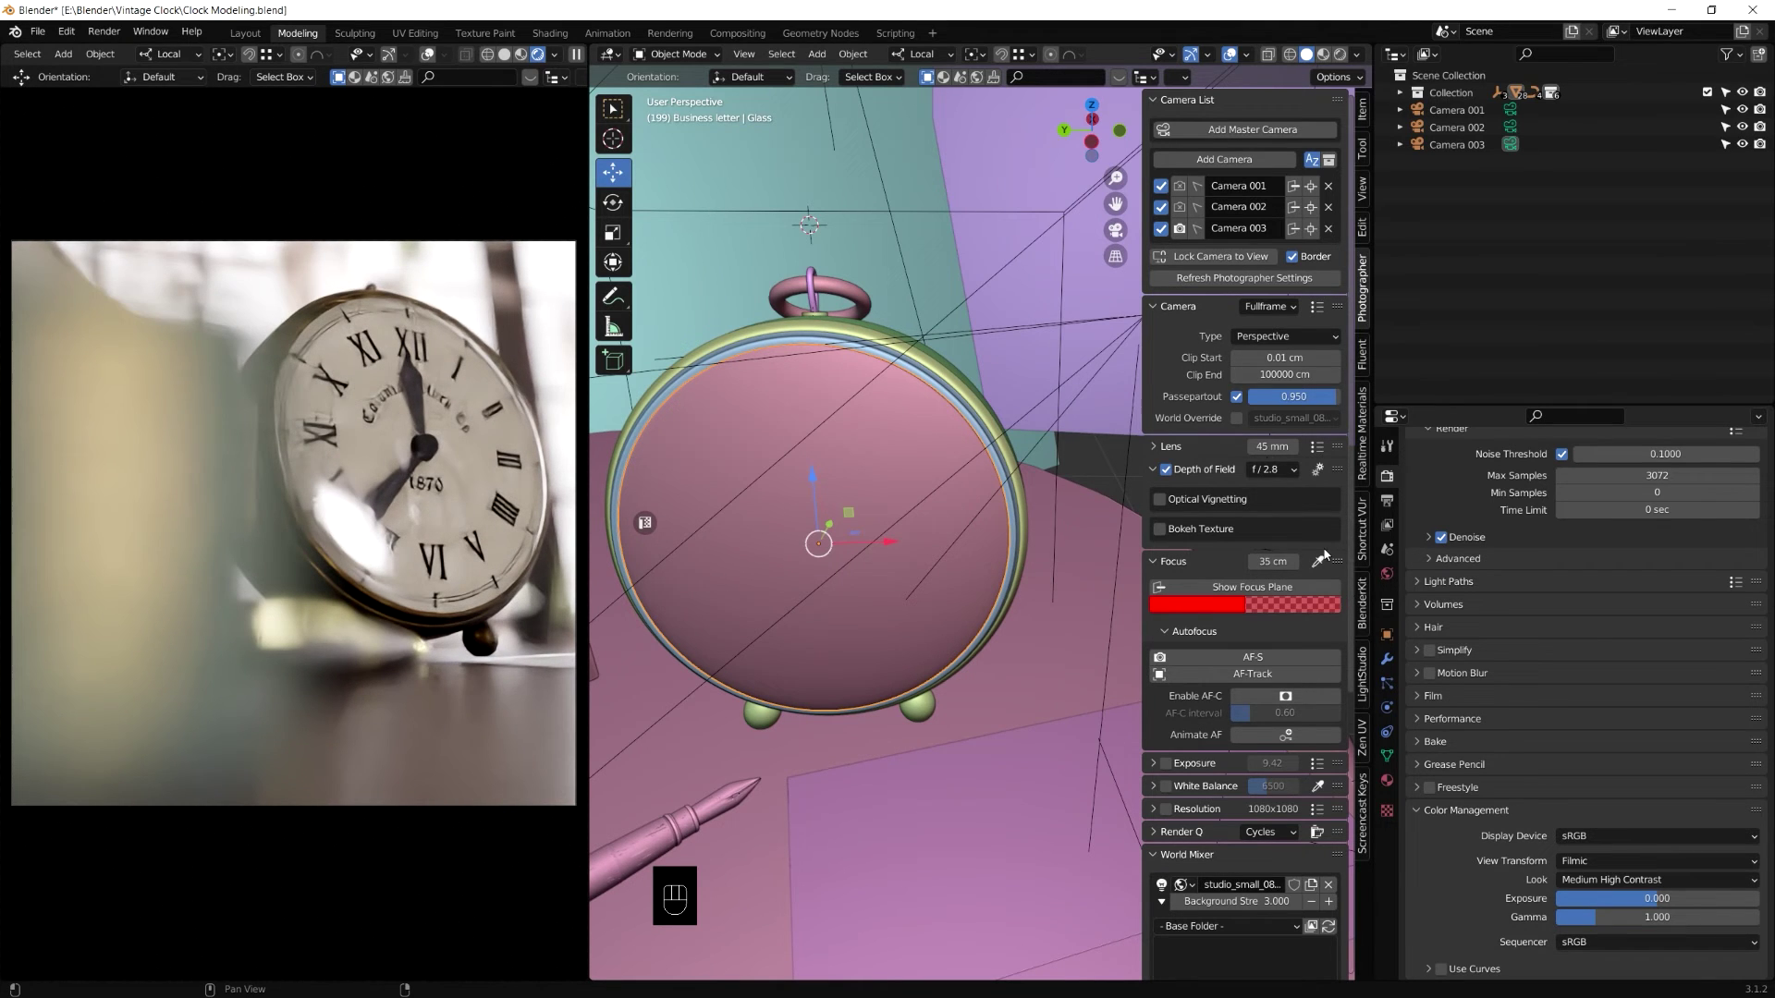
# Step: Narrow the aperture from f/2.8 to f/5.6 via the aperture presets
pyautogui.moveTo(1296, 475); pyautogui.dragTo(1295, 673)
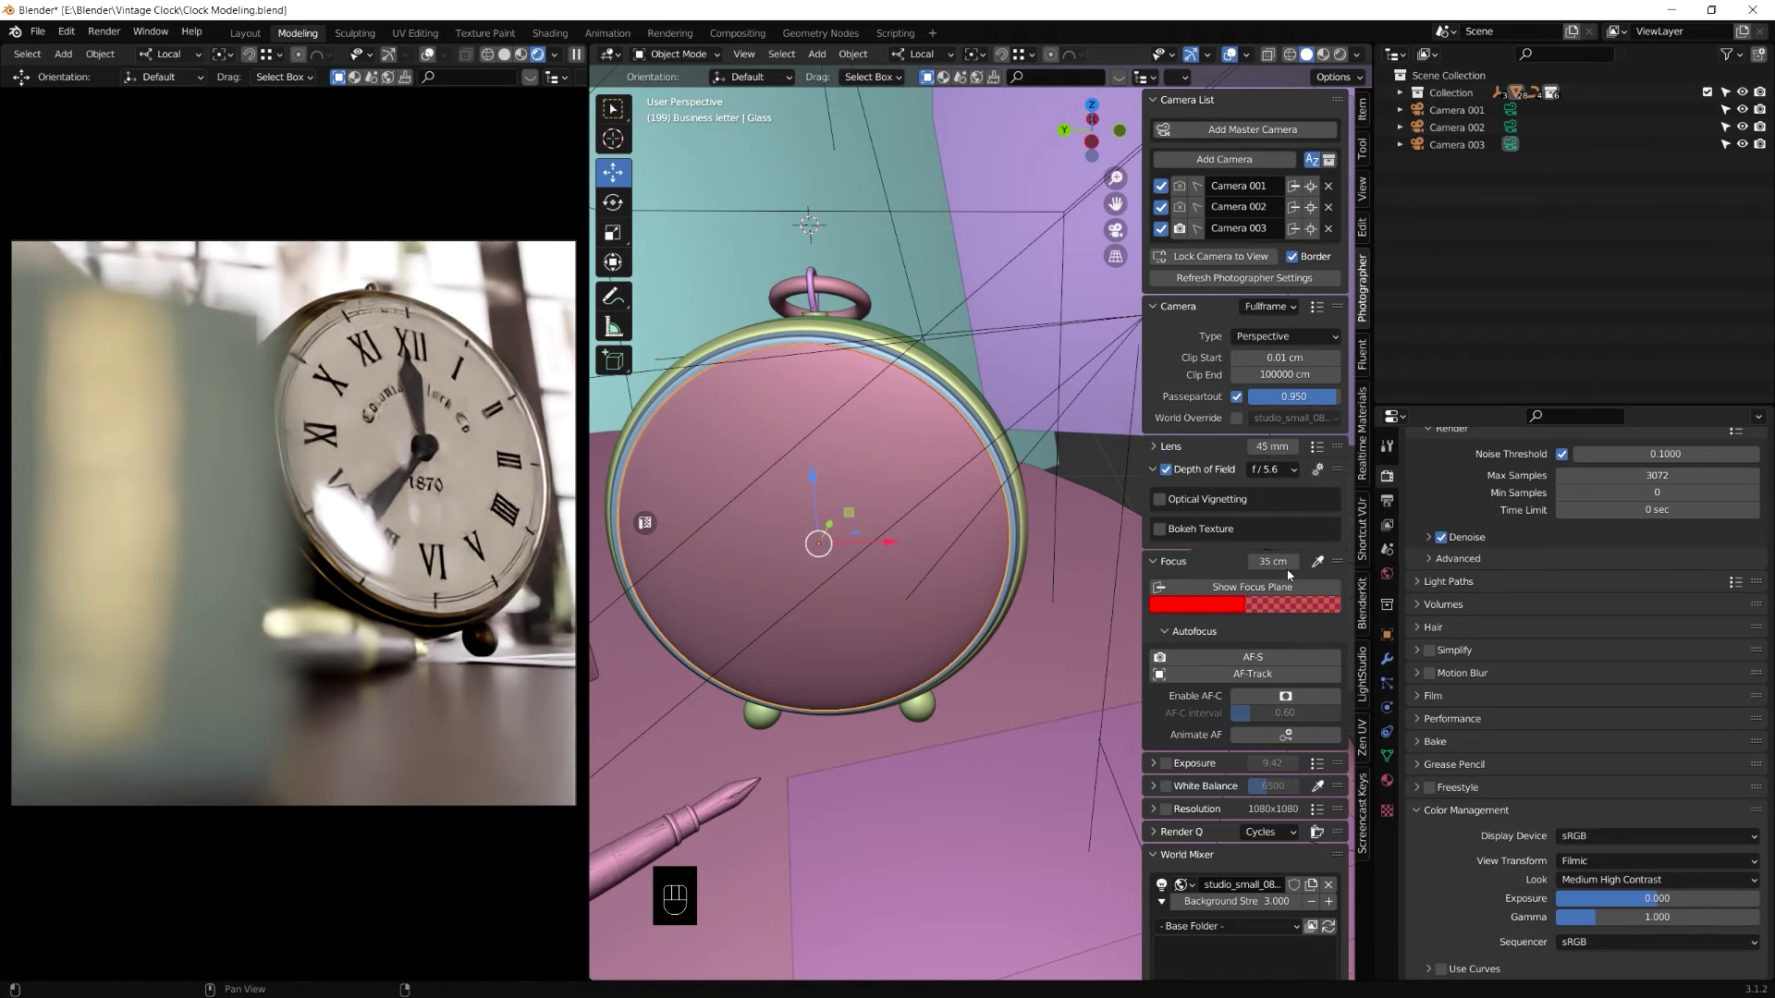
pyautogui.moveTo(1292, 479); pyautogui.dragTo(1201, 515)
pyautogui.click(1167, 535)
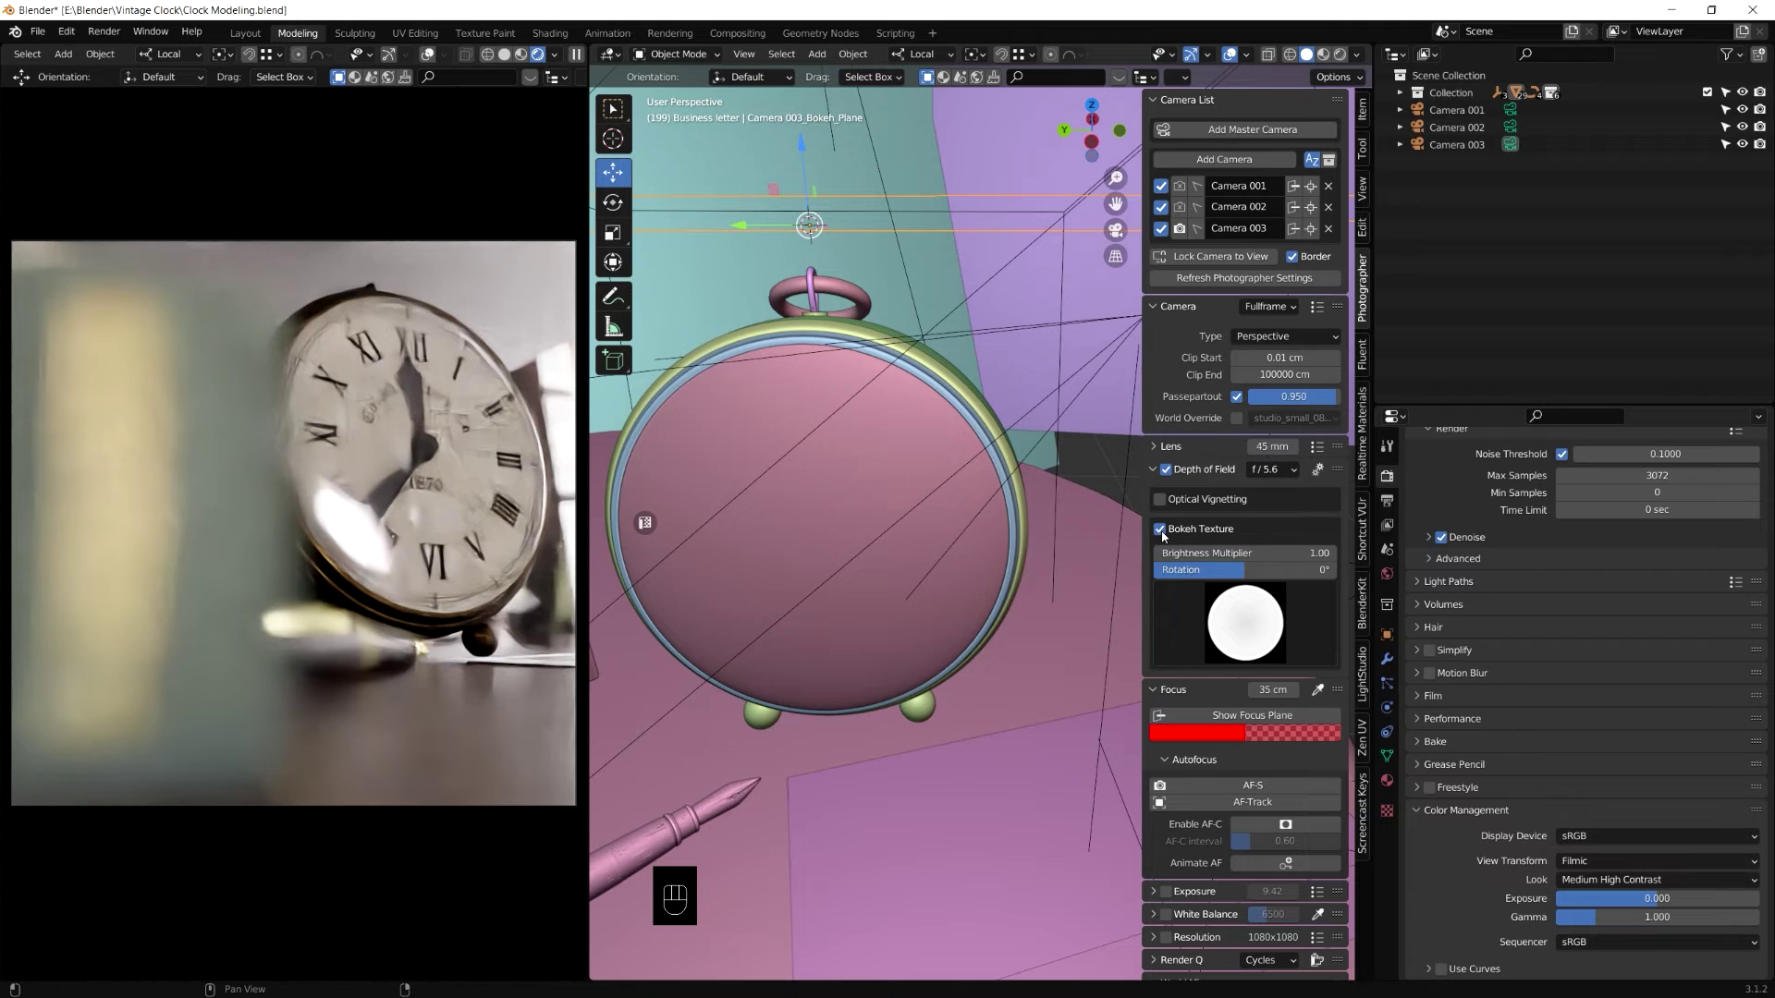
pyautogui.click(1168, 535)
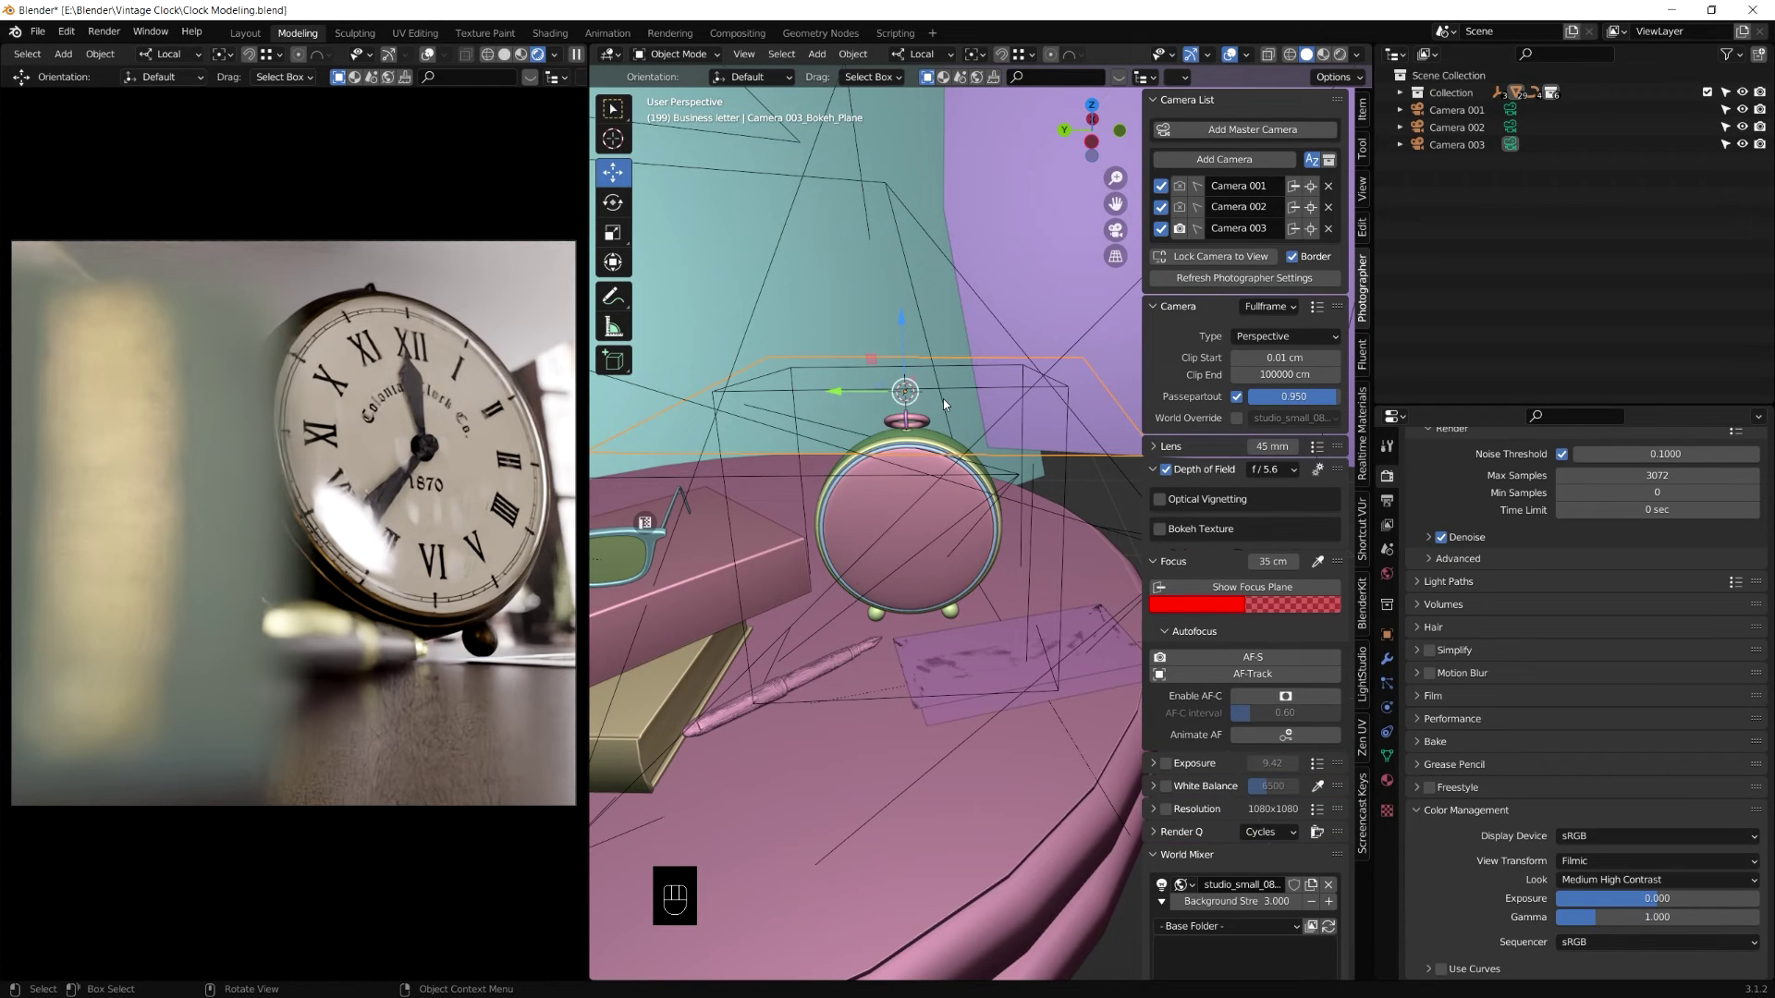
pyautogui.moveTo(1005, 477); pyautogui.dragTo(1042, 436)
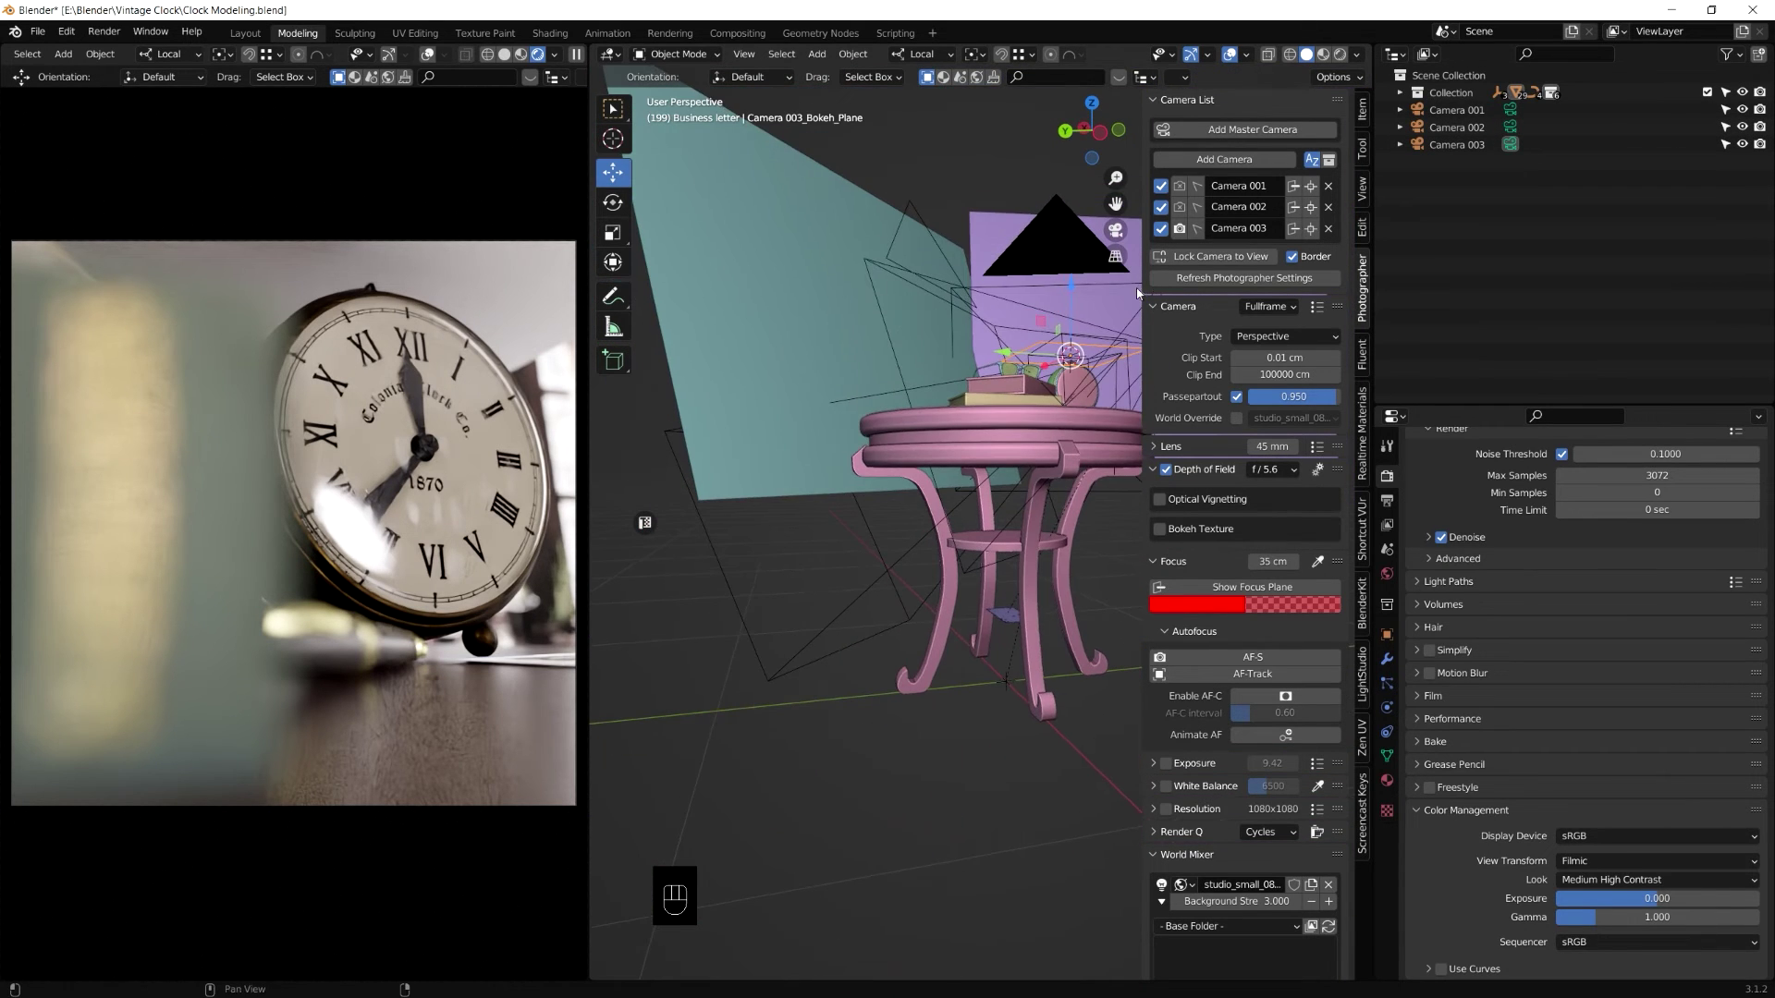
pyautogui.press('Delete')
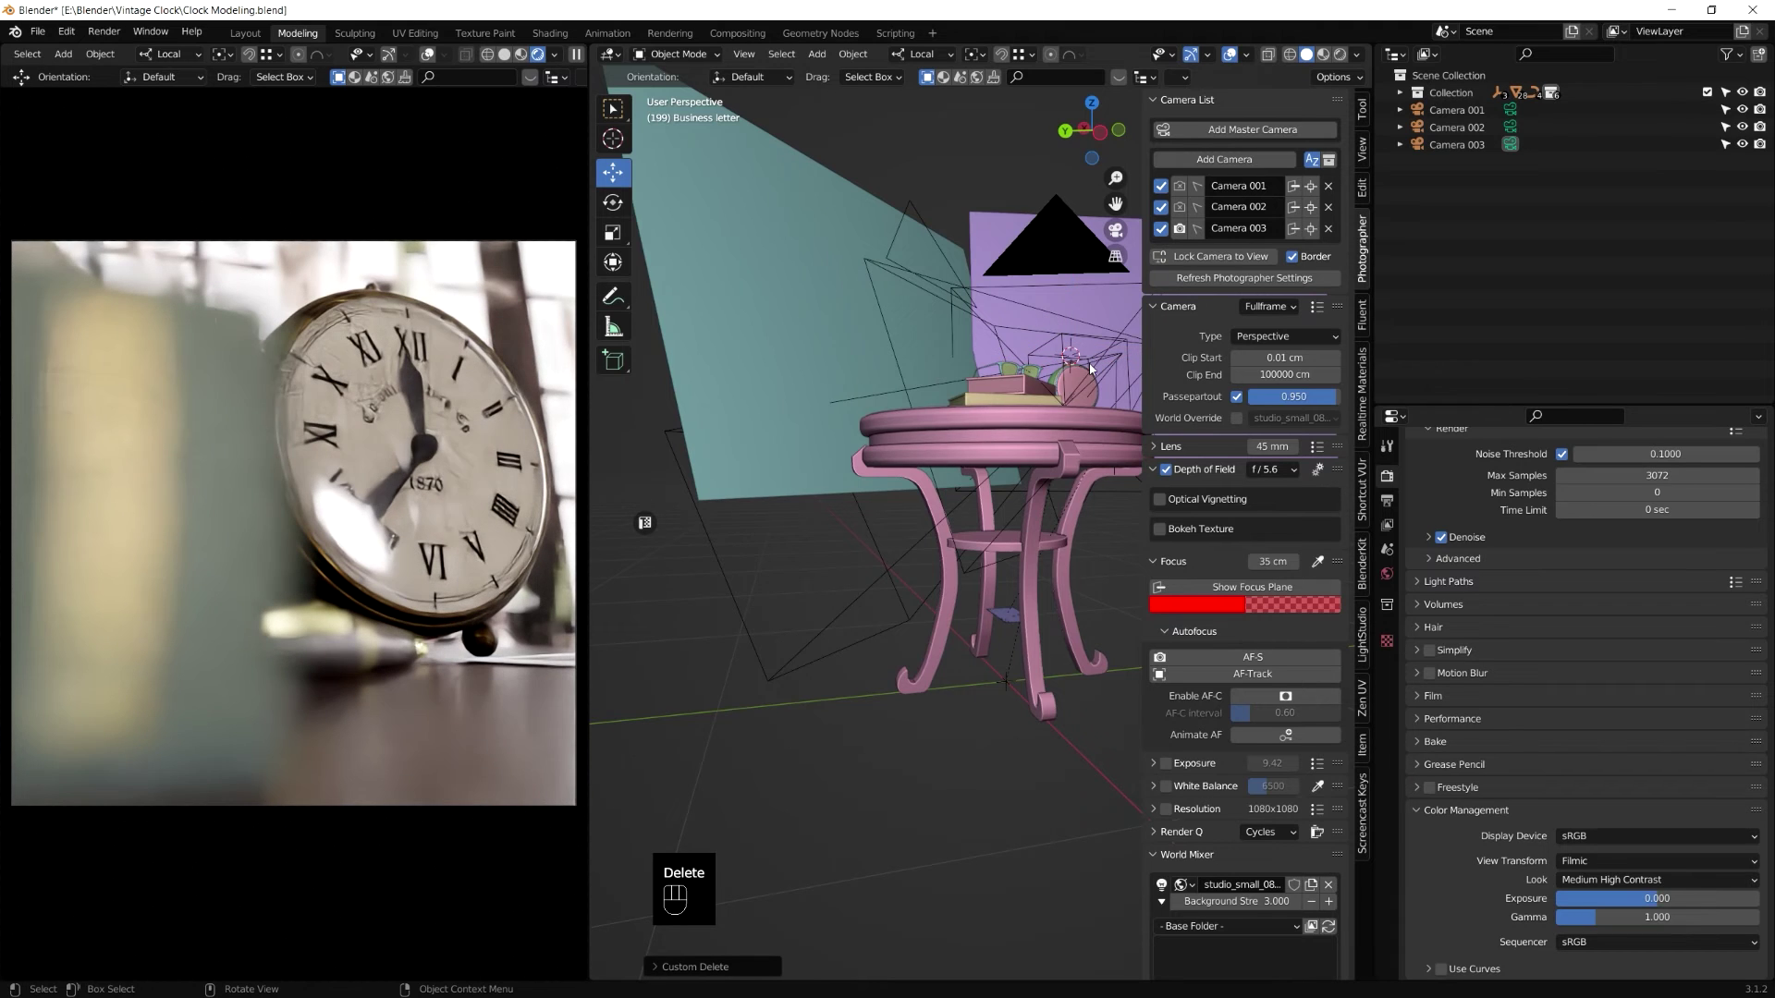
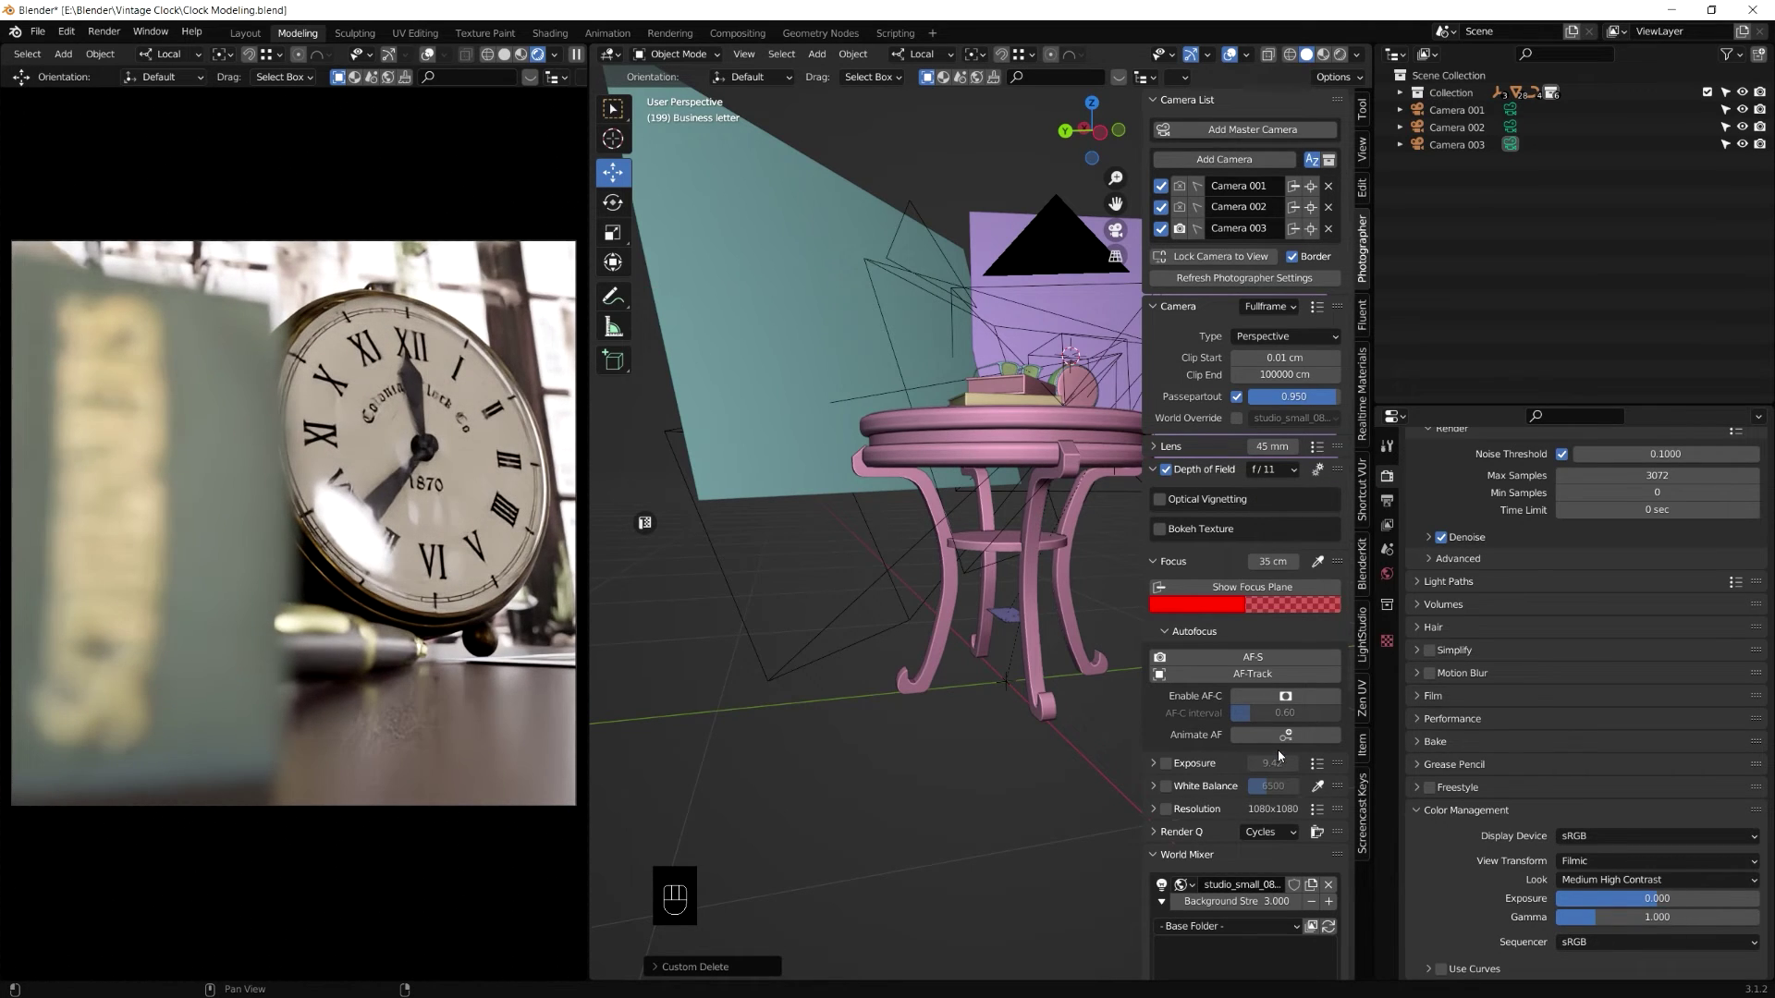
pyautogui.moveTo(1301, 476); pyautogui.dragTo(1279, 828)
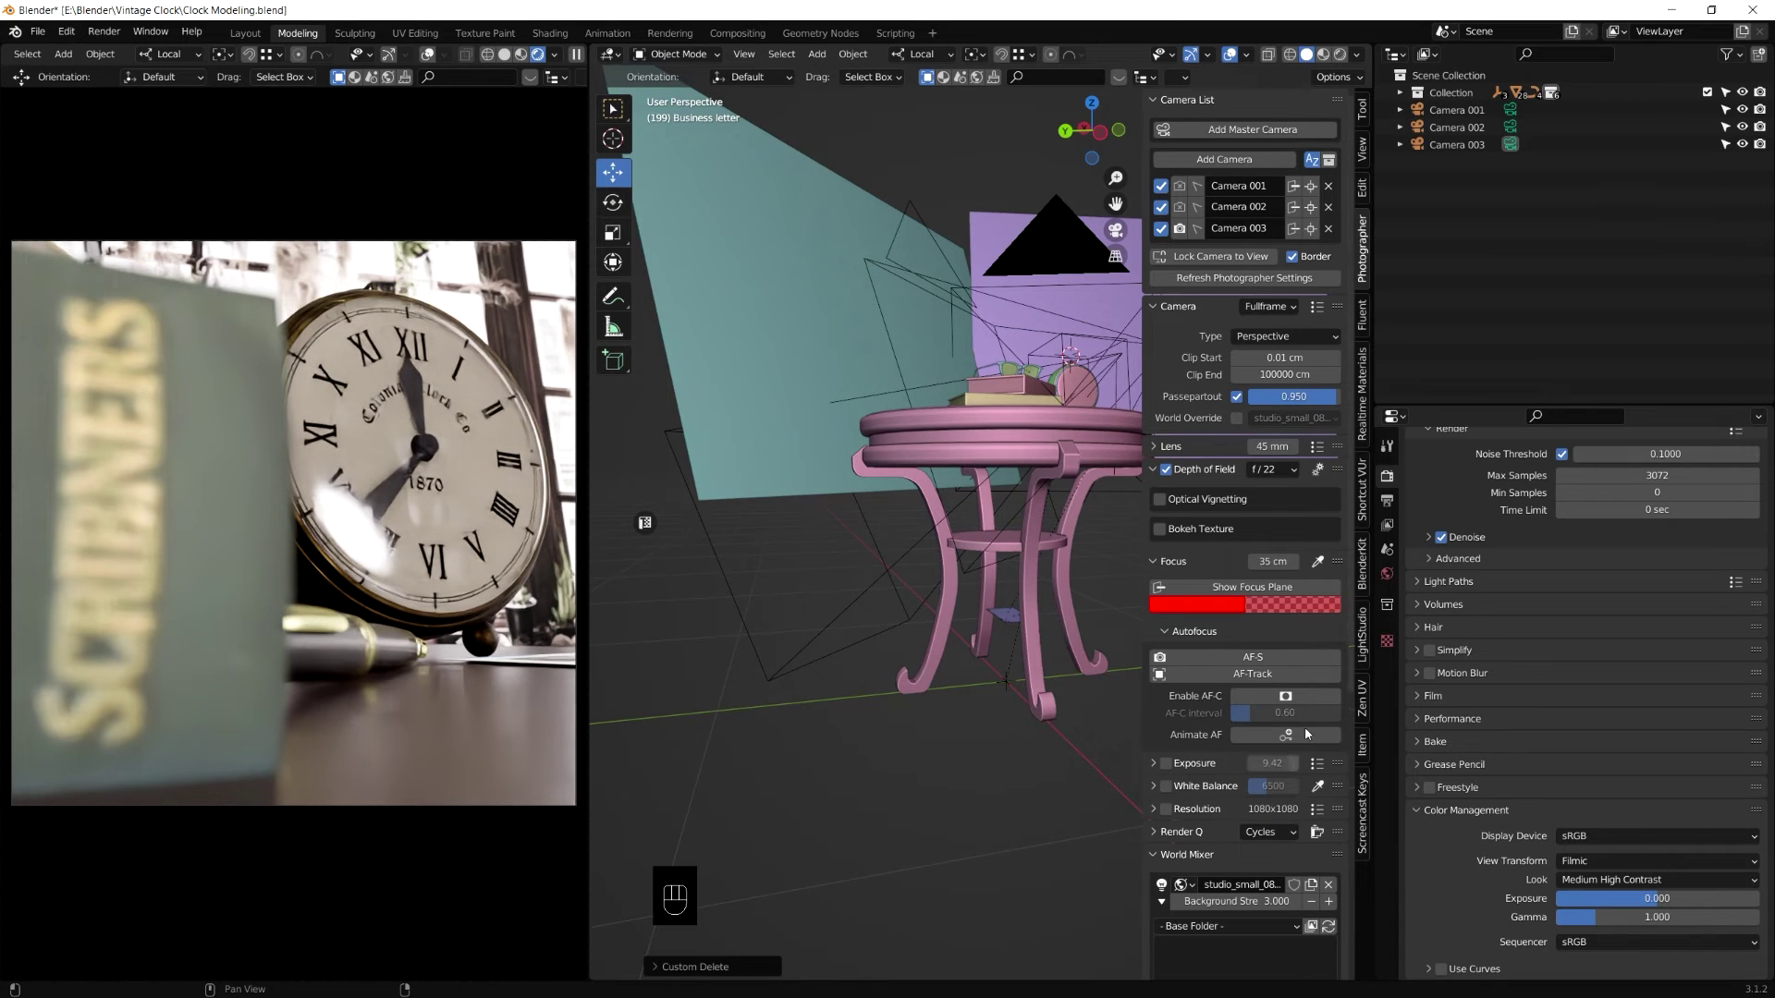
pyautogui.moveTo(1295, 505); pyautogui.dragTo(1280, 683)
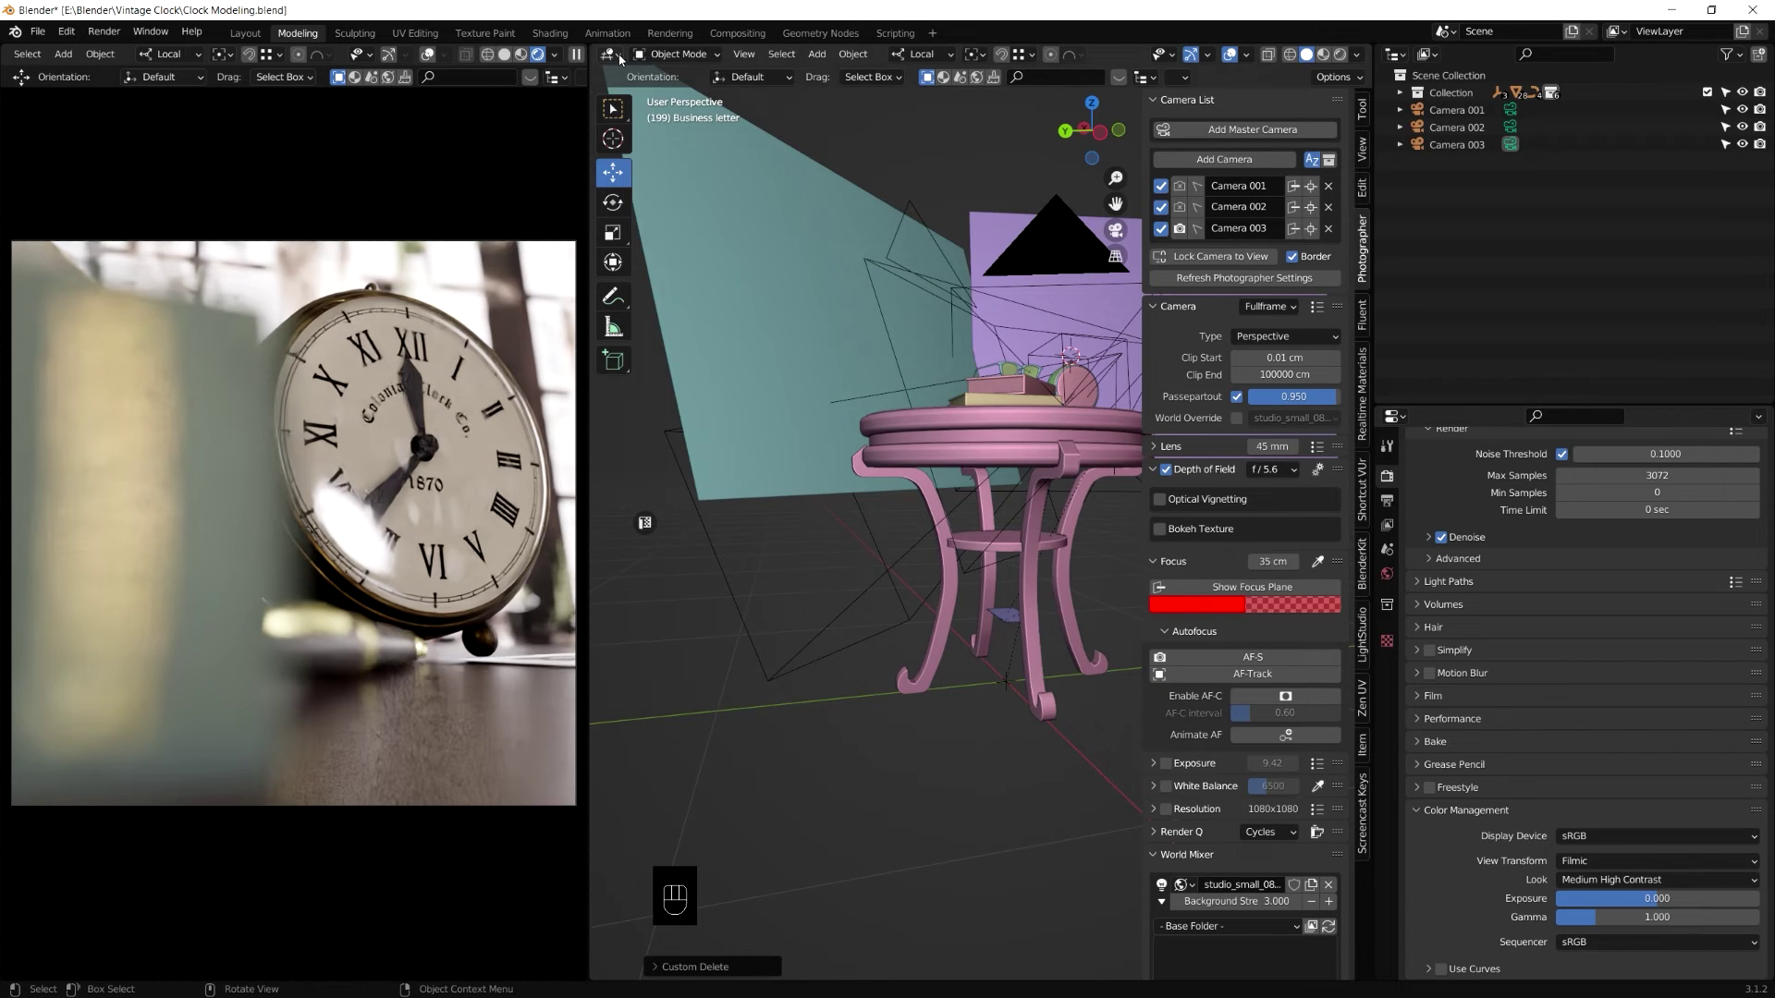
# Step: Show the World shader nodes for the studio_small_08_4k environment
pyautogui.moveTo(620, 64); pyautogui.dragTo(671, 216)
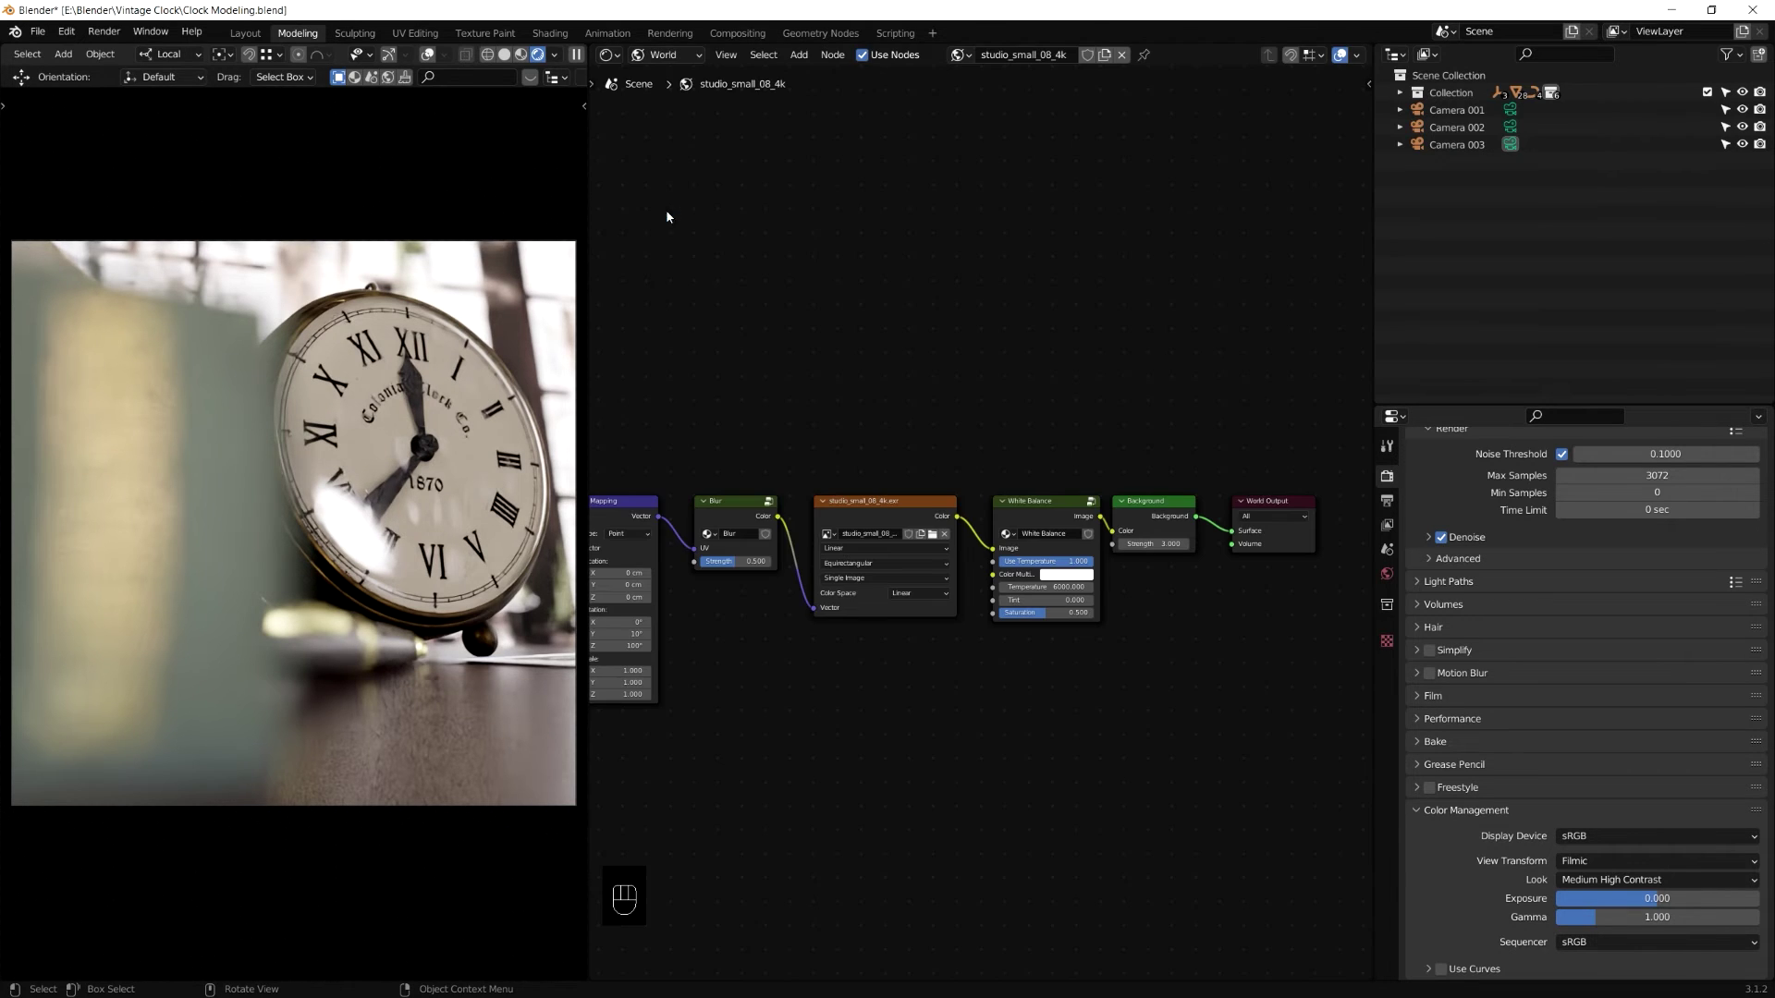
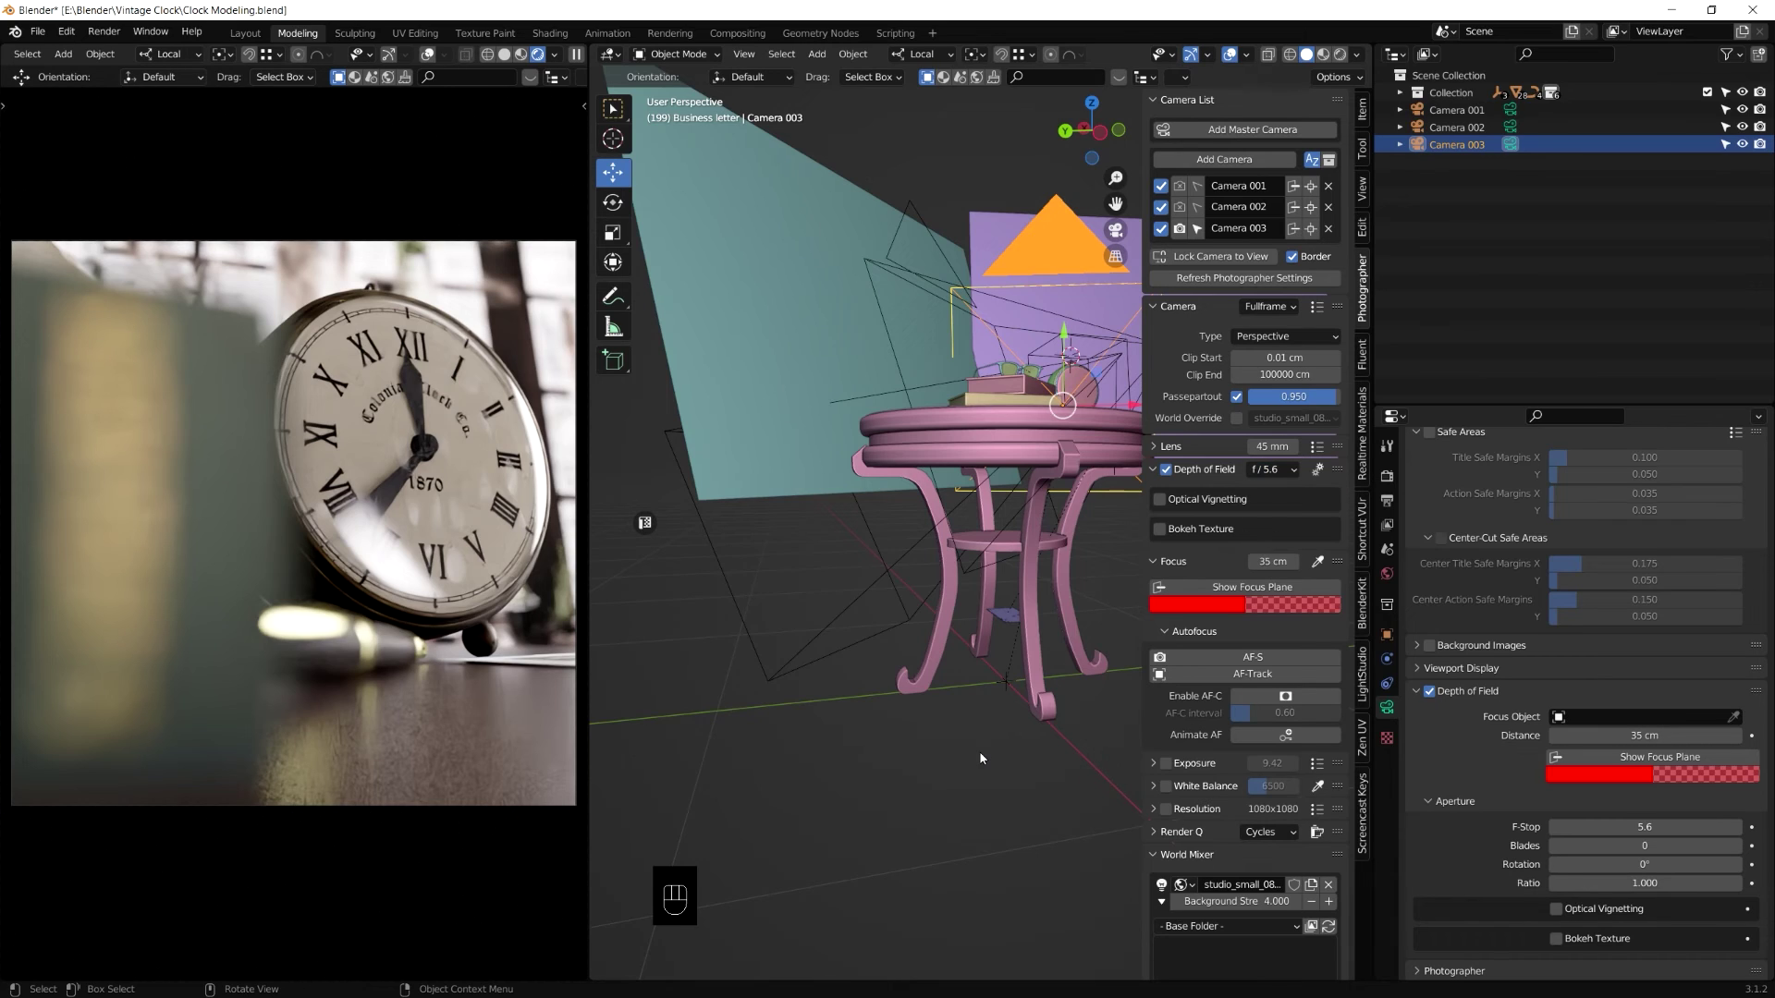
# Step: Enable exposure control on Camera 003 and preview levels with False Color
pyautogui.click(985, 758)
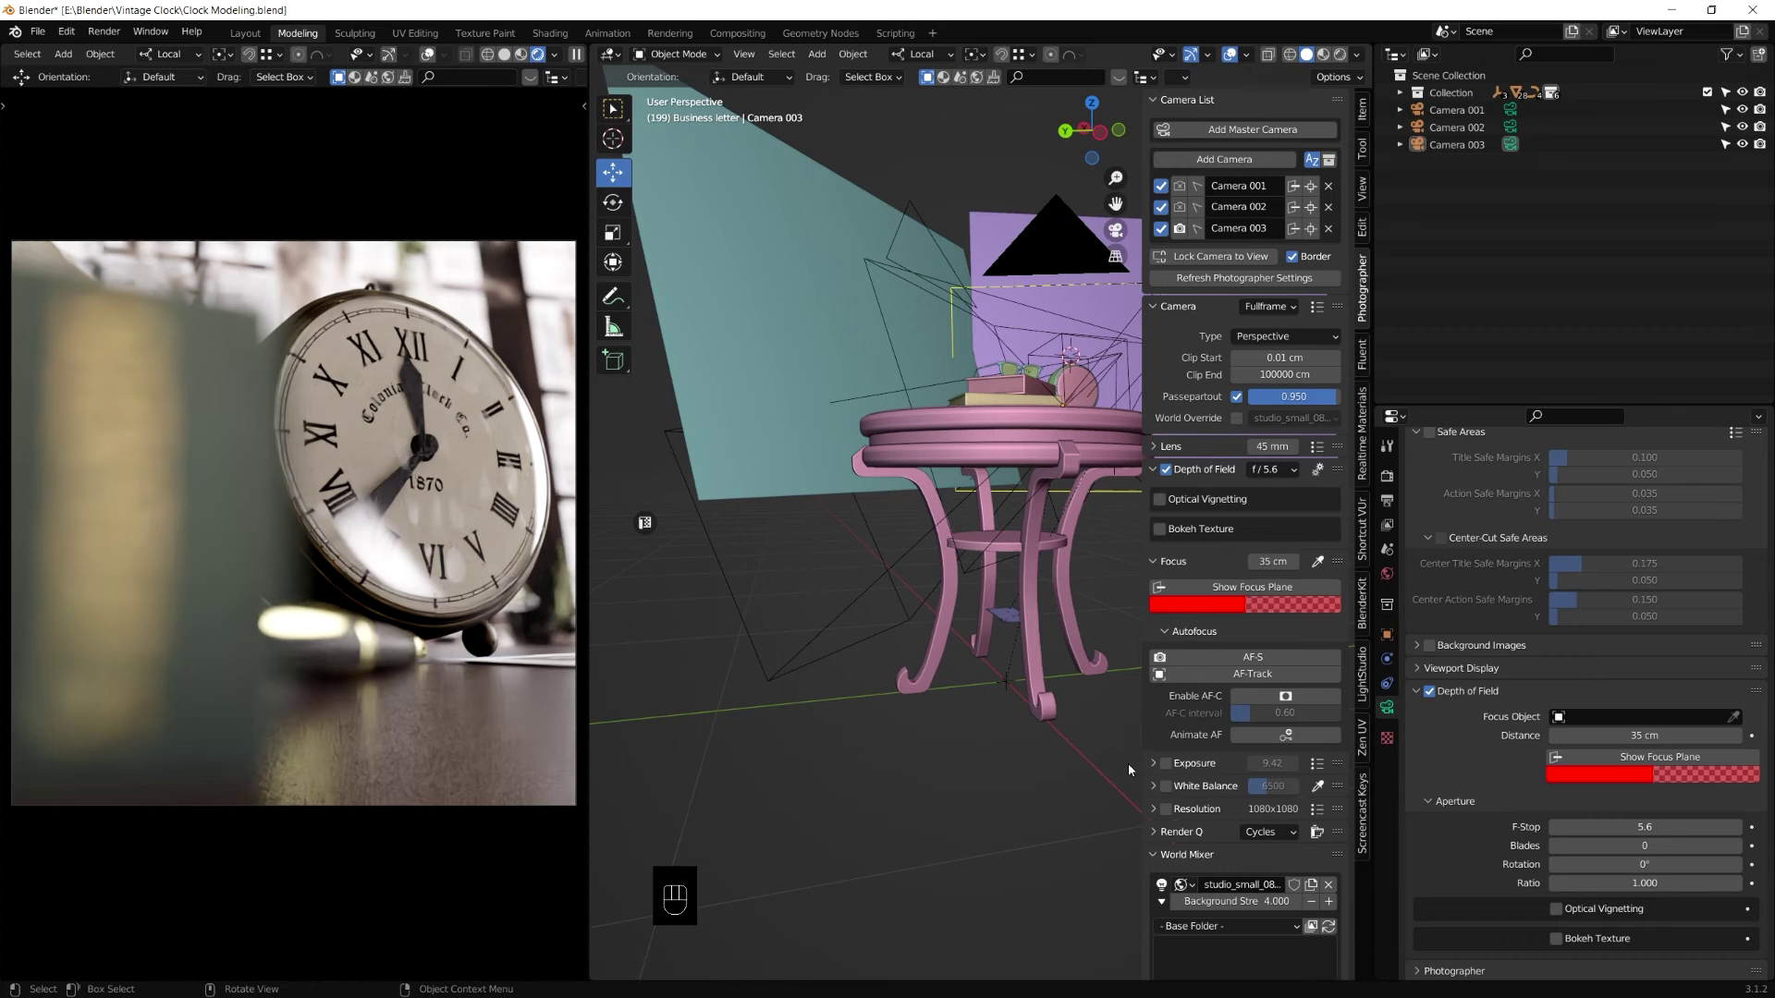
pyautogui.click(1161, 767)
pyautogui.click(1169, 768)
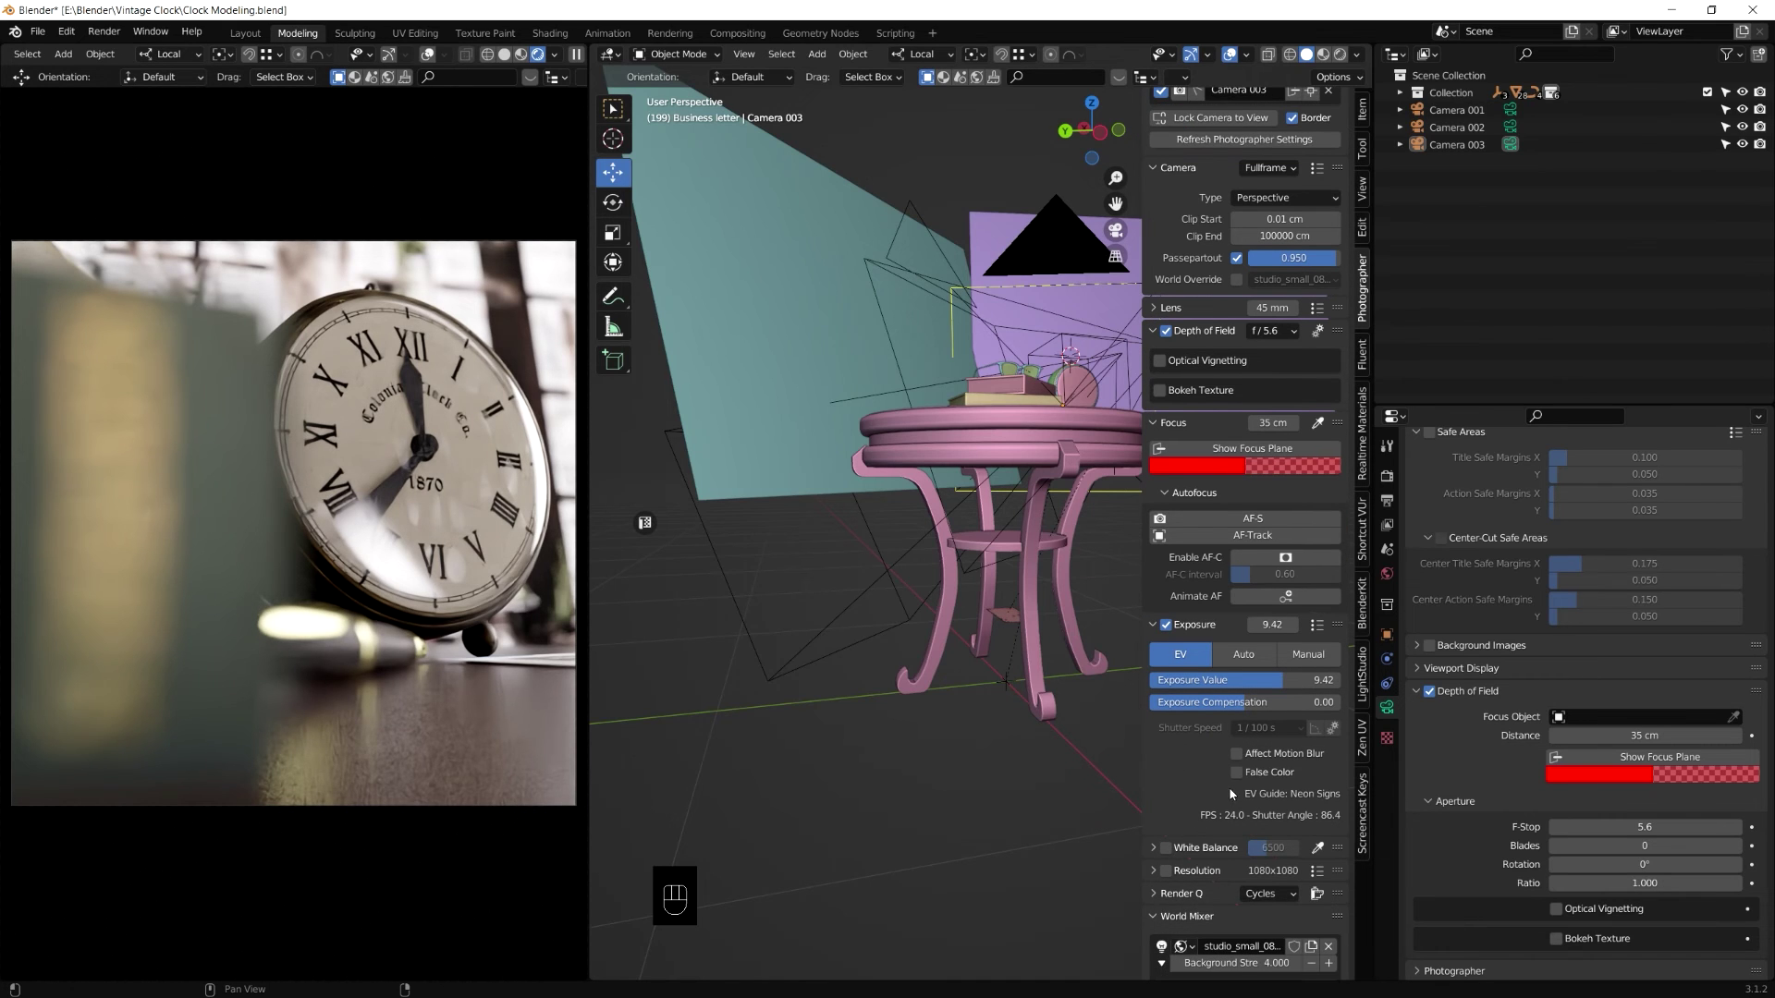
pyautogui.click(1243, 781)
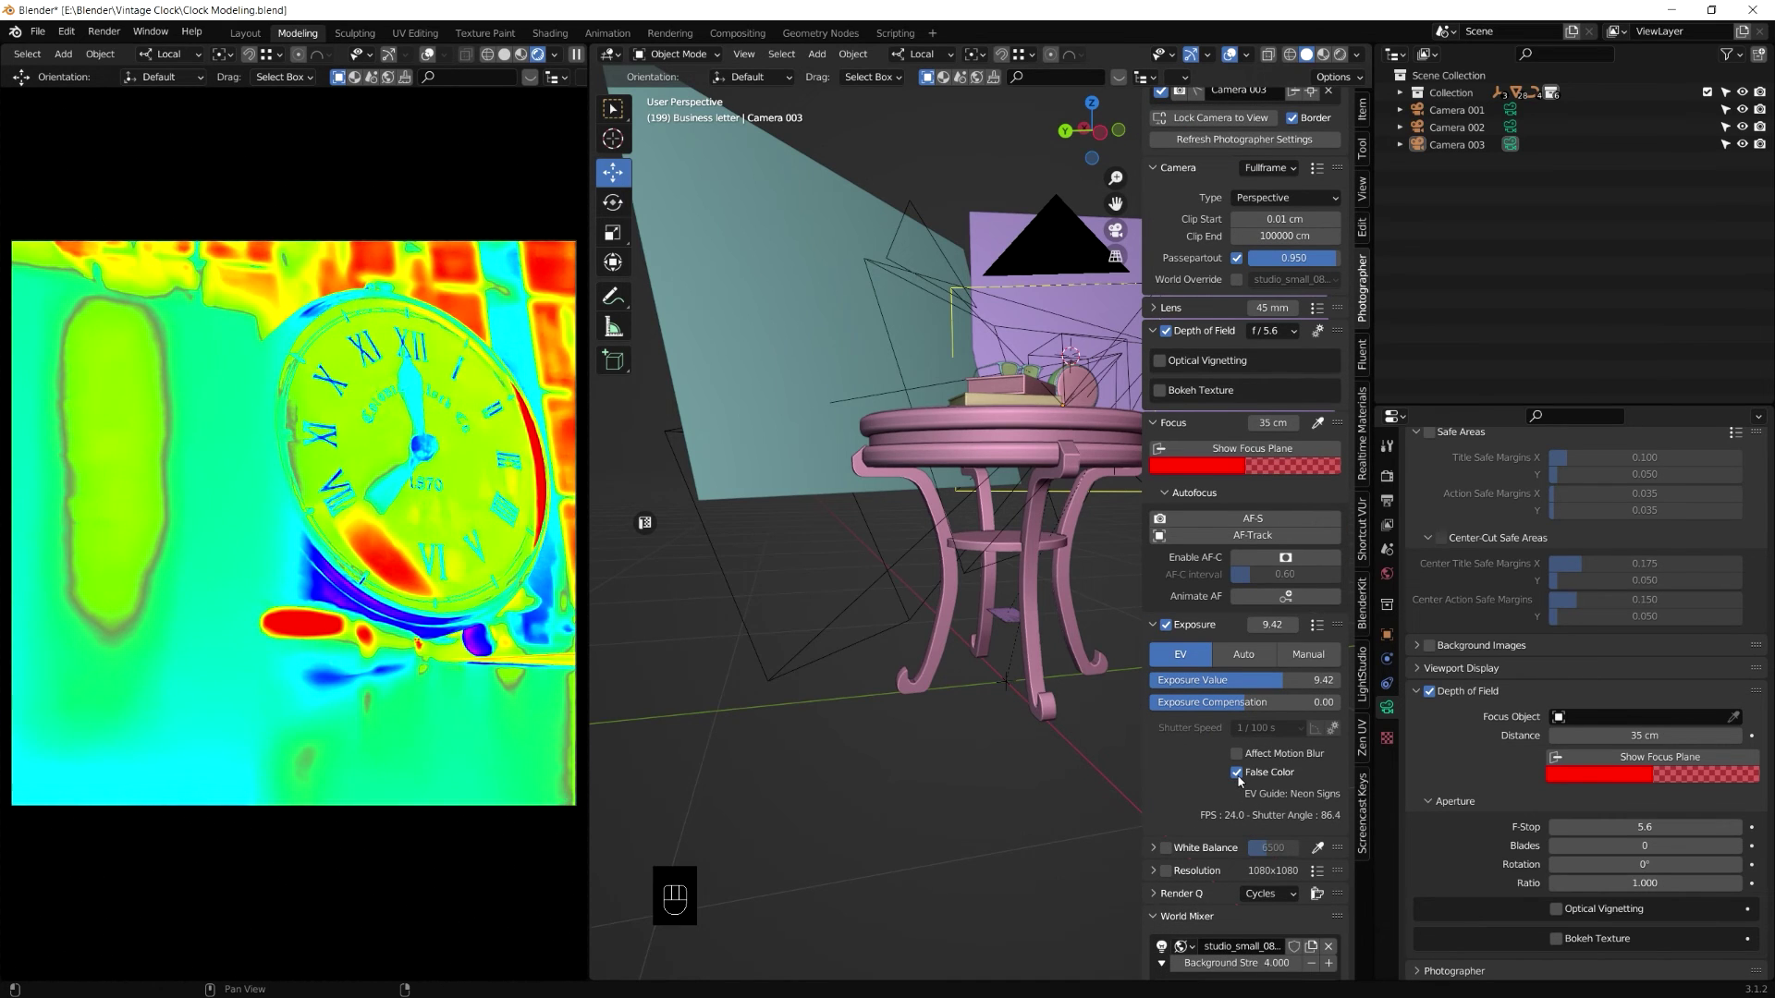
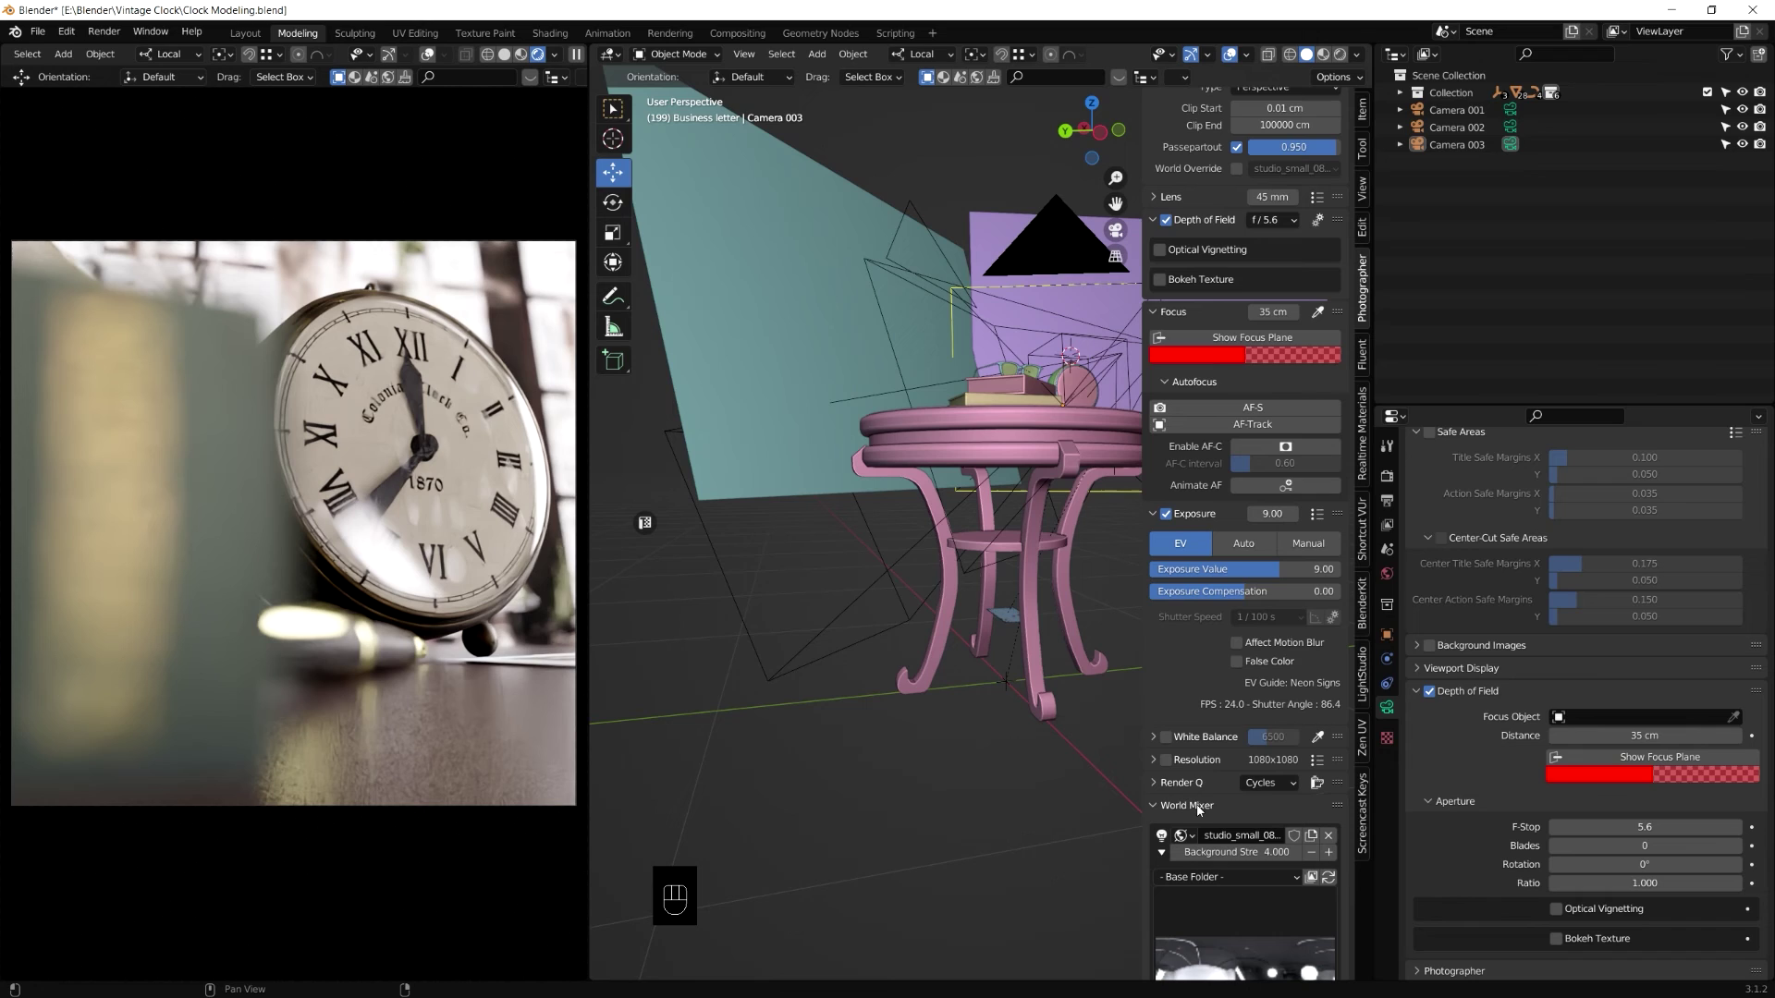
# Step: Start a render of the clock scene with F12, then close the Blender Render window
pyautogui.click(1204, 785)
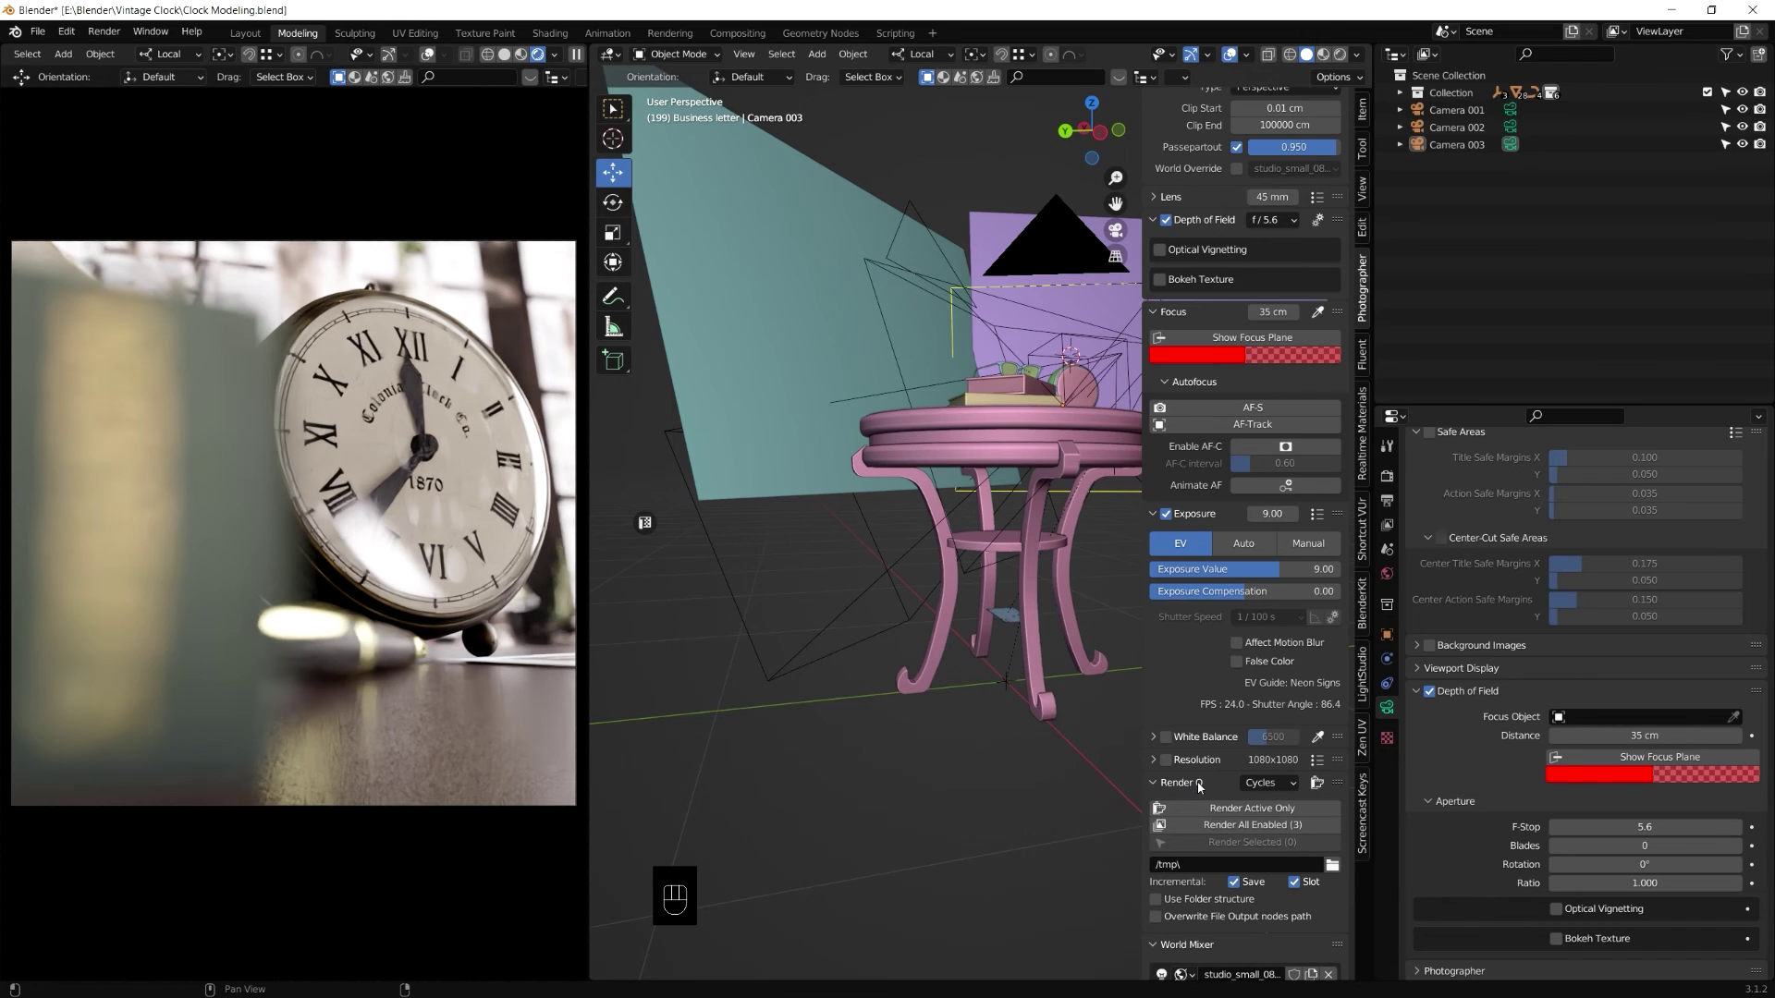
pyautogui.click(1204, 785)
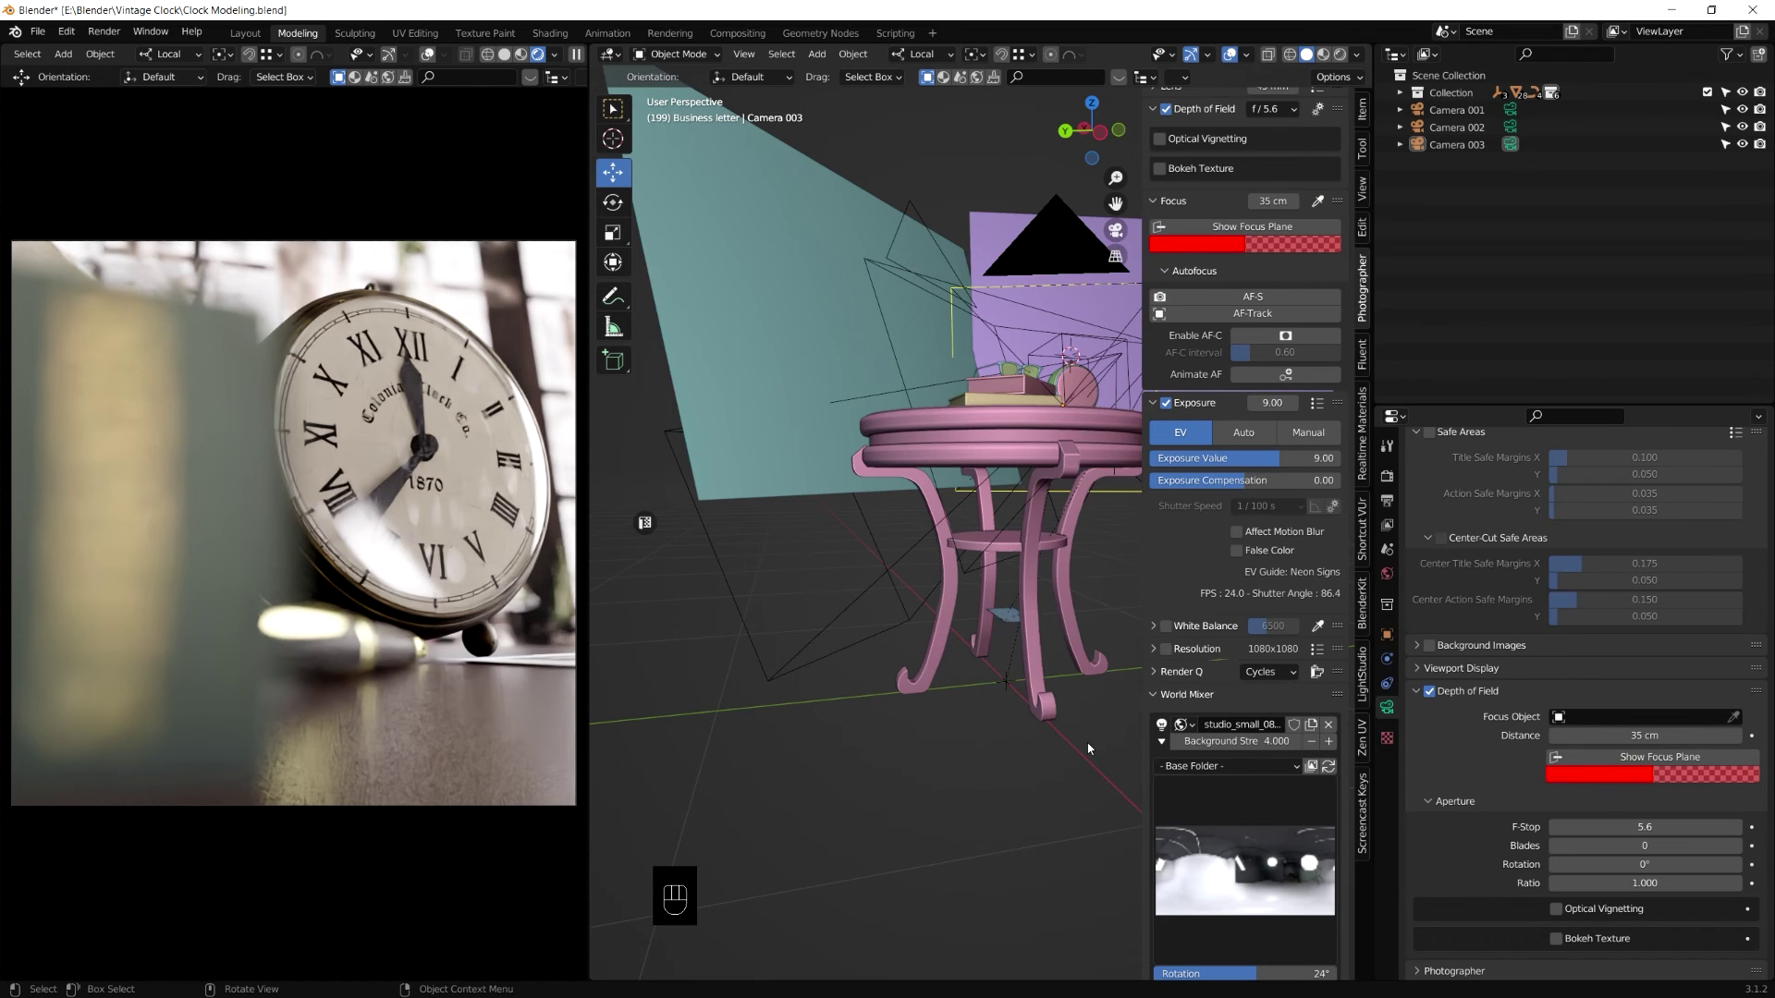
pyautogui.moveTo(1170, 742); pyautogui.dragTo(274, 148)
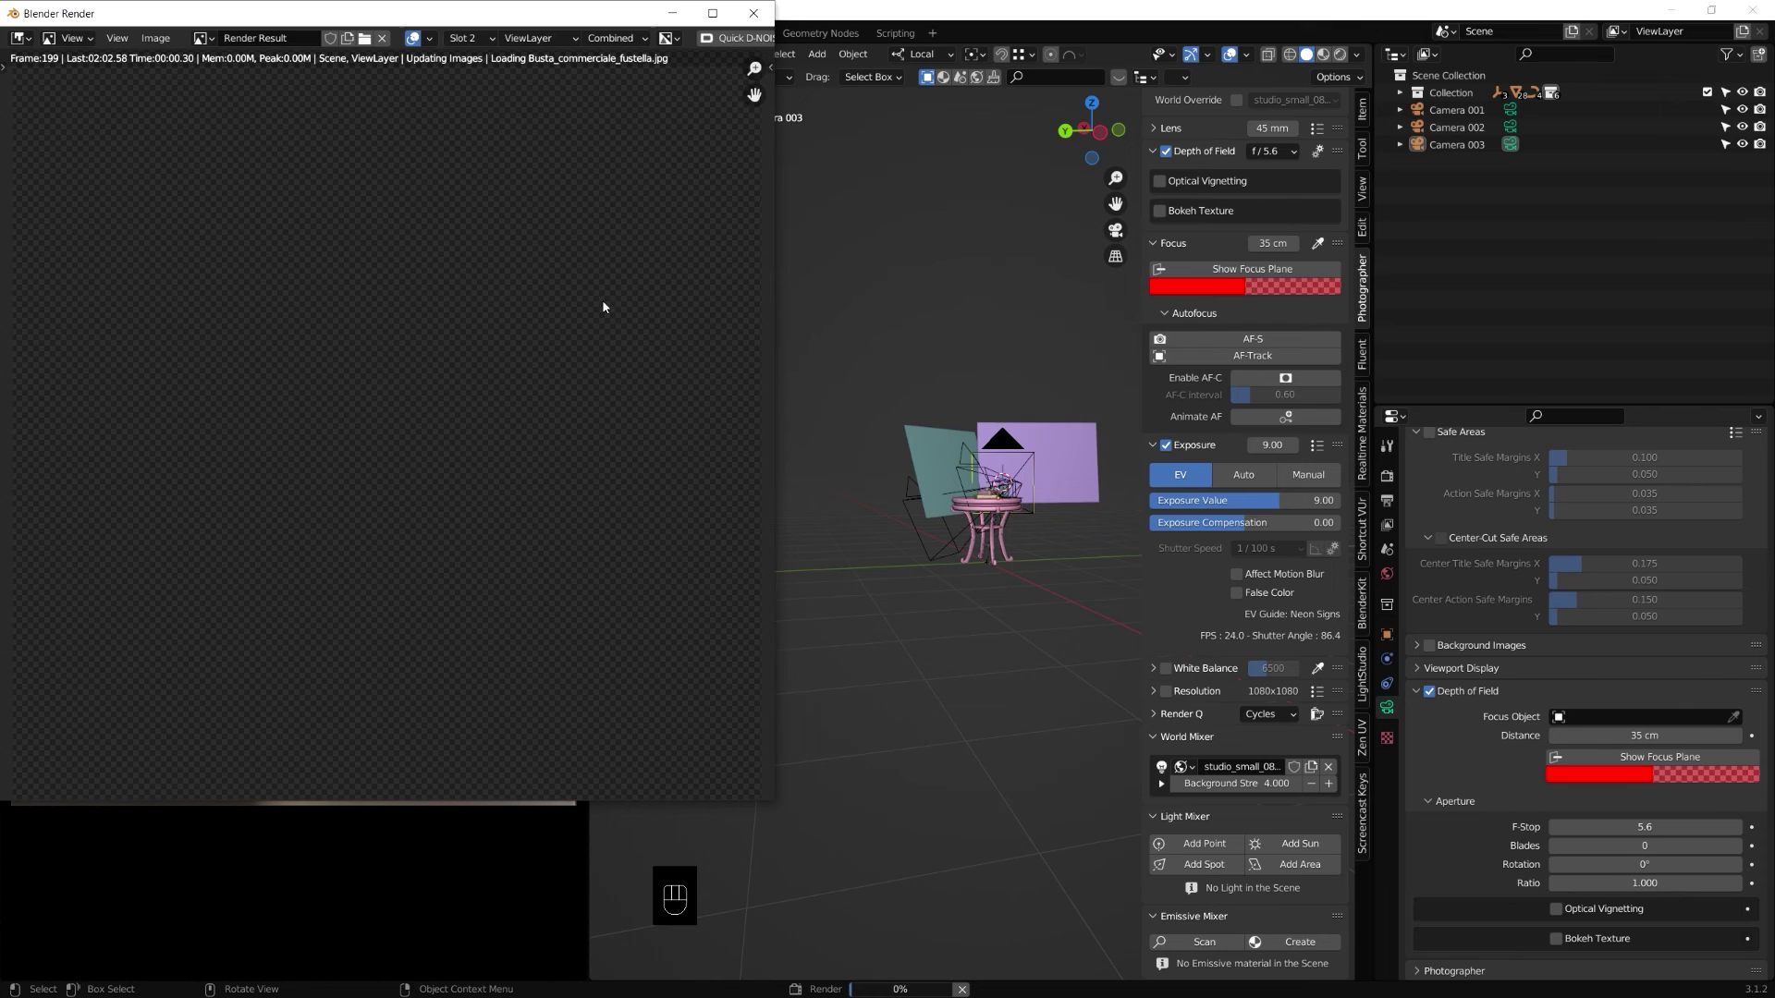